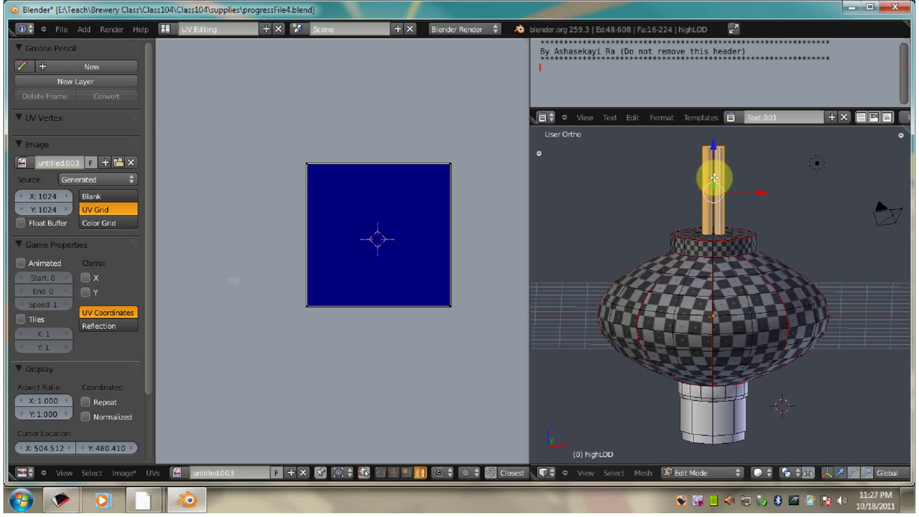
Step: Hide the lantern body with Shift+H, leaving the two hanging strips centred in back orthographic view
key(shift+h)
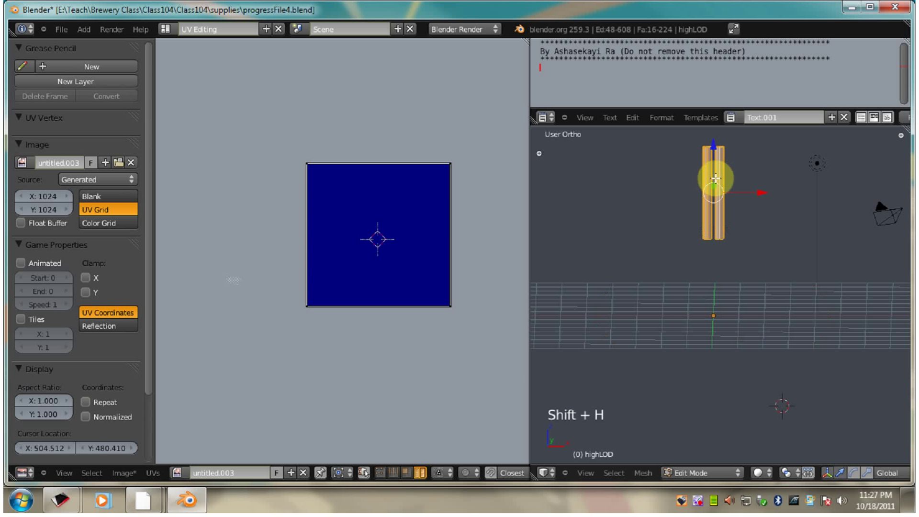
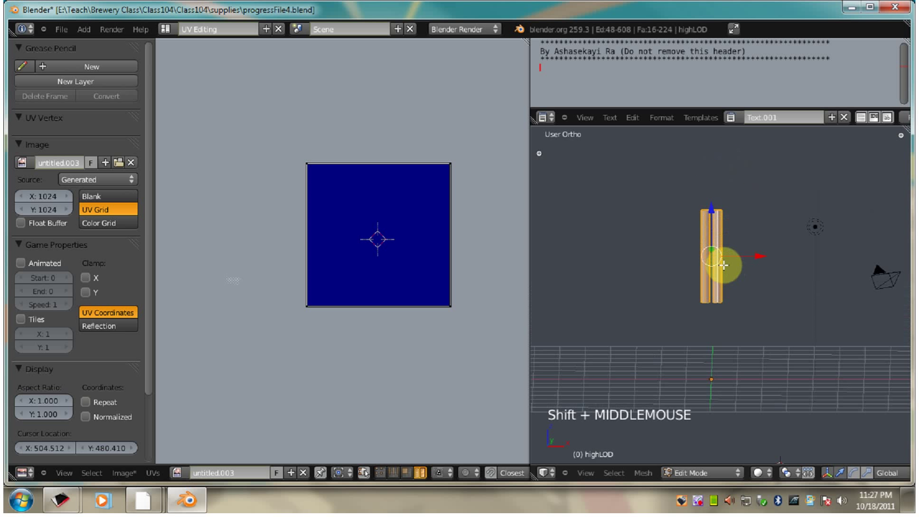
key(KP_Add)
key(KP_Add)
key(KP_Add)
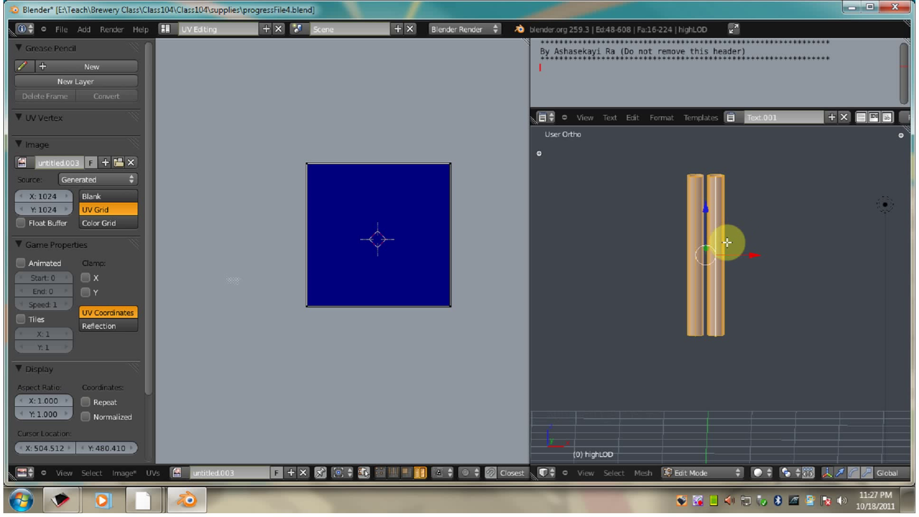
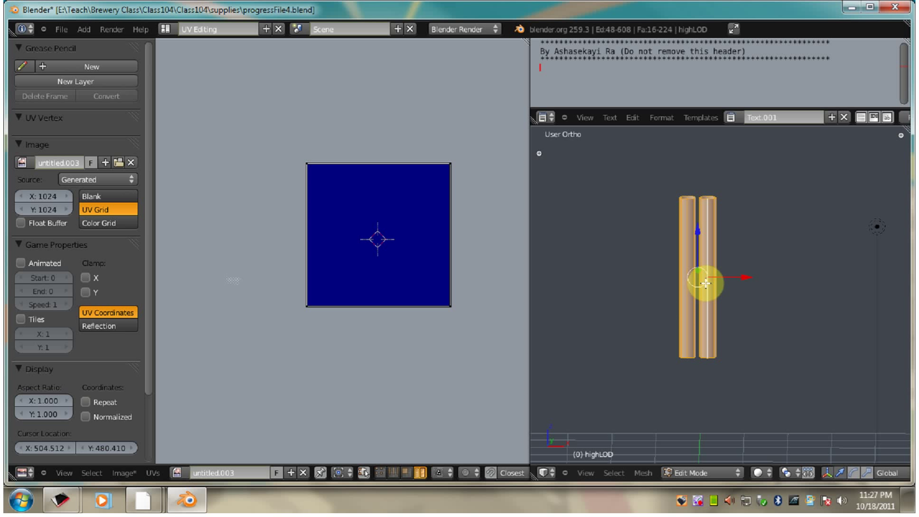
key(ctrl+KP_1)
key(KP_Decimal)
Step: Select all the strips' faces and Unwrap them into two groups of UV islands
key(a)
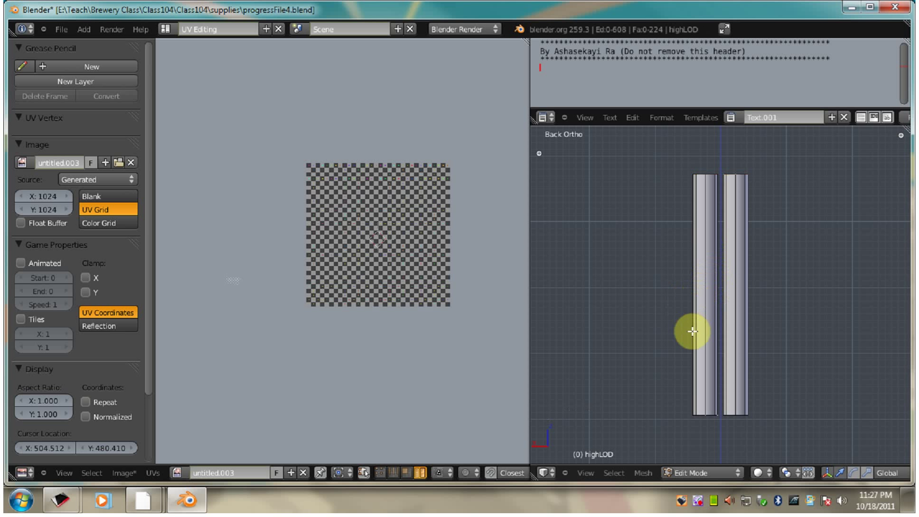
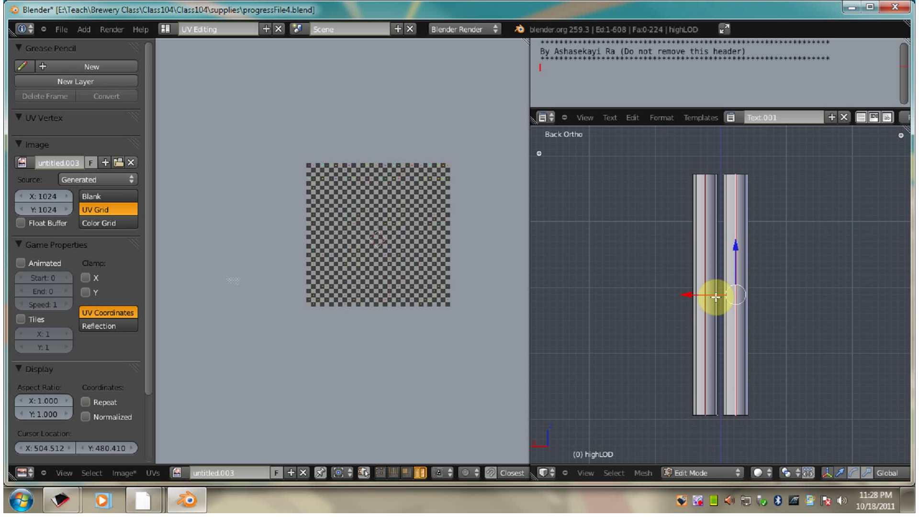
key(a)
key(a)
key(u)
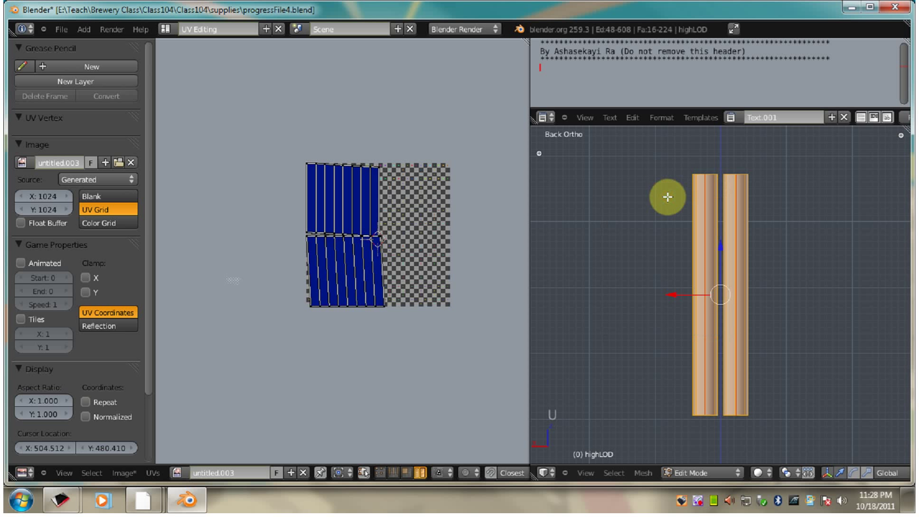
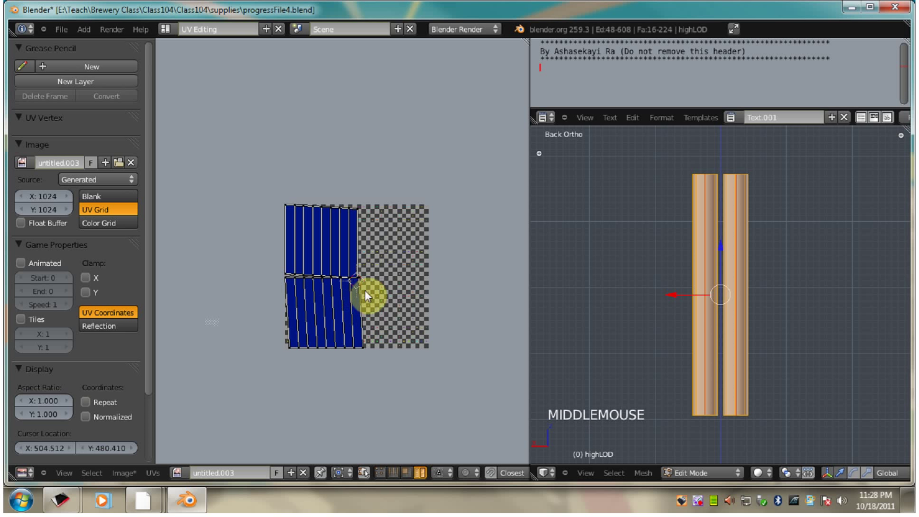
Step: Align Auto the upper strip island's left-edge corner vertices into a straight vertical line
key(KP_Add)
key(KP_Add)
scroll(down, 3)
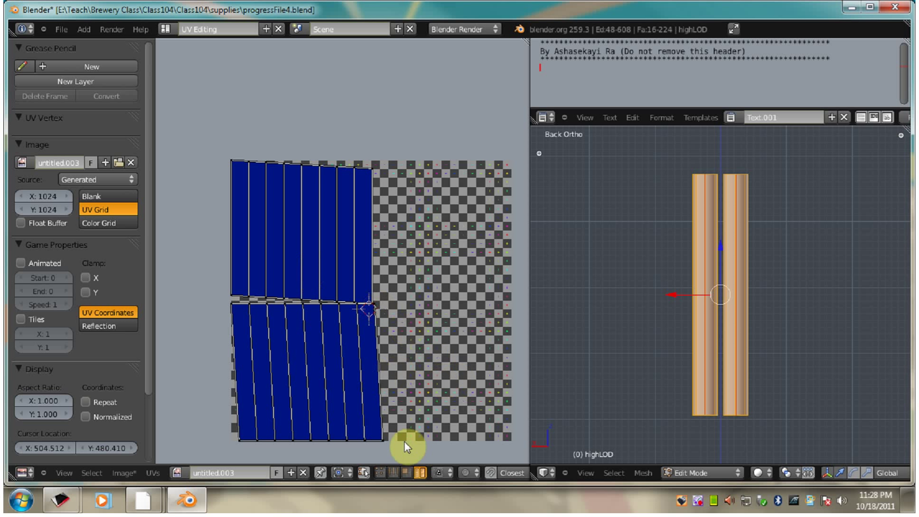
click(400, 475)
right_click(245, 162)
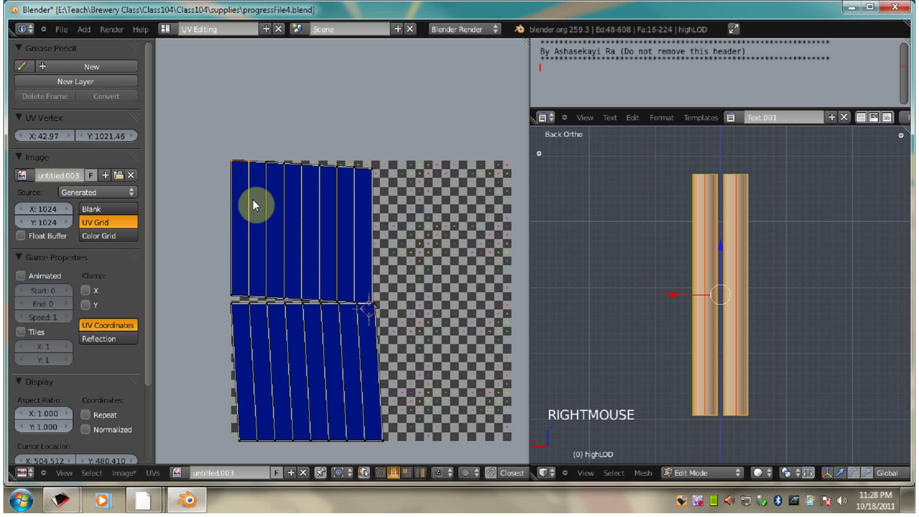
key(w)
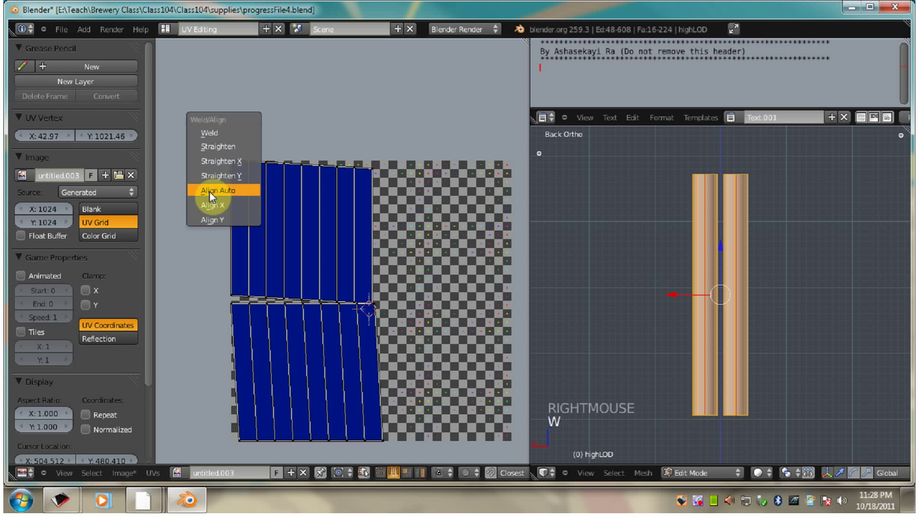
right_click(243, 300)
key(w)
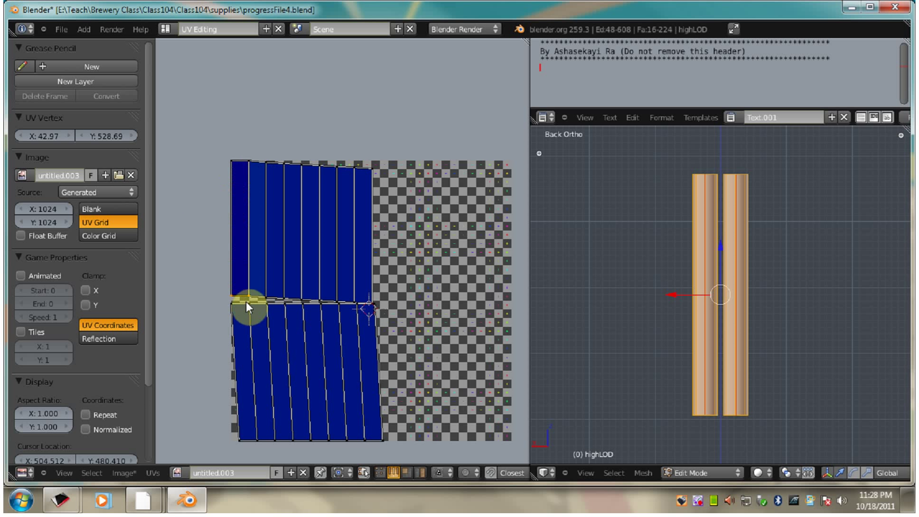
Step: Align Auto the lower strip island's left-edge corner vertices the same way
right_click(236, 340)
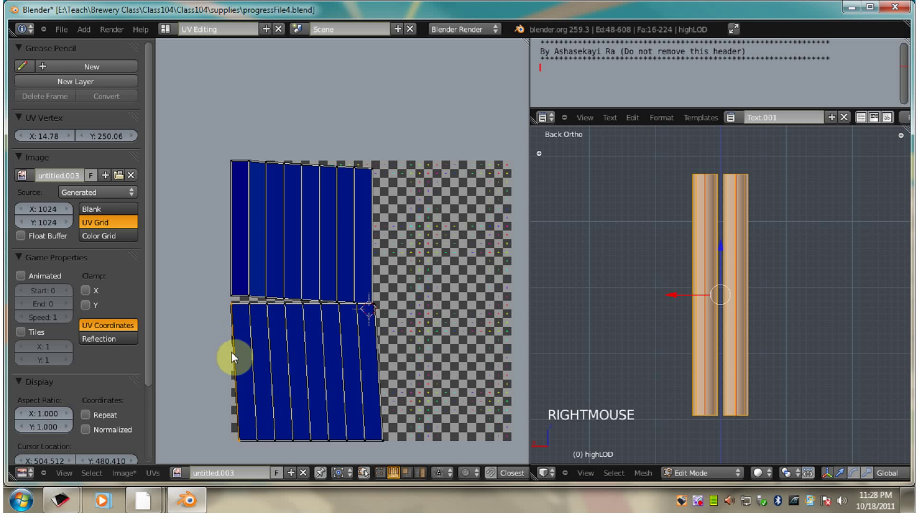
key(w)
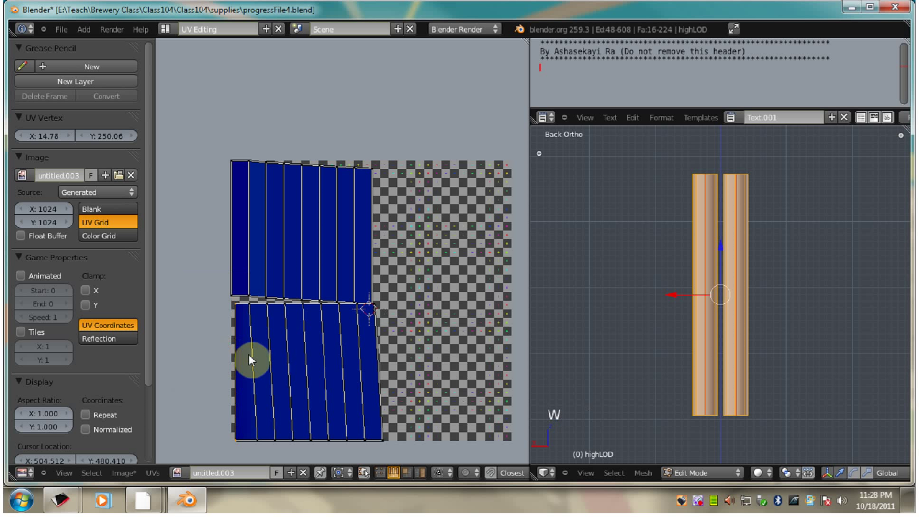
right_click(256, 357)
key(w)
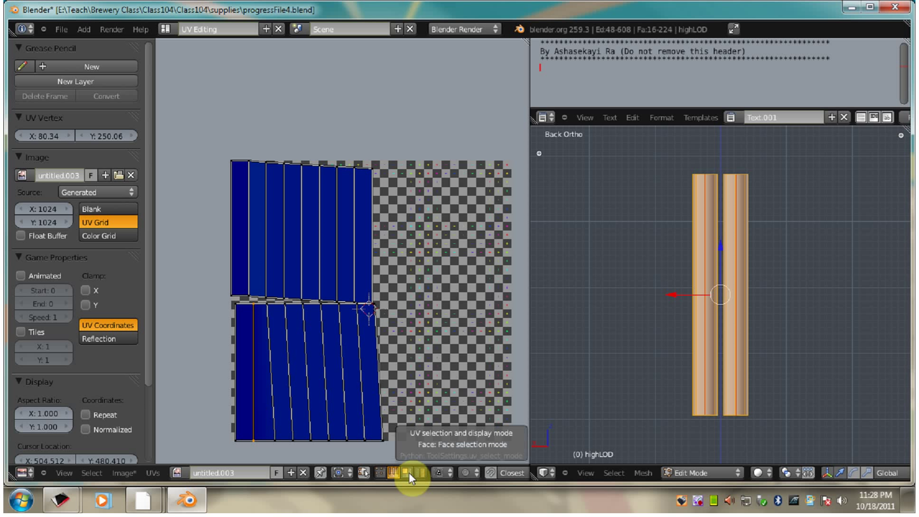
Step: In face select mode, square the upper strip island with Follow Active Quads from its leftmost panel
click(412, 475)
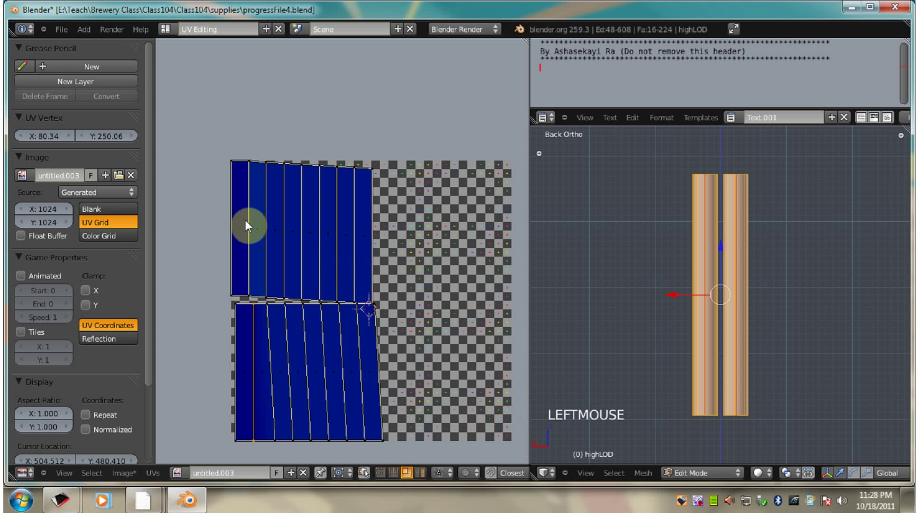
right_click(243, 211)
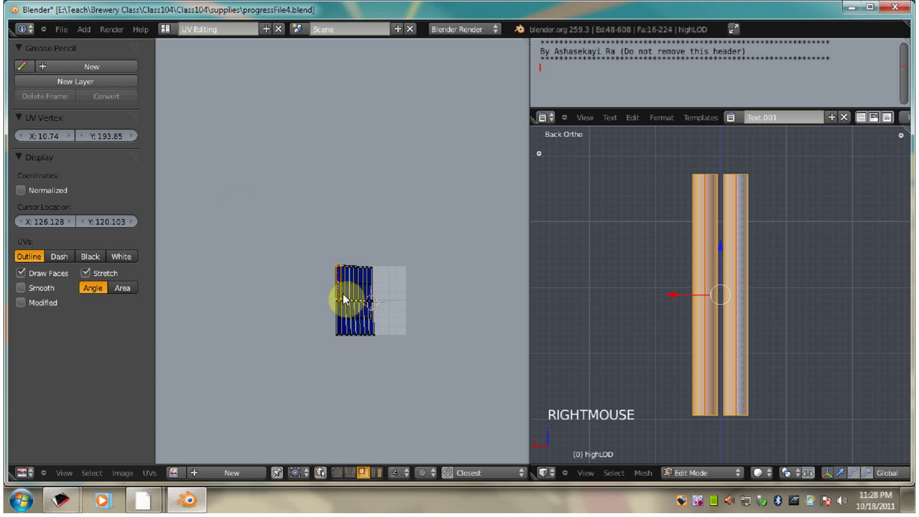
key(KP_Add)
key(KP_Add)
key(KP_Add)
middle_click(376, 367)
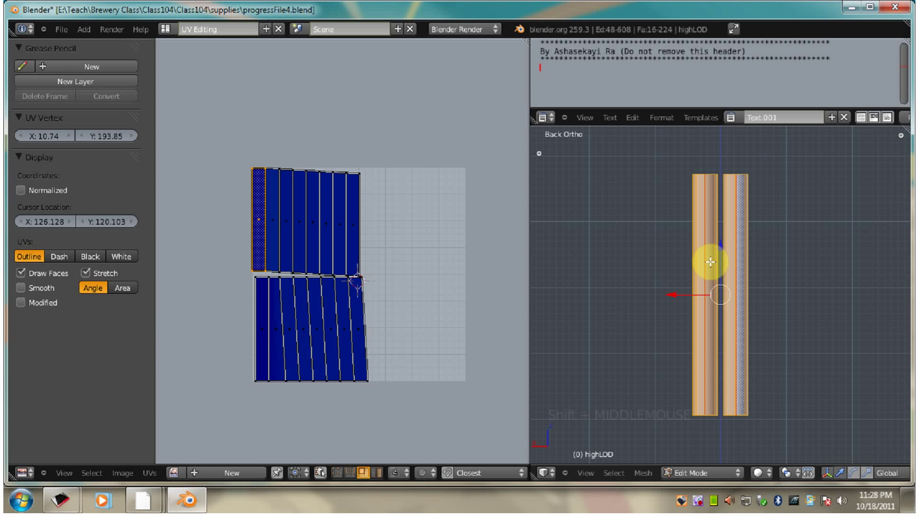
key(u)
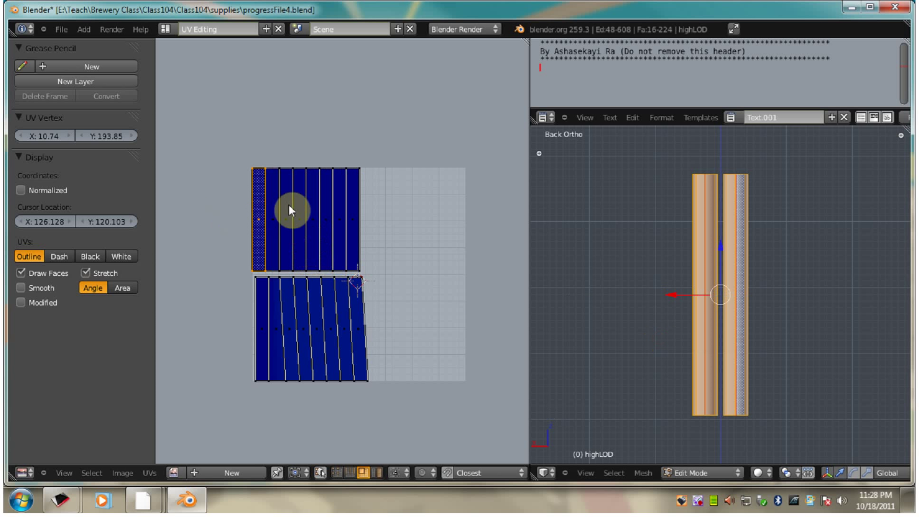
Step: Square the lower strip island with Follow Active Quads from its leftmost panel, then clear the selection
right_click(266, 309)
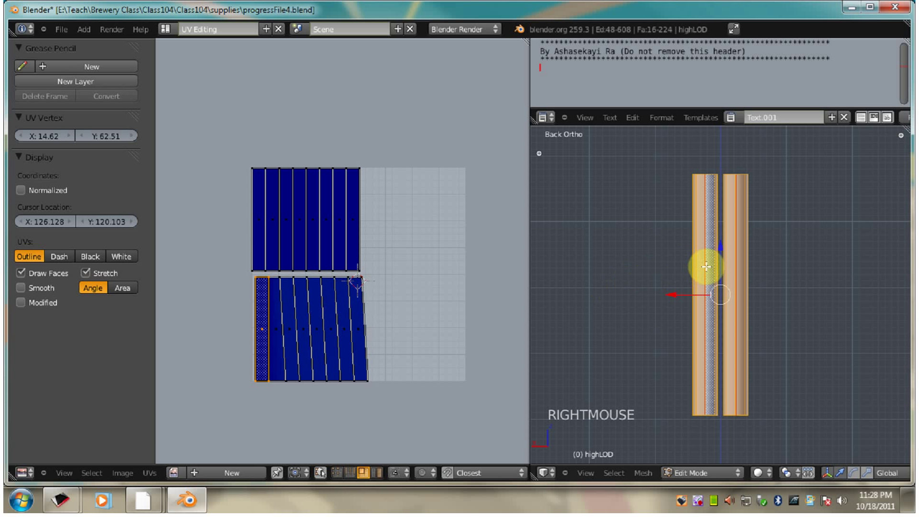
key(u)
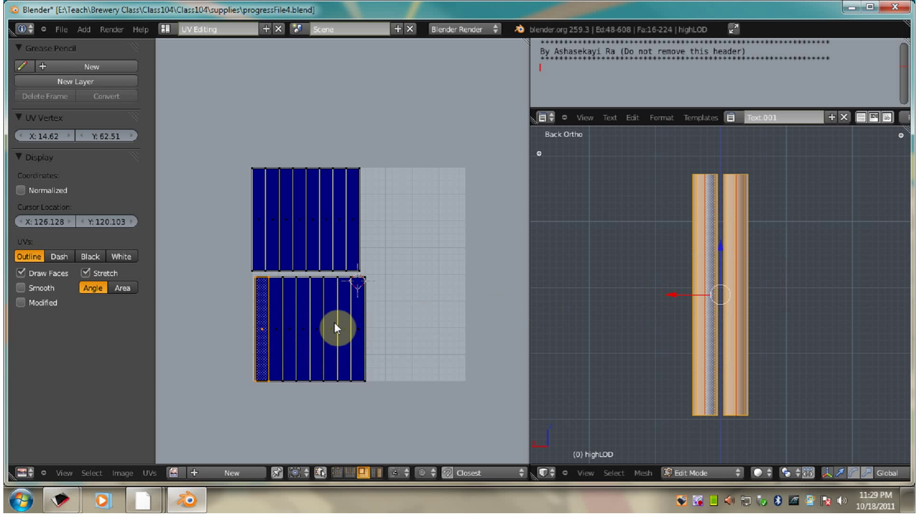
key(a)
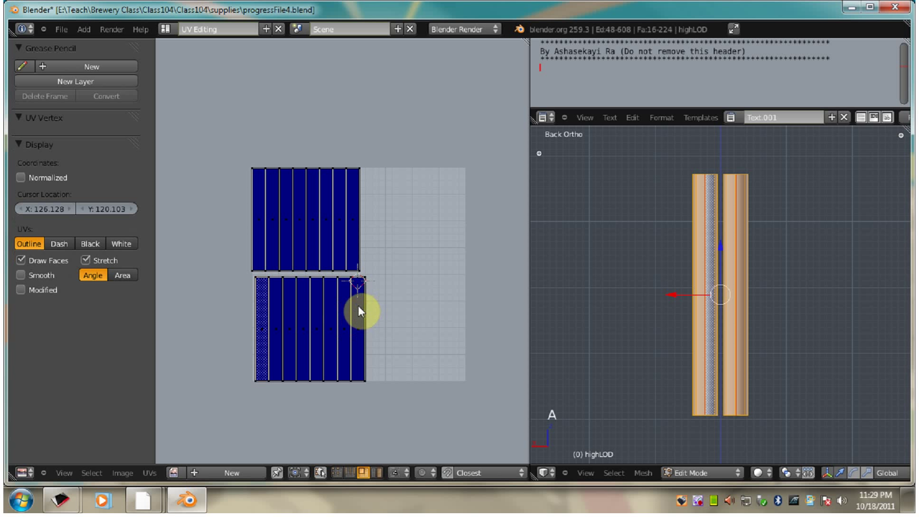
key(a)
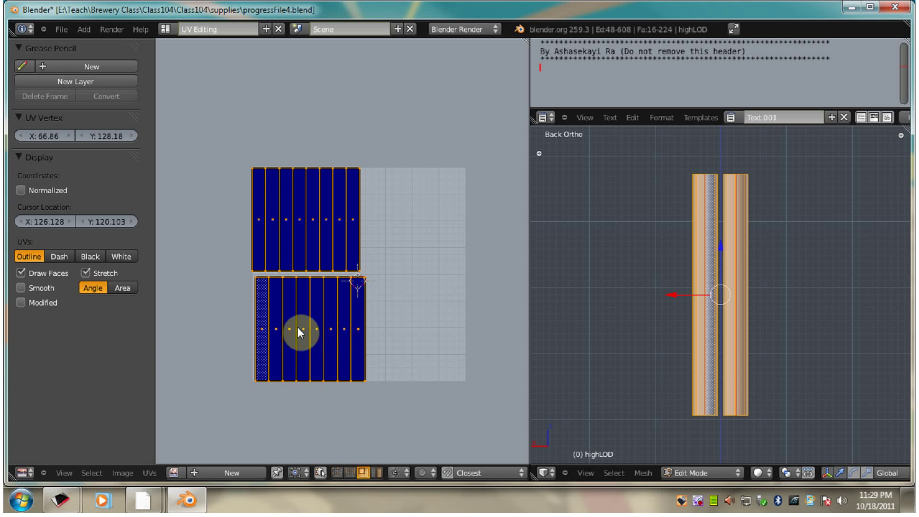
key(ctrl+a)
key(a)
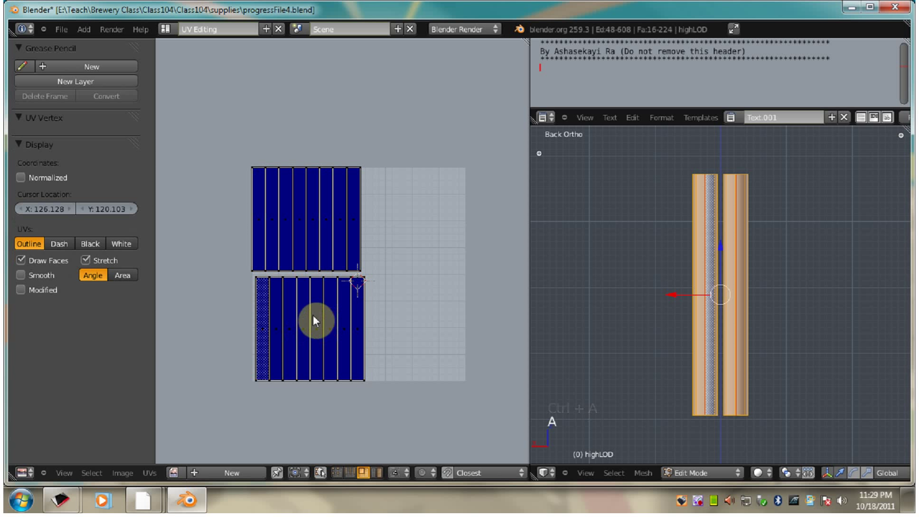
Step: Box-select the strip islands, scale them along X and move them toward the grid's right edge
key(b)
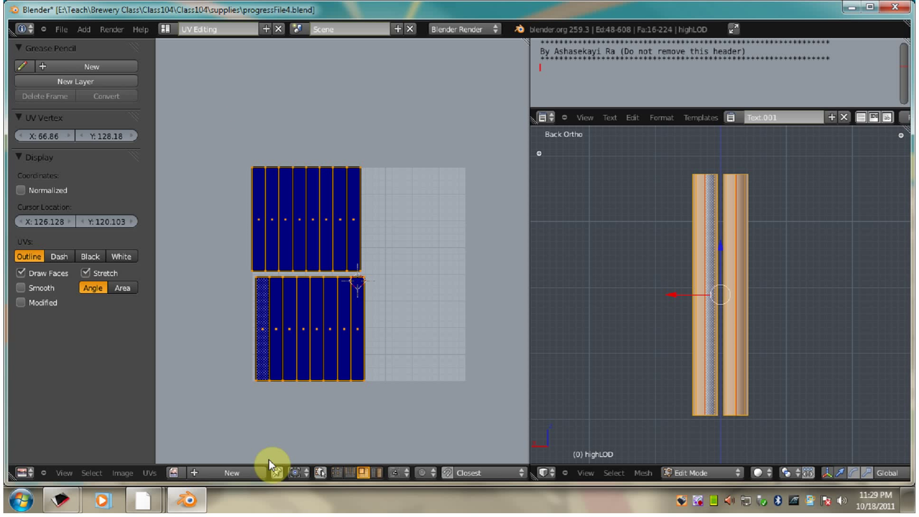
click(179, 476)
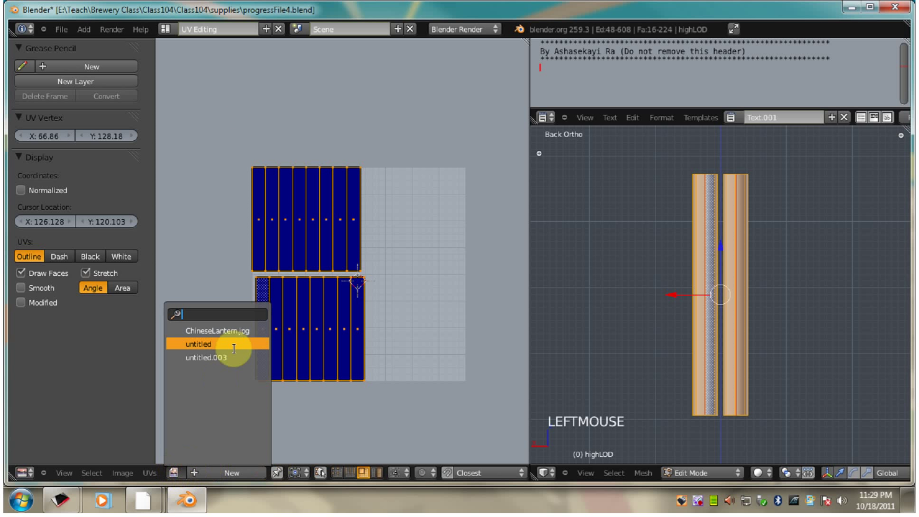
scroll(down, 3)
key(KP_Subtract)
key(KP_Subtract)
key(KP_Subtract)
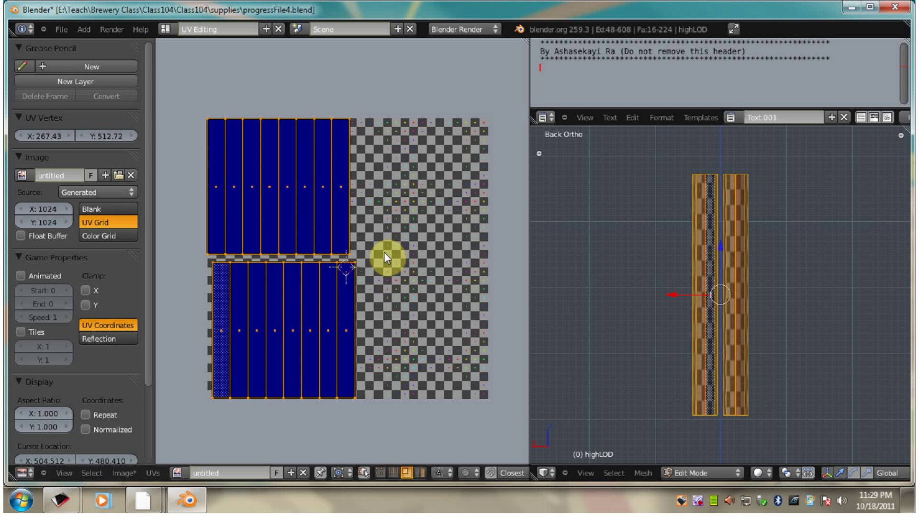
key(s)
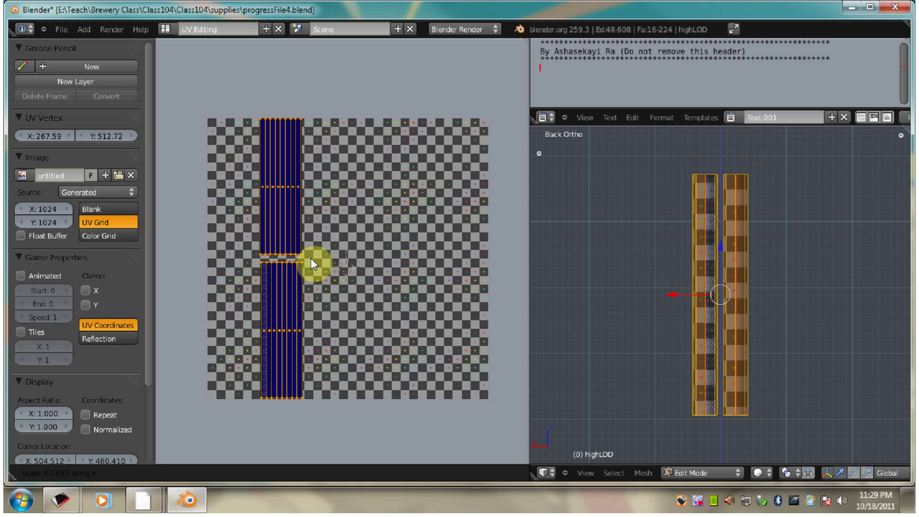
click(315, 261)
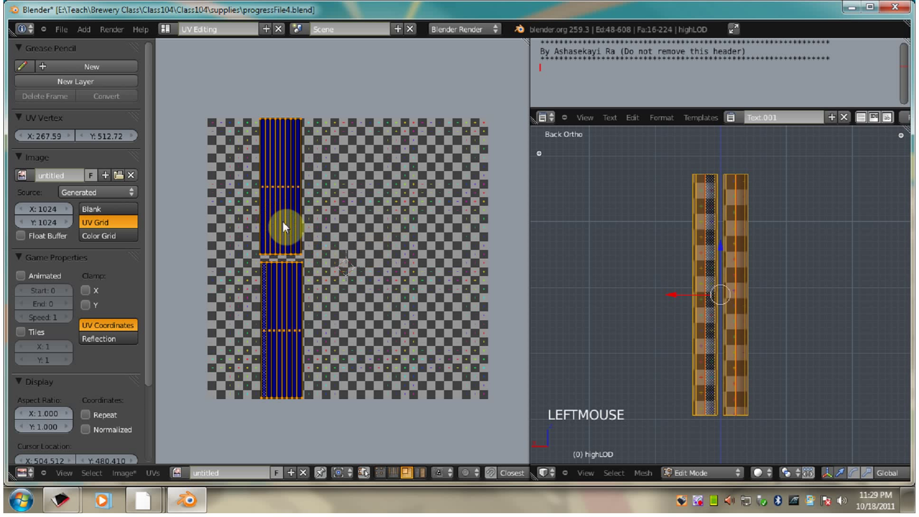
key(g)
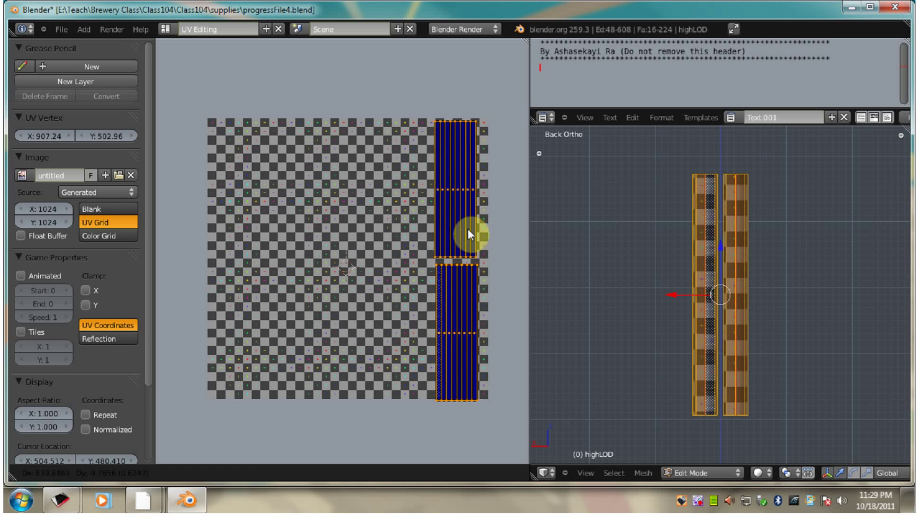
click(473, 231)
Step: Rescale the strip islands along X again and reposition them inside the grid's right border
scroll(up, 3)
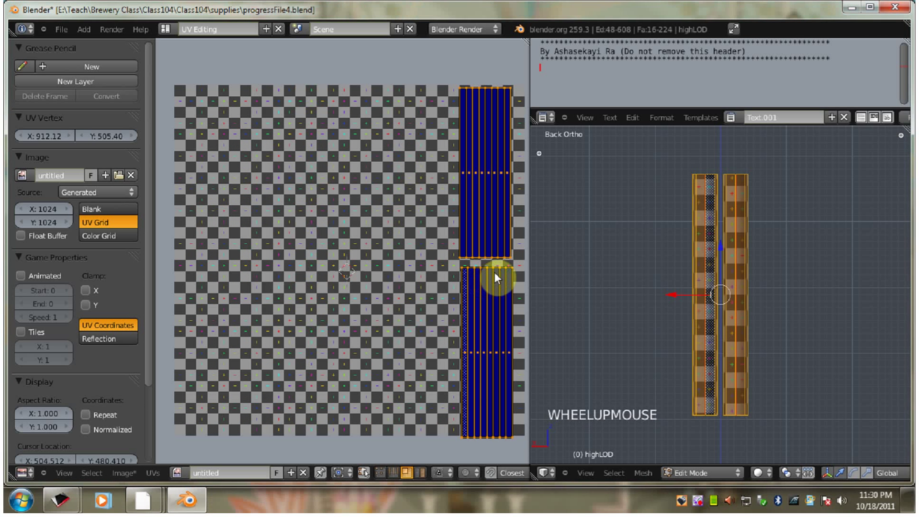
middle_click(498, 269)
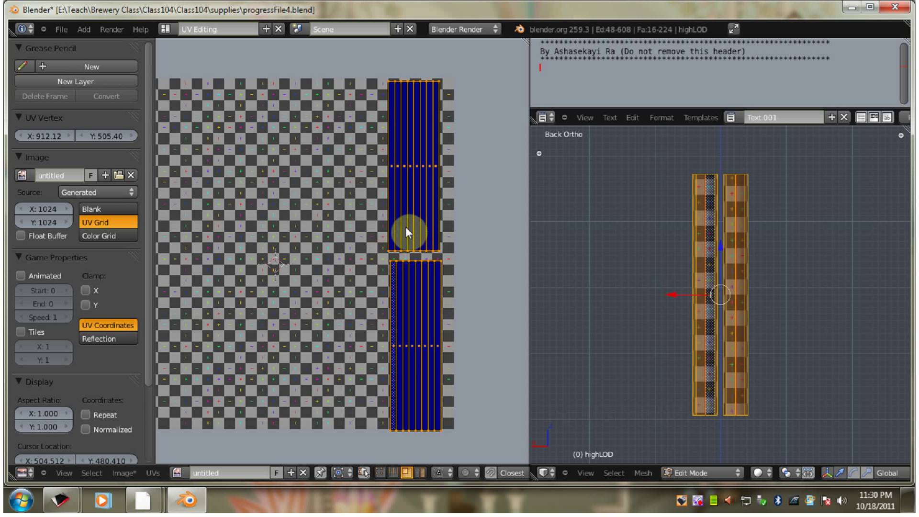
key(s)
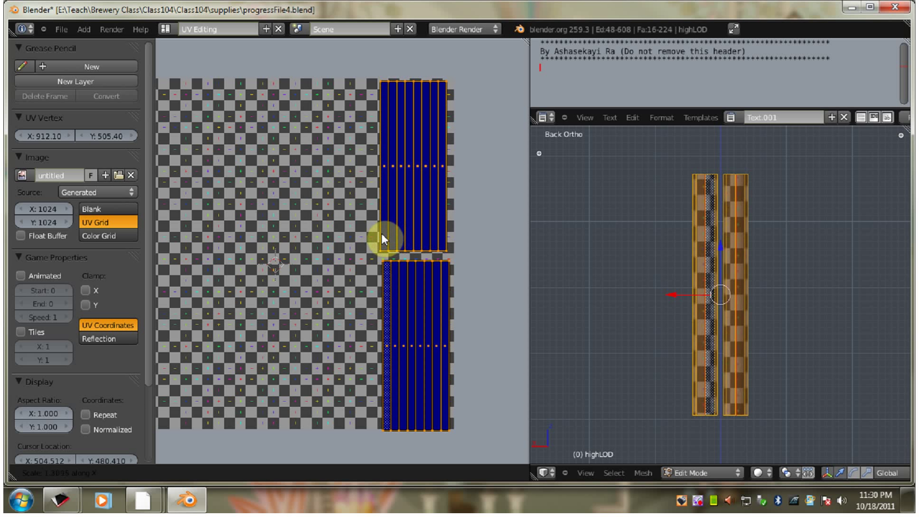
click(385, 239)
key(g)
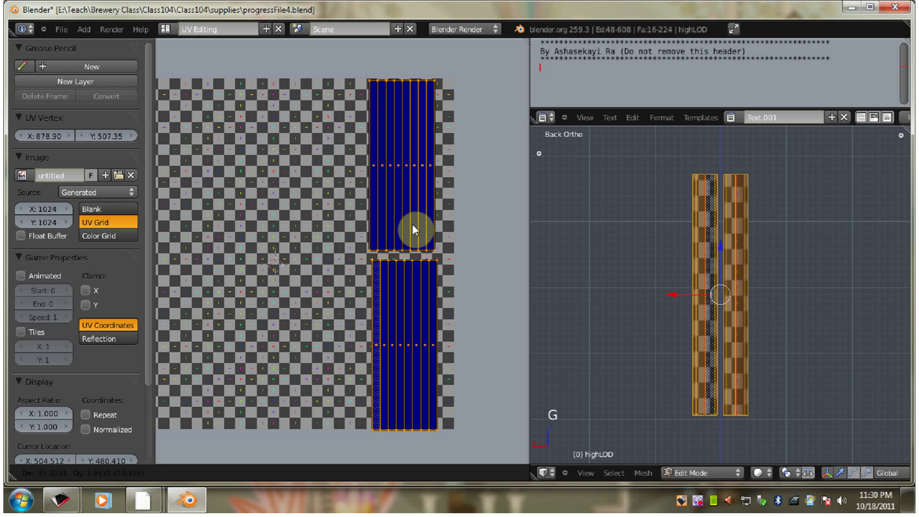
click(413, 230)
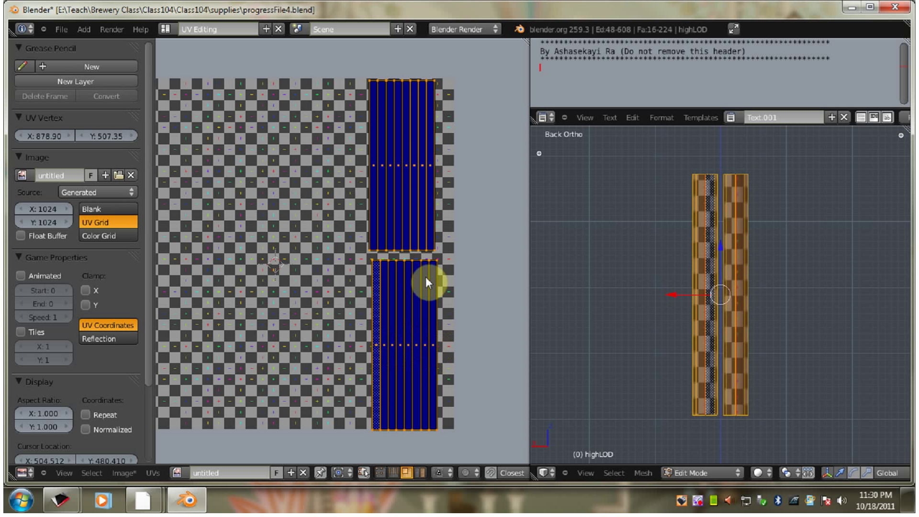
Step: Give both strip islands matching X and Y values in the UV Vertex panel so they overlap at the top right
right_click(454, 280)
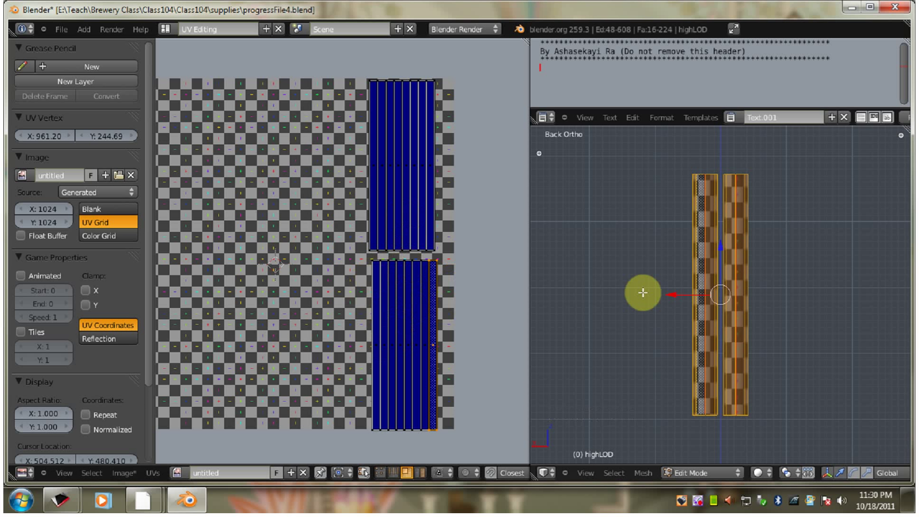
scroll(down, 3)
middle_click(294, 283)
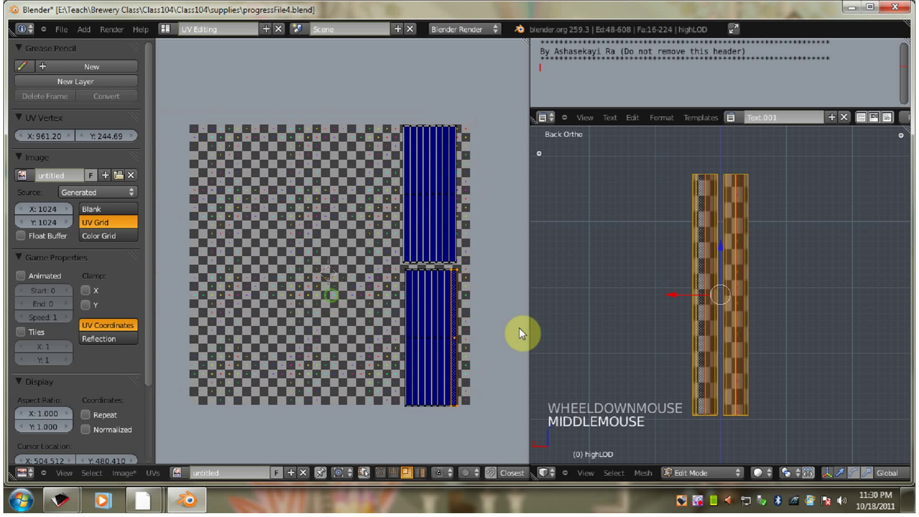
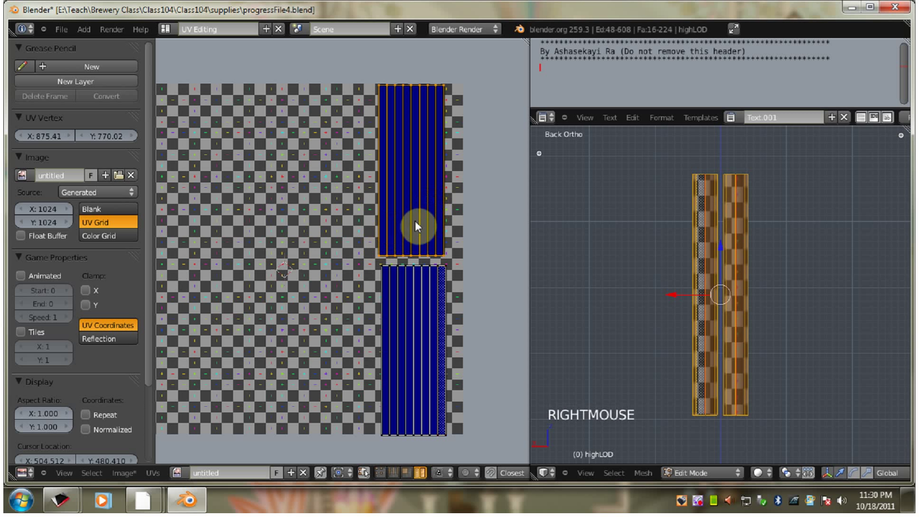
click(151, 149)
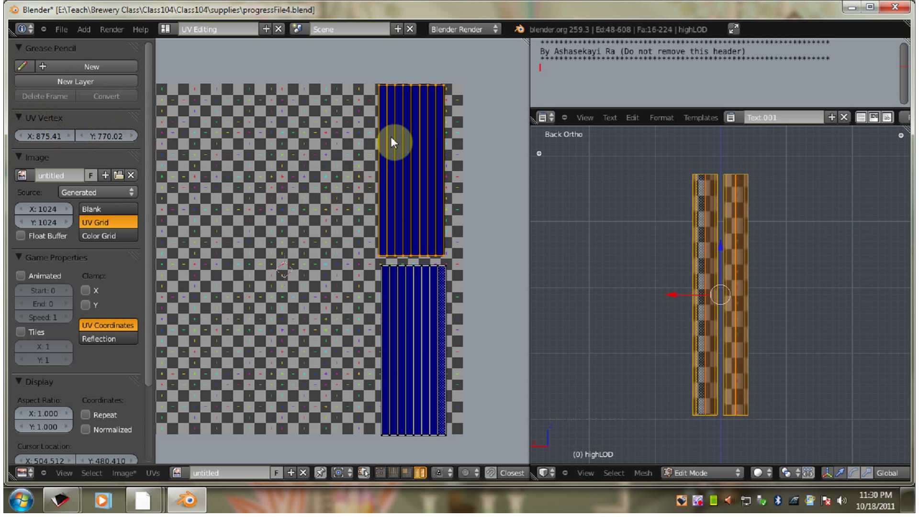
click(48, 143)
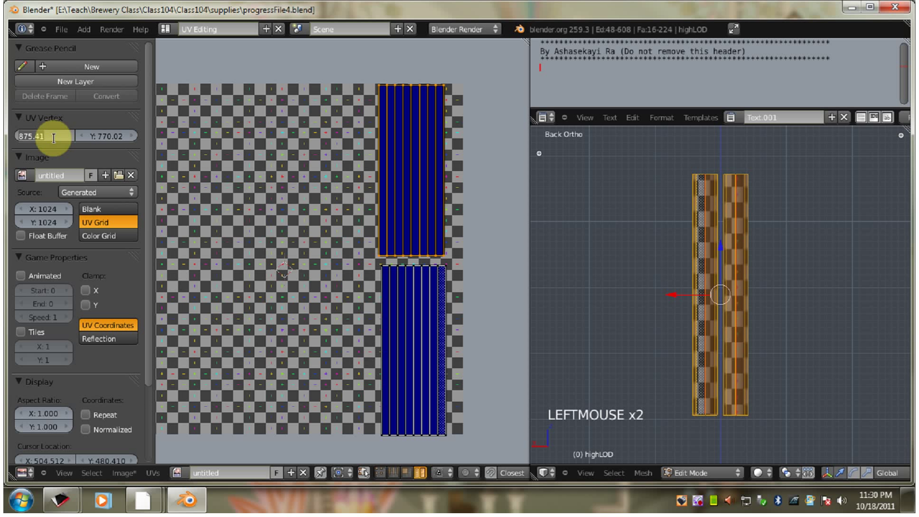
right_click(404, 315)
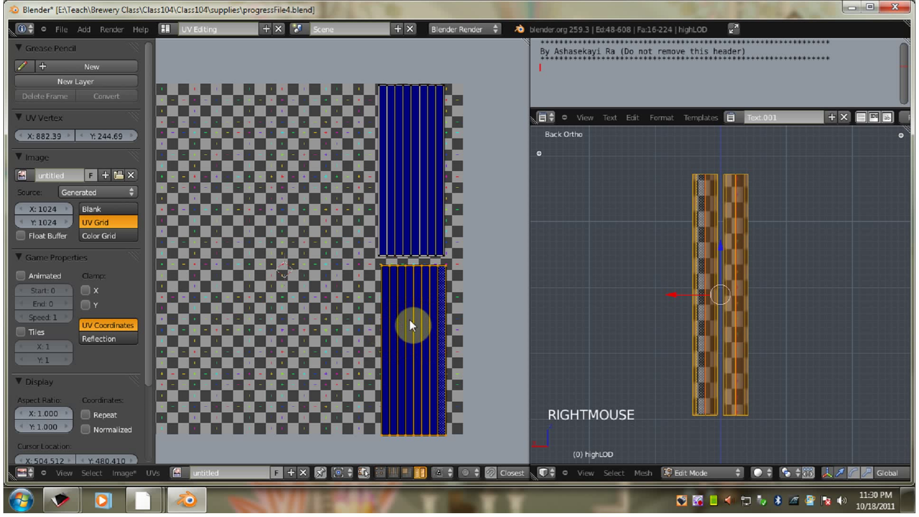
click(48, 142)
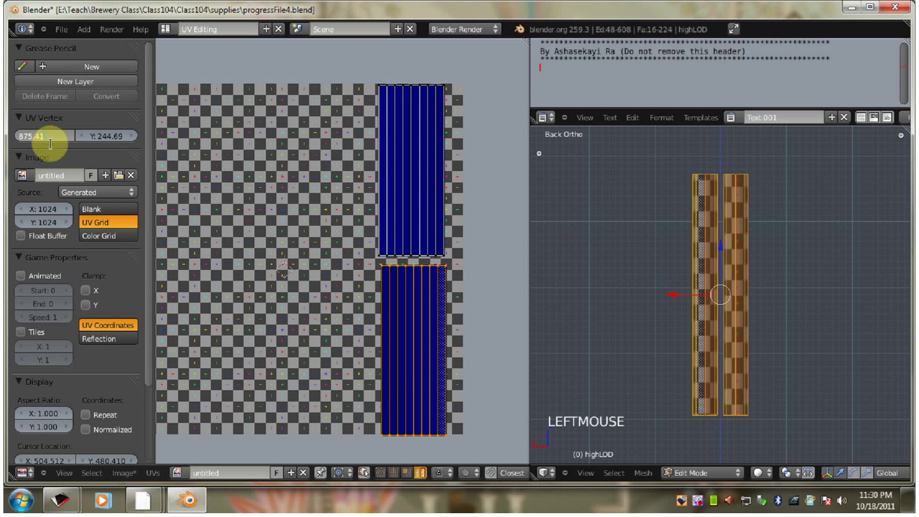
right_click(404, 180)
click(116, 142)
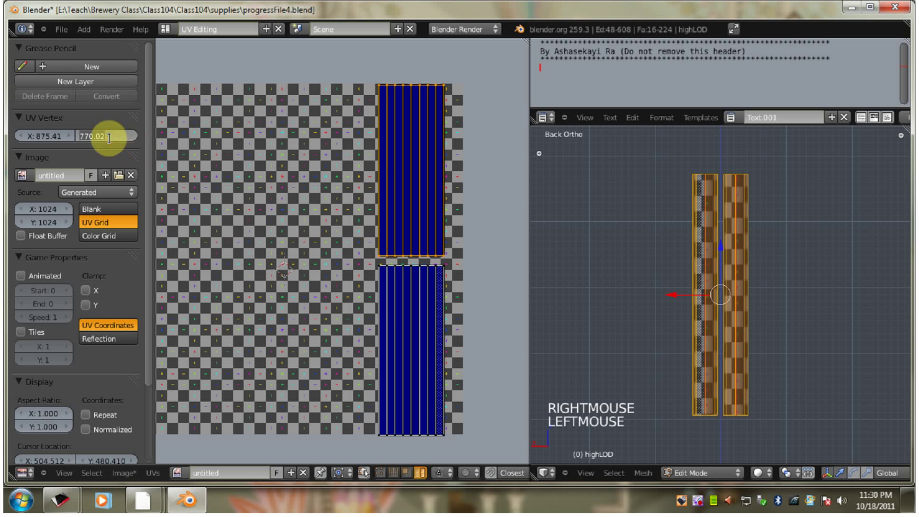
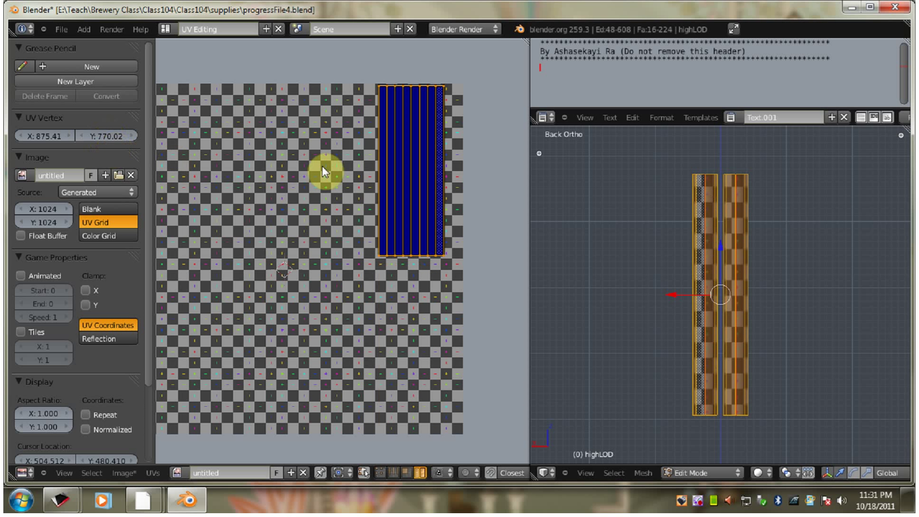
Step: Recentre the UV view on the stacked strip block and box-select around it
scroll(down, 3)
scroll(down, 3)
scroll(up, 3)
middle_click(336, 246)
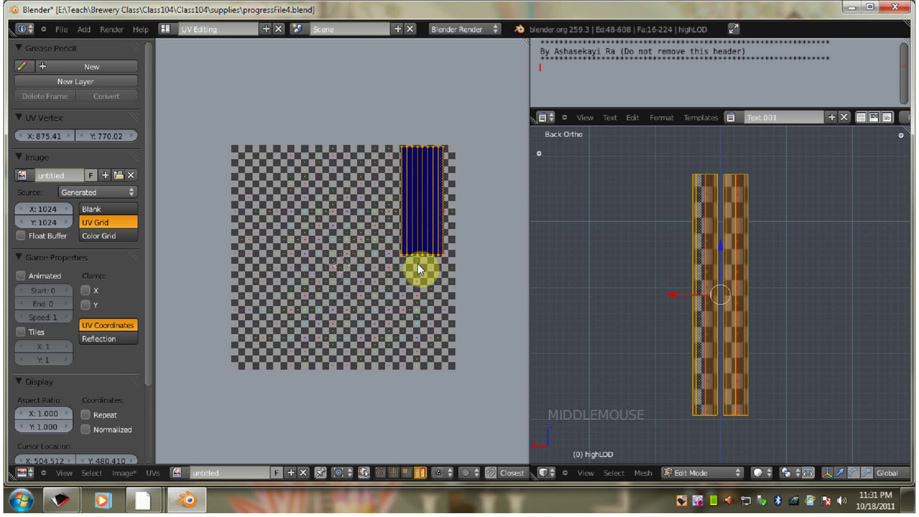
middle_click(415, 251)
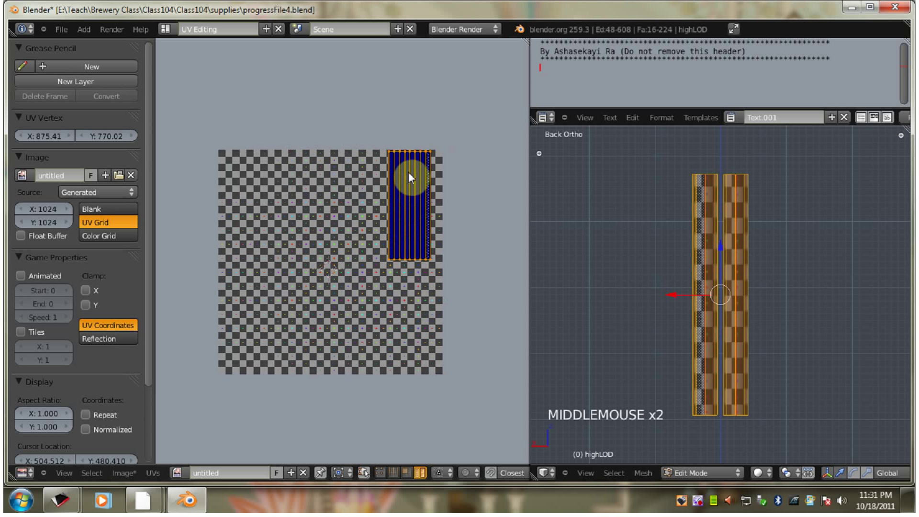
key(b)
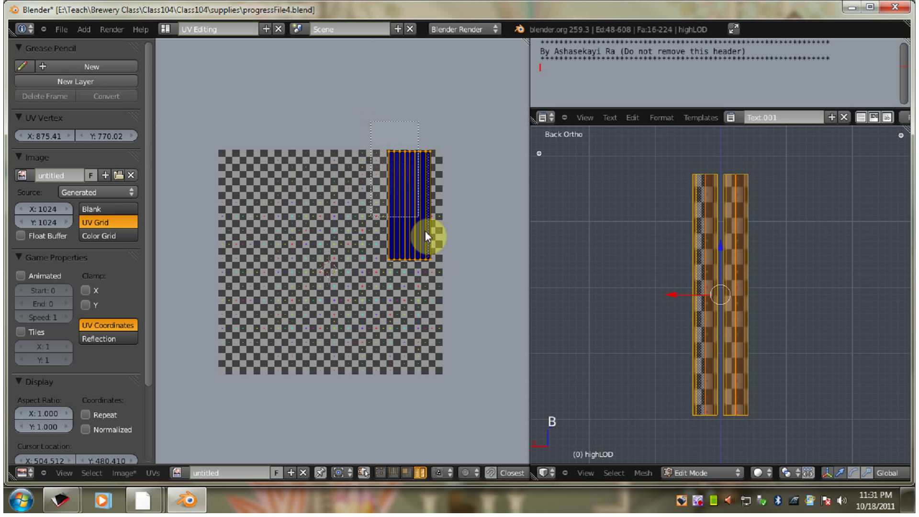
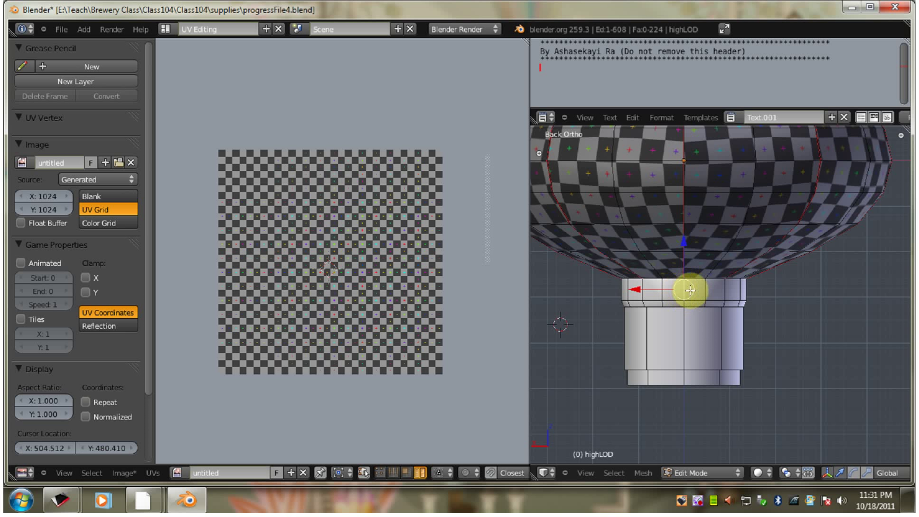
Step: Select the linked ring piece under the lantern body and hide everything else
key(ctrl+l)
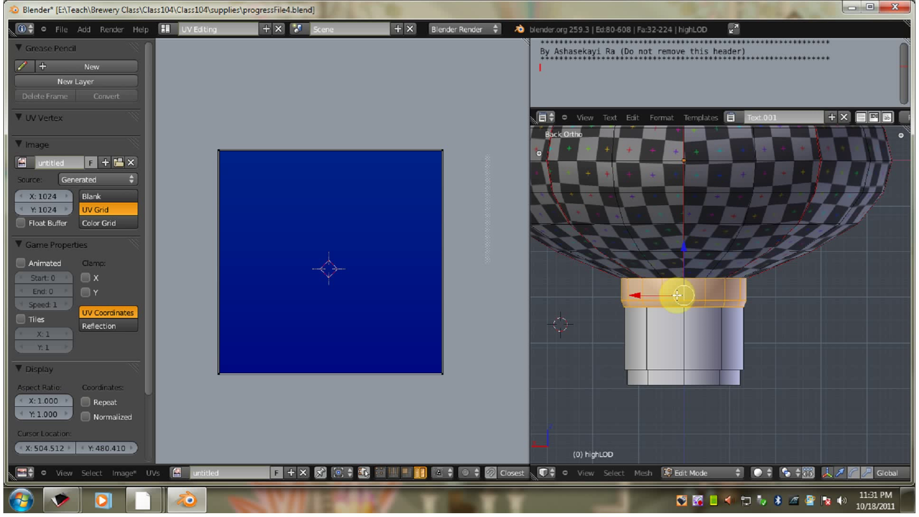
key(shift+h)
scroll(up, 3)
scroll(up, 3)
scroll(down, 3)
scroll(up, 3)
key(a)
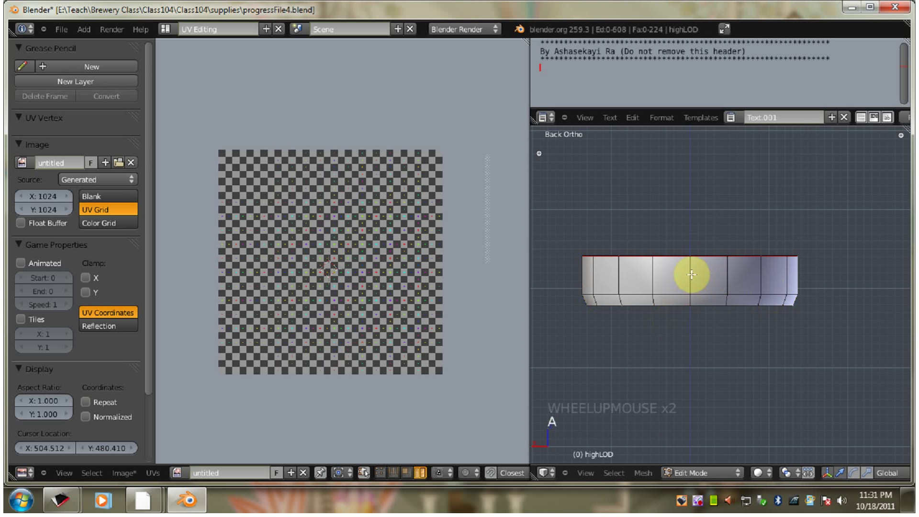
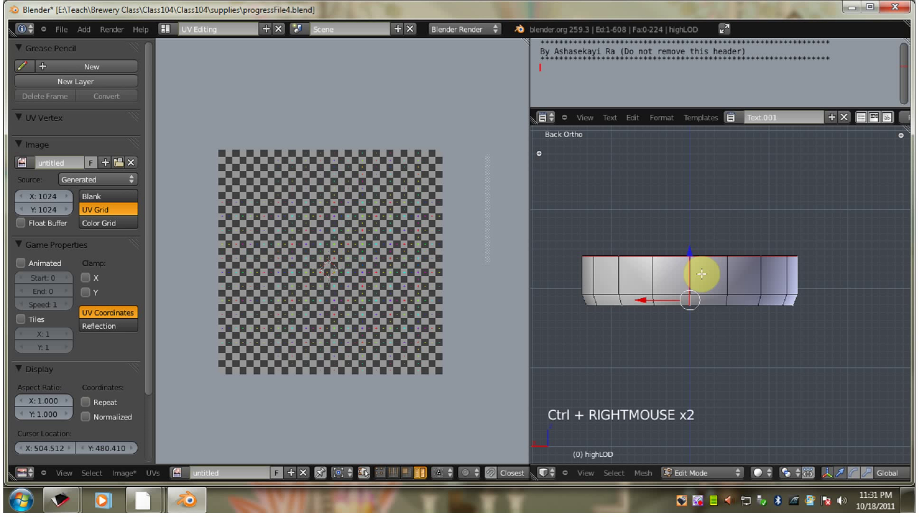
Step: Select all of the ring's faces and Unwrap them into a curved arc along the grid's bottom
key(a)
key(a)
key(u)
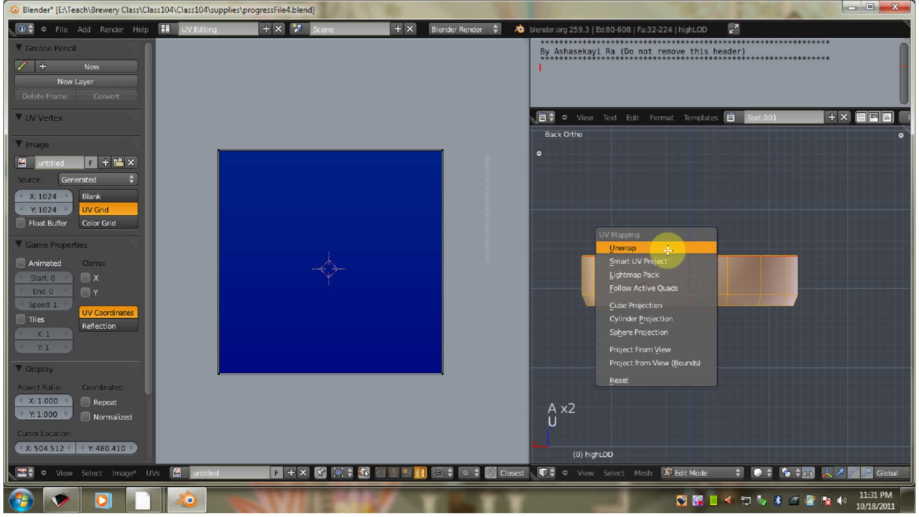
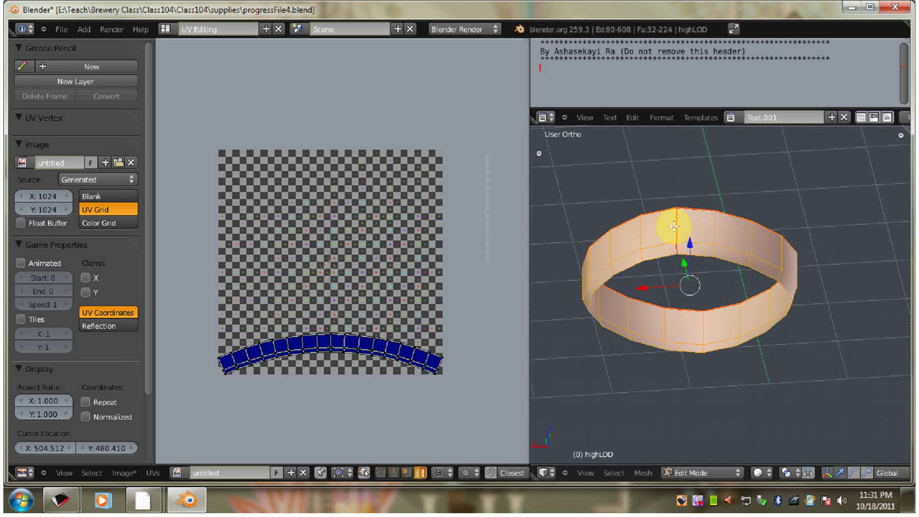
scroll(up, 3)
scroll(up, 3)
key(Left)
middle_click(386, 435)
key(Left)
Step: Frame the curved ring strip and show the untitled UV grid image behind it
key(a)
key(a)
key(a)
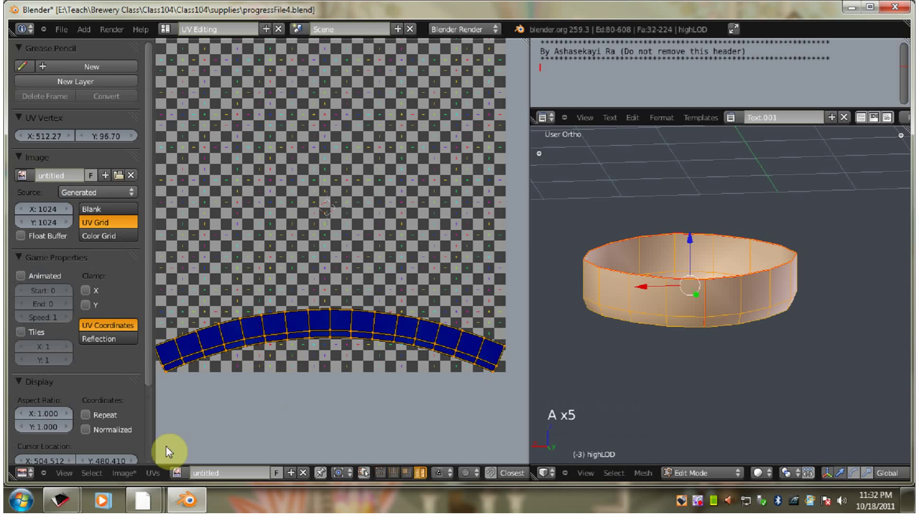
click(183, 477)
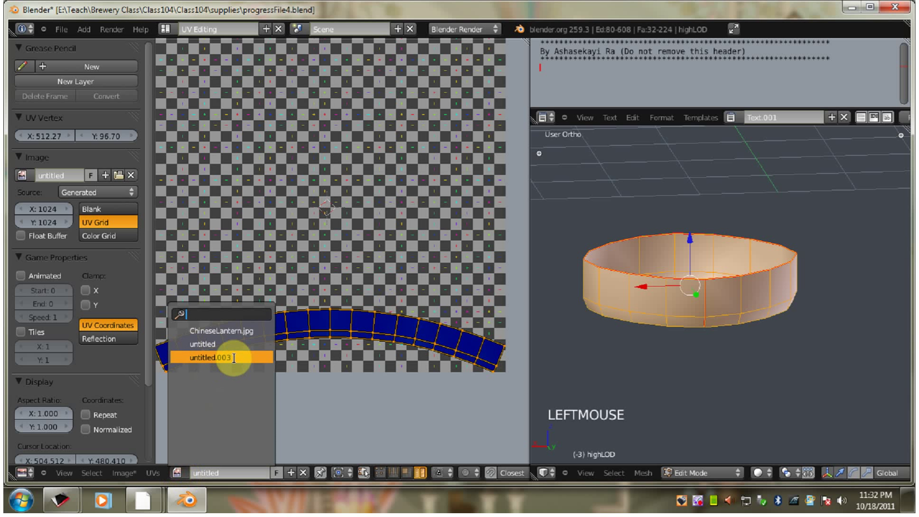
click(171, 477)
click(178, 475)
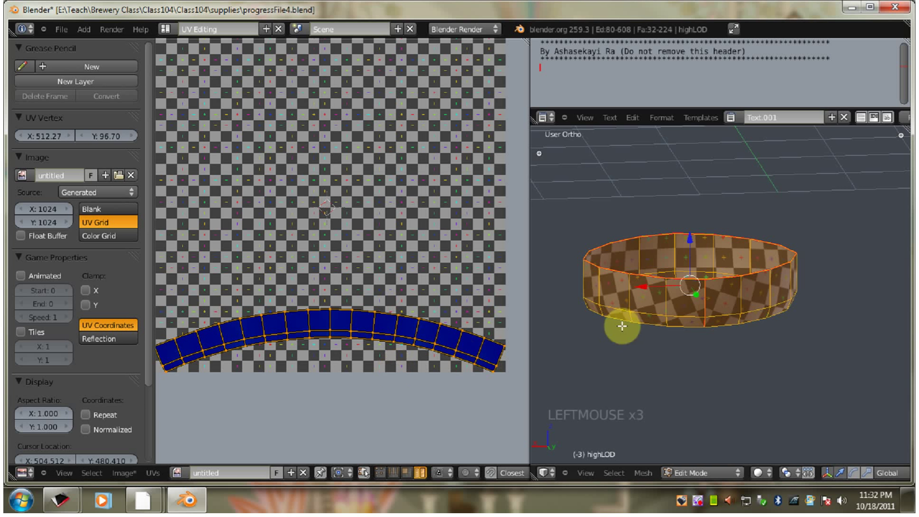
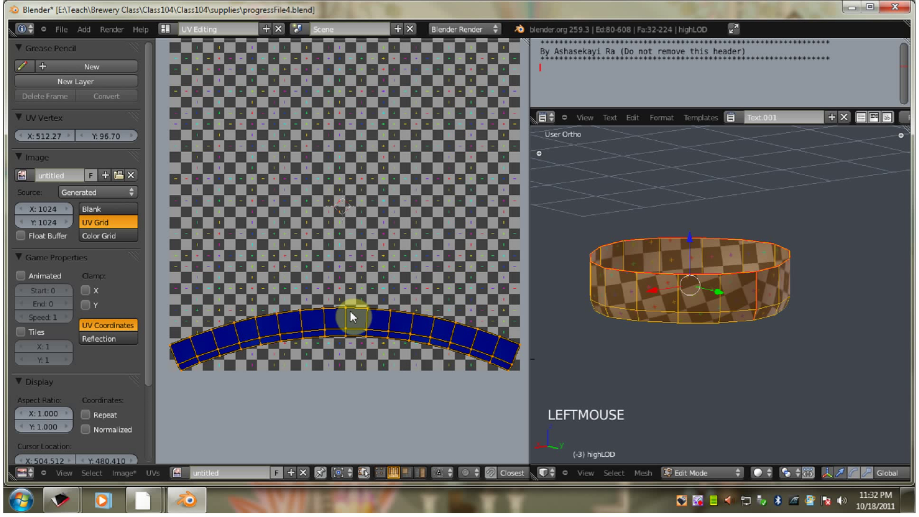
Step: Flatten the ring strip's top and lower edges into straight horizontal lines with Align
right_click(344, 314)
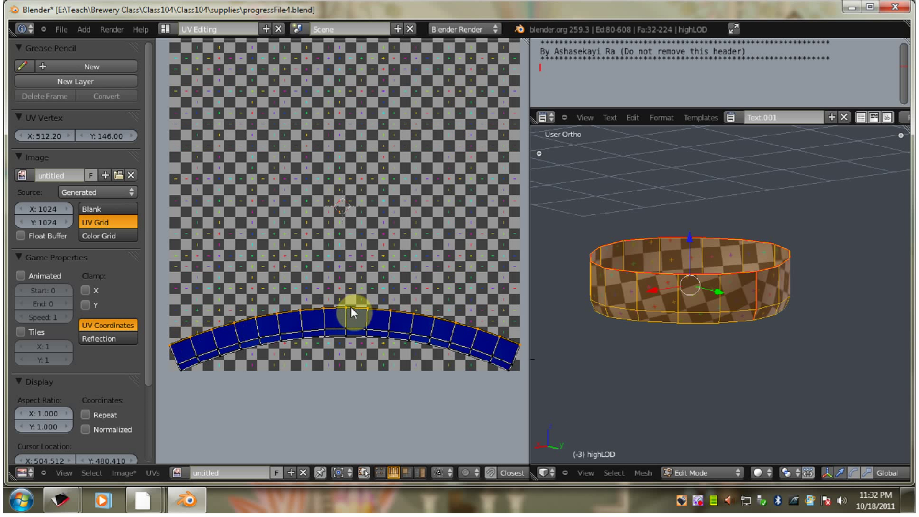
key(w)
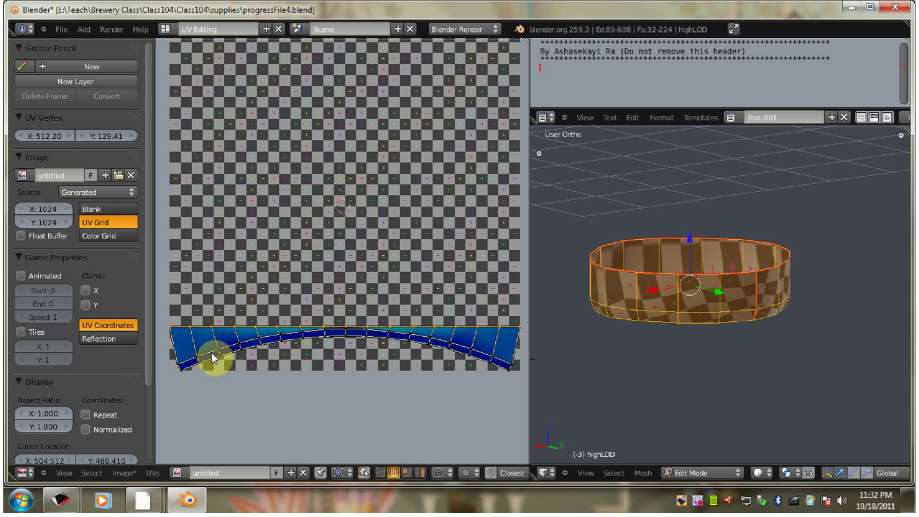
right_click(208, 357)
key(w)
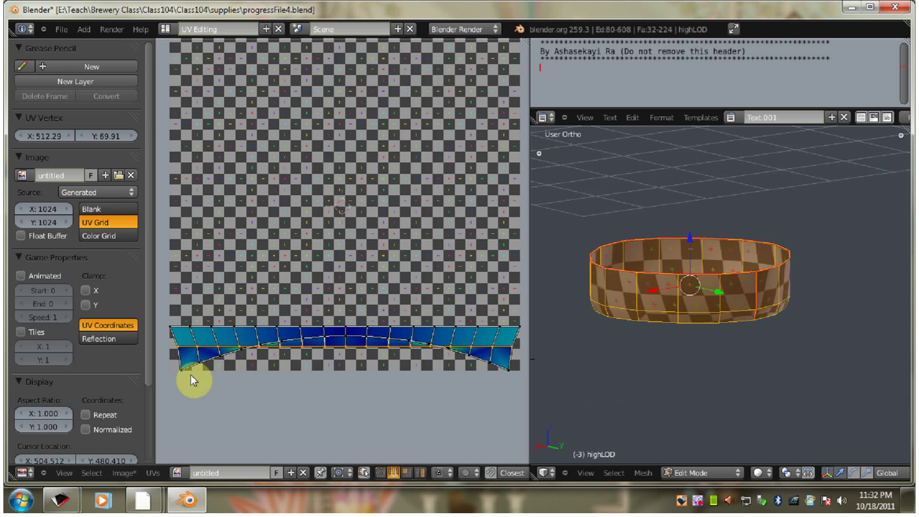
right_click(196, 373)
key(w)
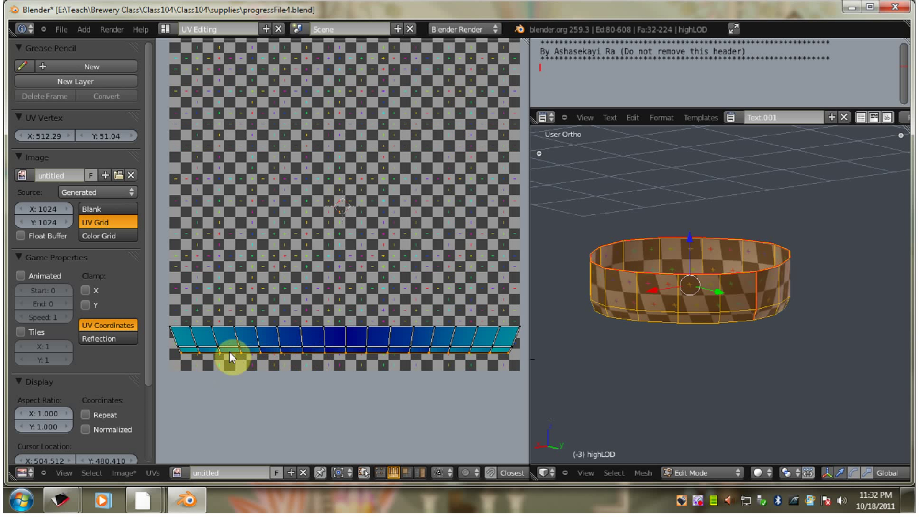
Step: Move the strip's left-end vertices one by one into line so that end runs straight
middle_click(234, 358)
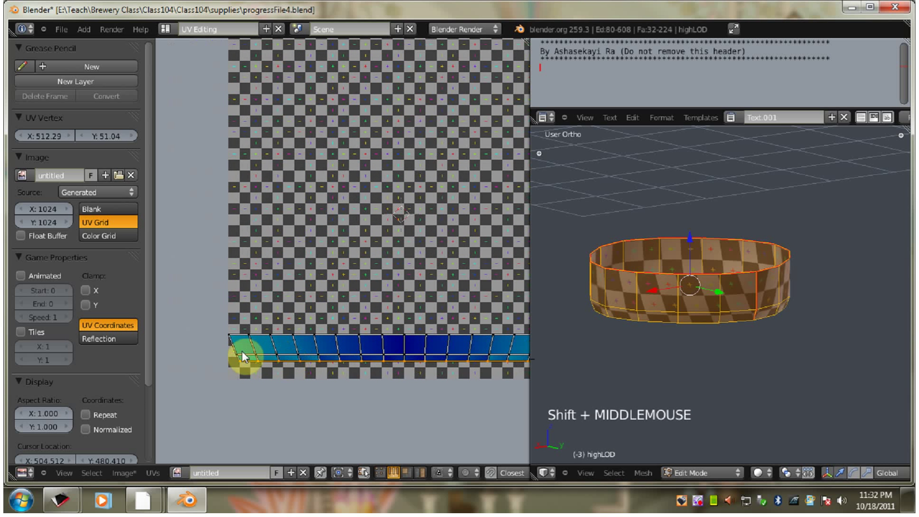
right_click(235, 349)
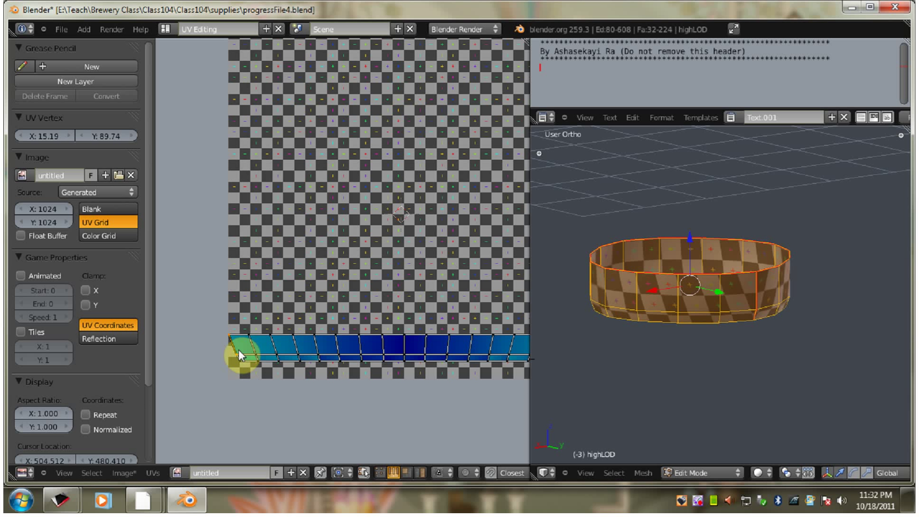
key(w)
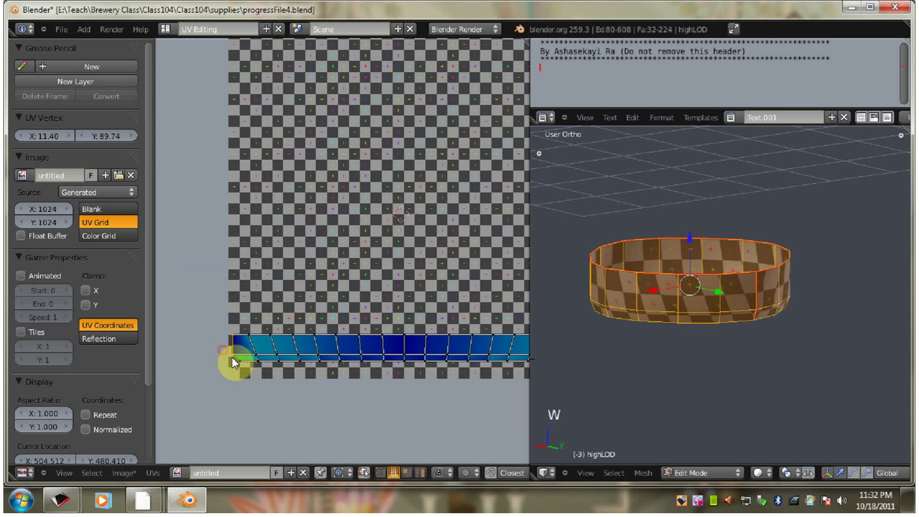
right_click(239, 363)
key(w)
right_click(254, 350)
key(w)
right_click(262, 367)
right_click(256, 363)
key(w)
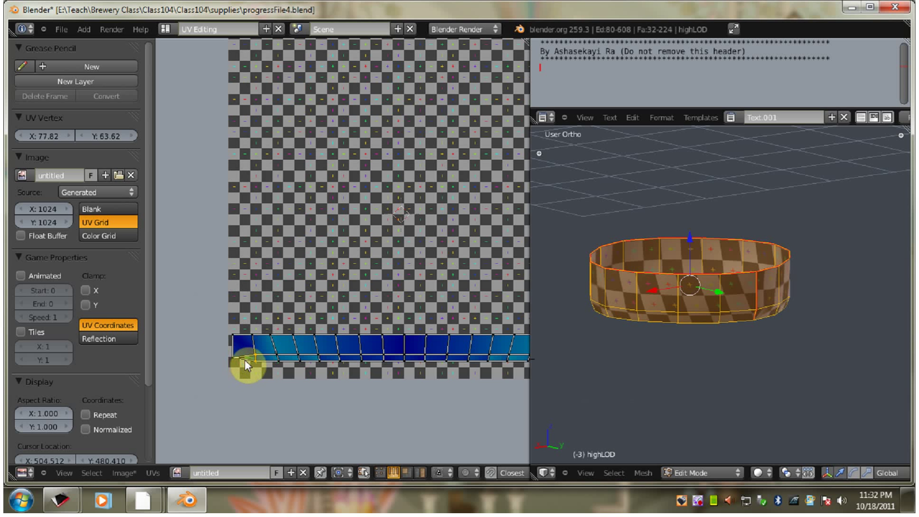
Step: Pan and zoom the UV view onto the strip's left end
scroll(up, 3)
middle_click(251, 400)
scroll(up, 3)
middle_click(321, 364)
scroll(up, 3)
scroll(down, 3)
key(KP_Subtract)
key(KP_Add)
Step: Box-select the left-end vertices and scale them to zero on X so they sit on one vertical line
key(KP_Add)
key(KP_Add)
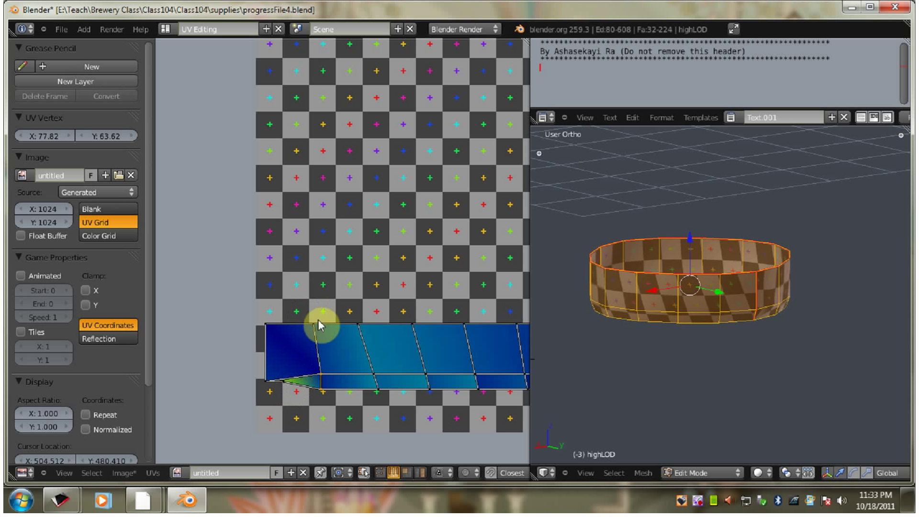
key(a)
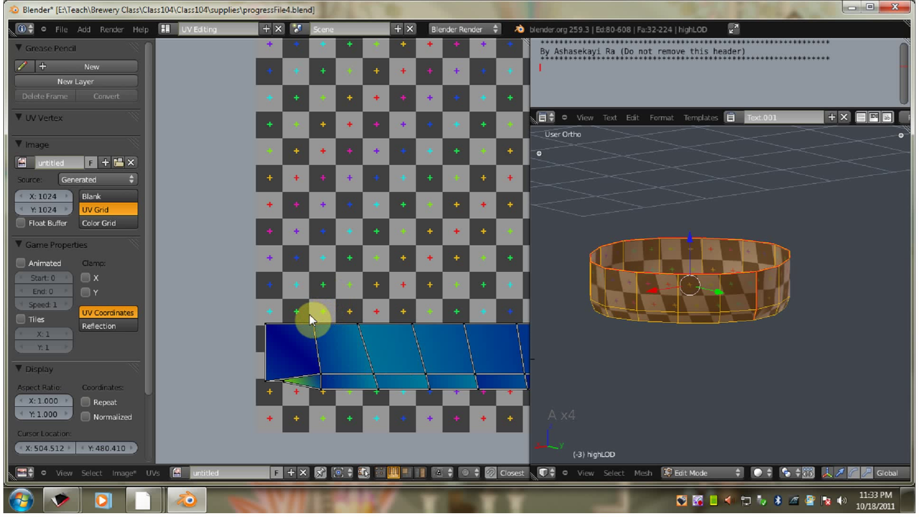
key(b)
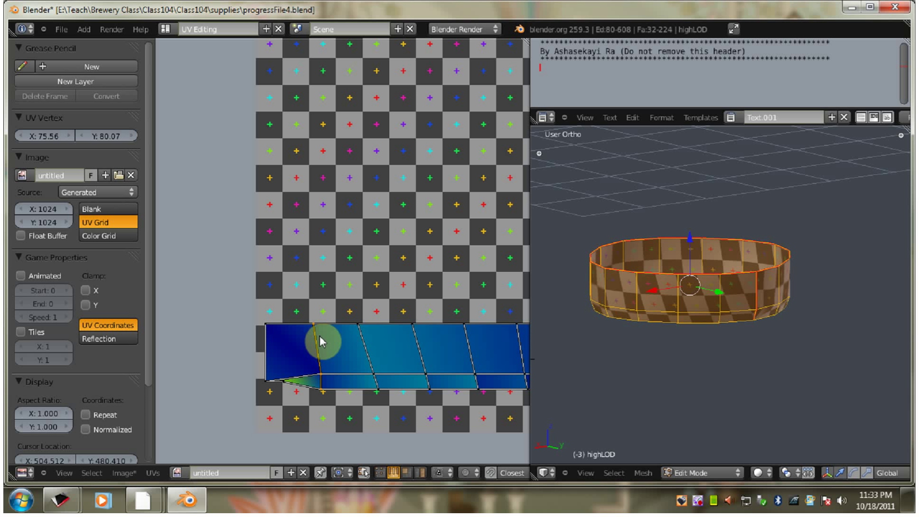
key(s)
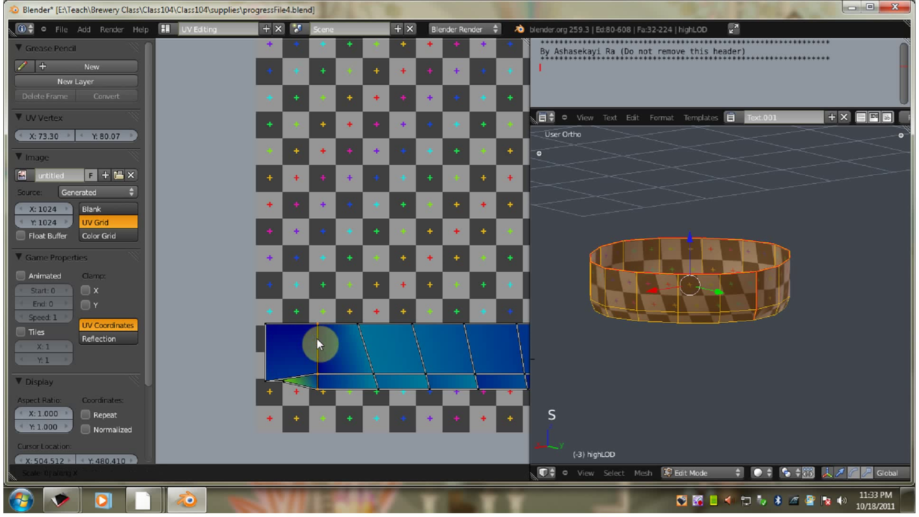
click(318, 345)
Step: Grab the skewed face's lower-left corner vertices and move them into position
right_click(285, 388)
click(376, 478)
click(278, 387)
right_click(278, 387)
right_click(286, 388)
key(g)
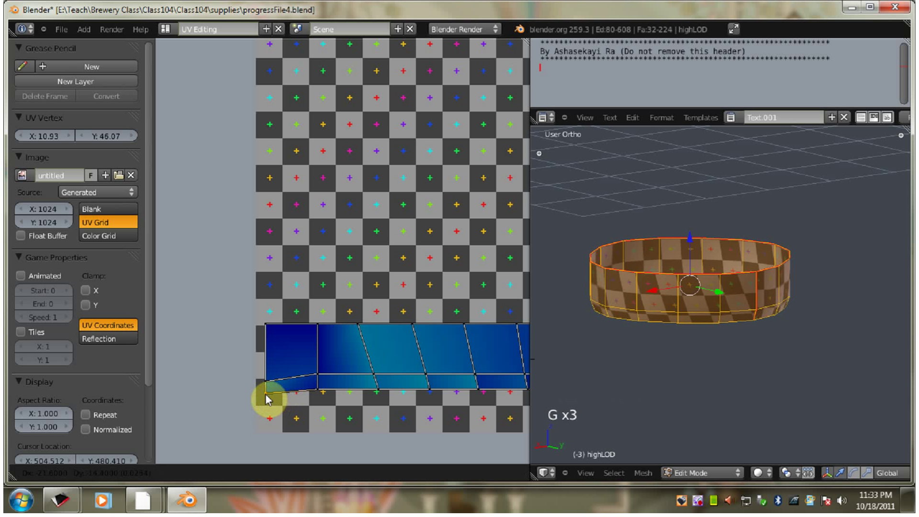
click(268, 400)
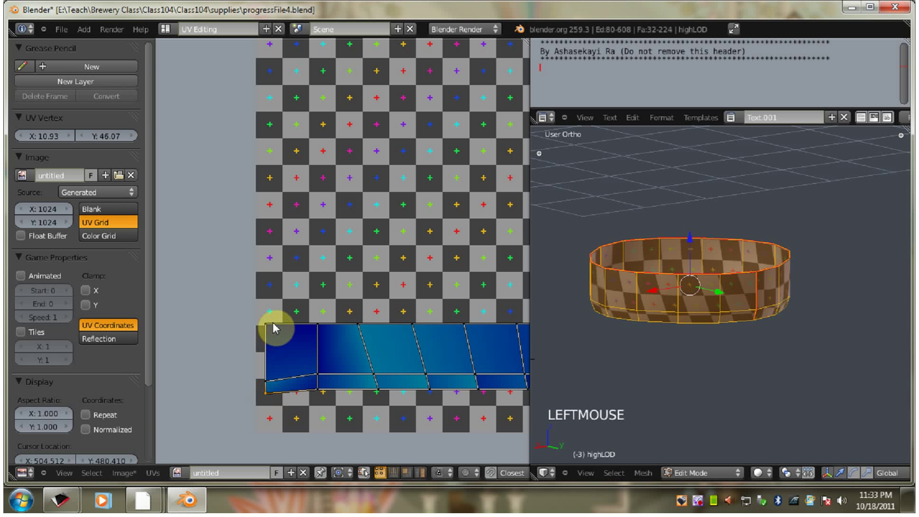
Step: Box-select the next vertex pair and scale it flat to square the face's edge
key(a)
key(b)
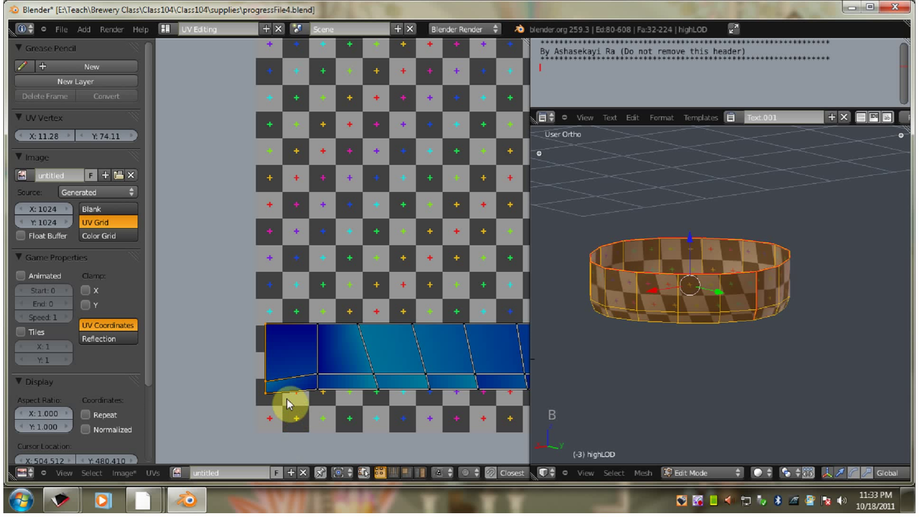
key(s)
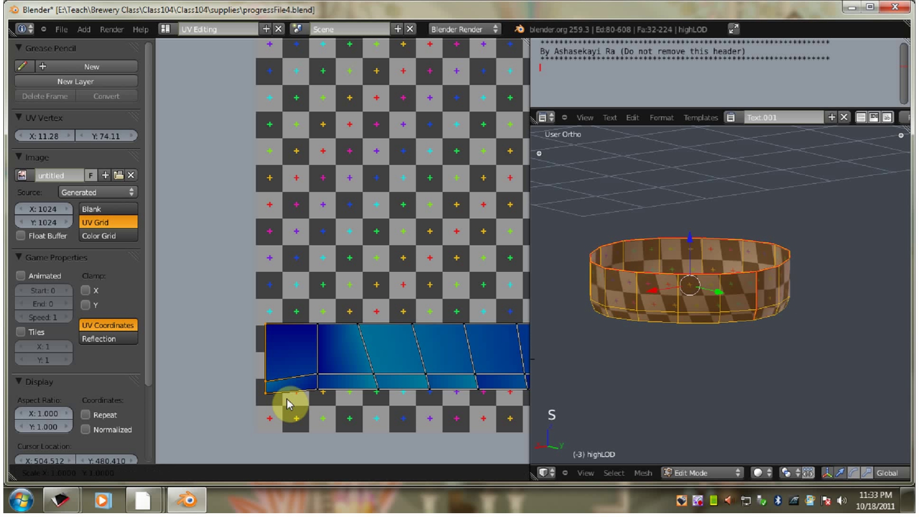
click(279, 395)
key(a)
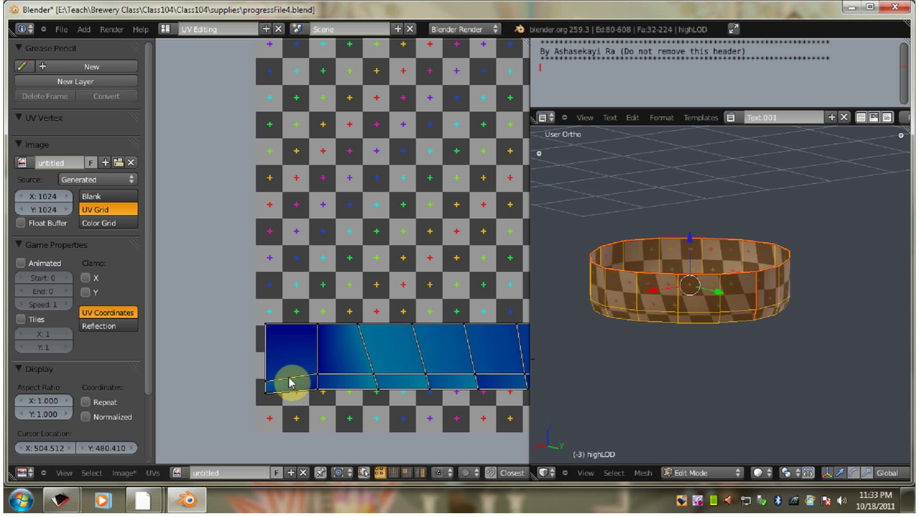
Step: Align the strip's lower-edge vertices horizontally and pick the squared-up first face
right_click(349, 378)
key(w)
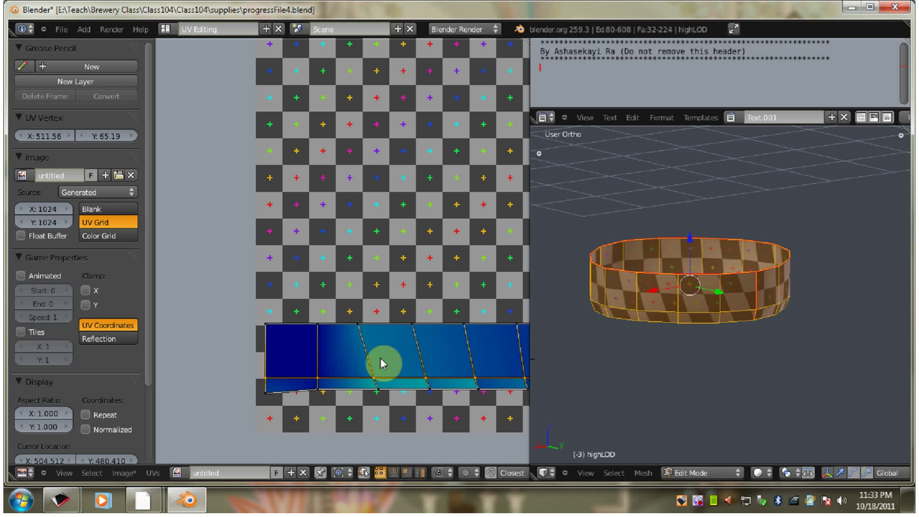
key(a)
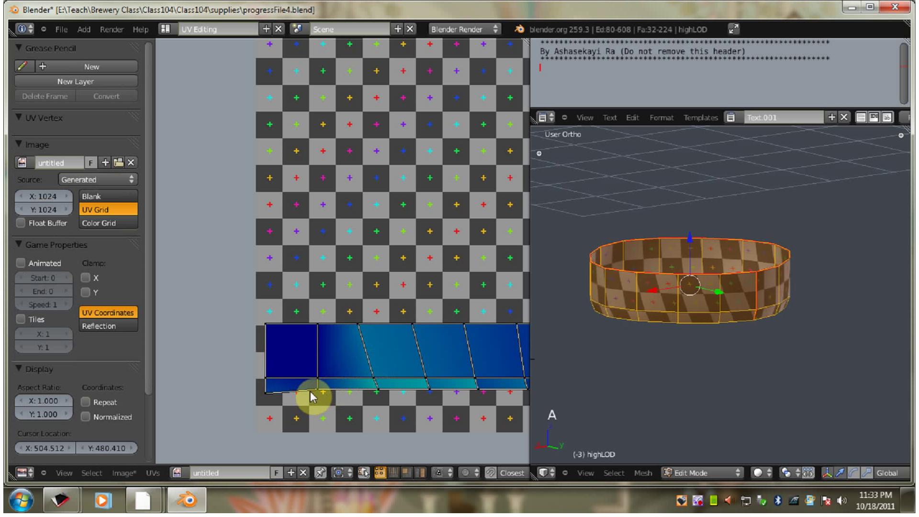
right_click(297, 397)
key(w)
key(a)
click(412, 471)
right_click(299, 358)
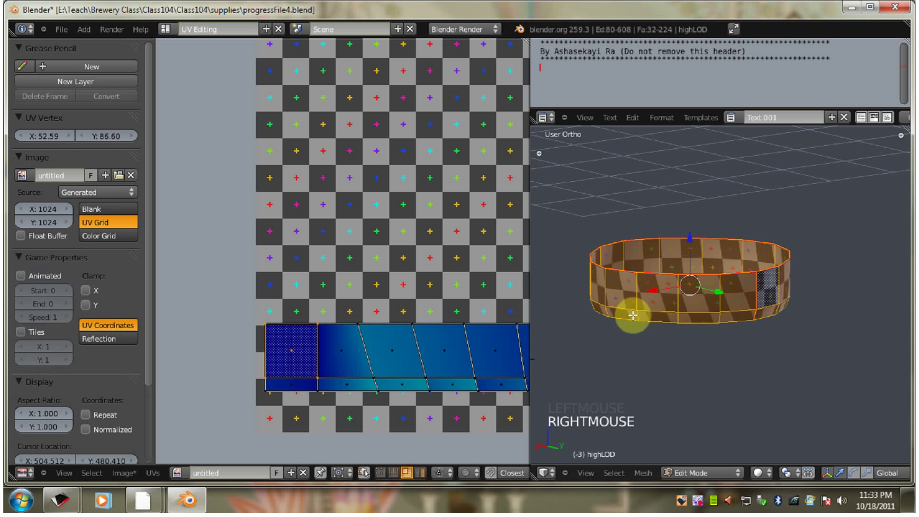
Step: Re-unwrap all band faces with Follow Active Quads into an even square row, then deselect
key(u)
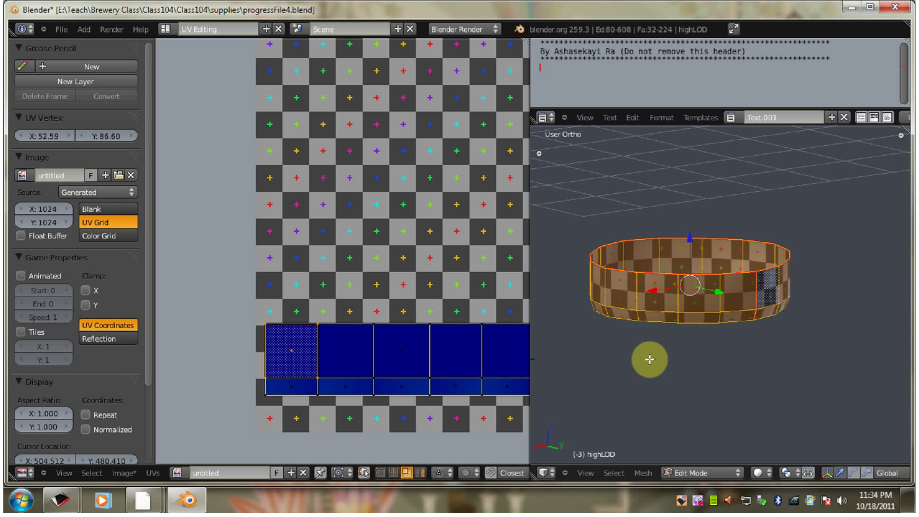
key(a)
scroll(down, 3)
scroll(down, 3)
middle_click(474, 317)
key(a)
scroll(down, 3)
middle_click(405, 331)
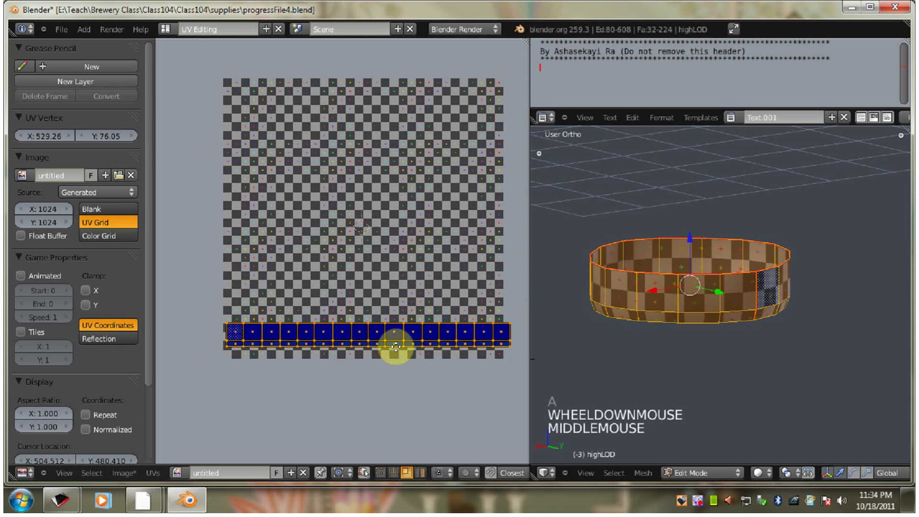
scroll(down, 3)
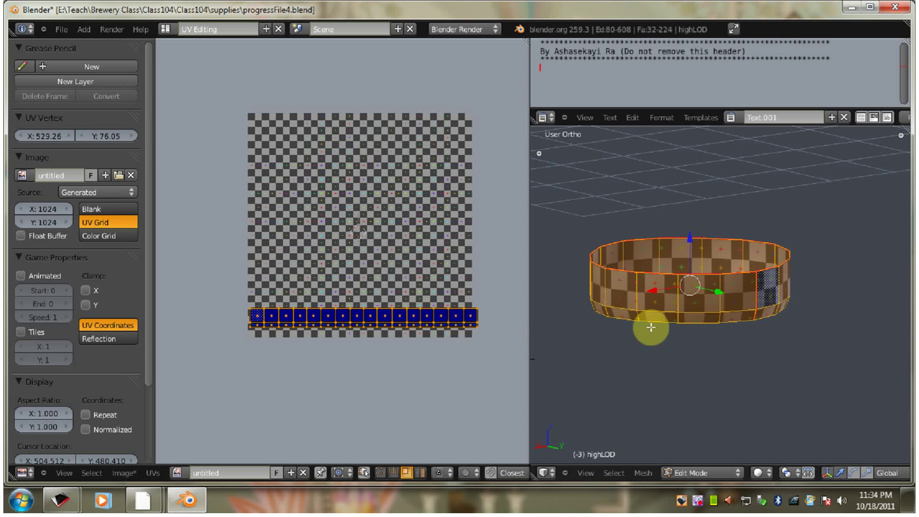
key(a)
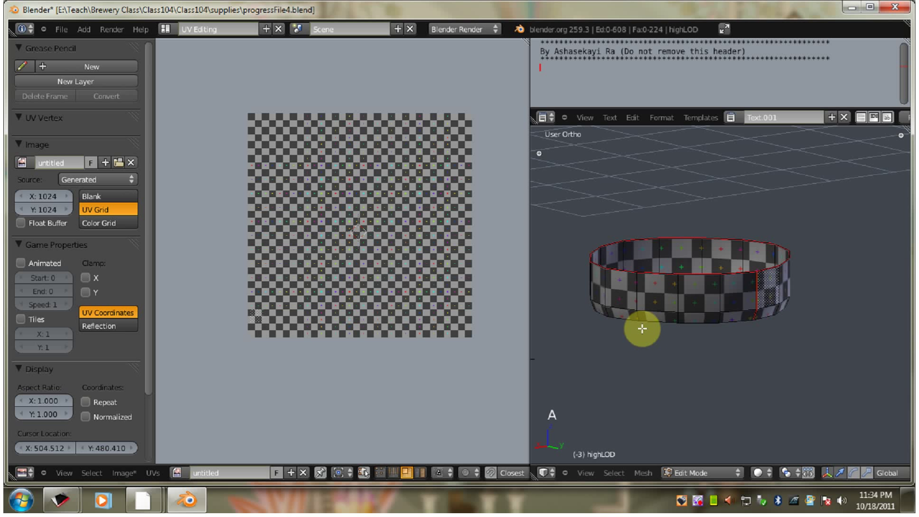
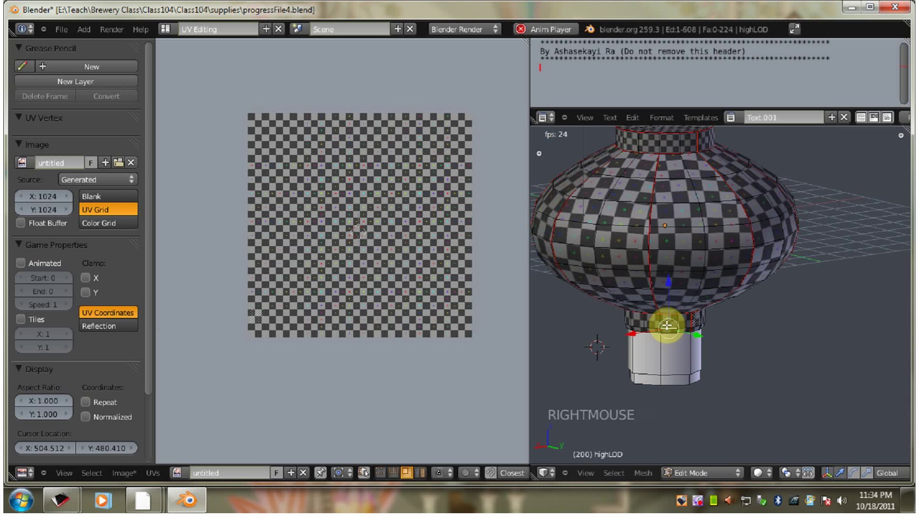
Step: Select the bottom ring's linked UV strip and start dragging it right of the grid
key(ctrl+l)
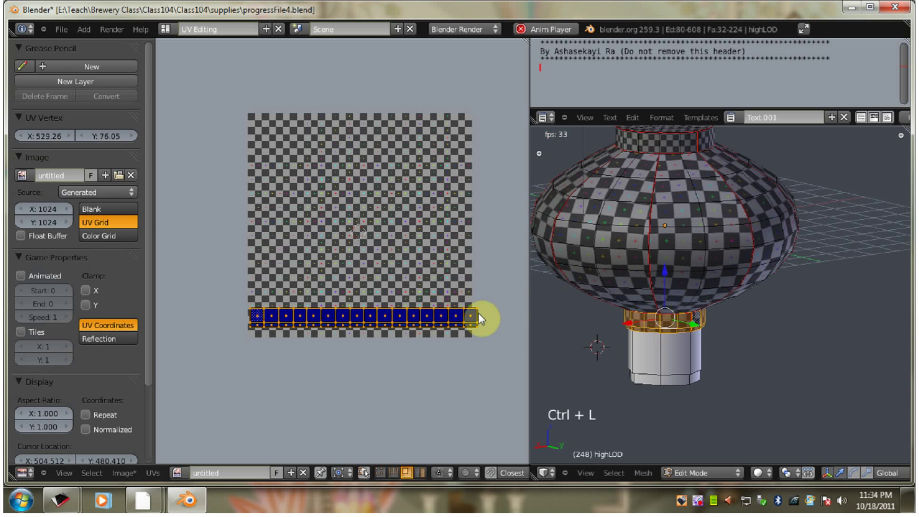
scroll(down, 3)
middle_click(497, 303)
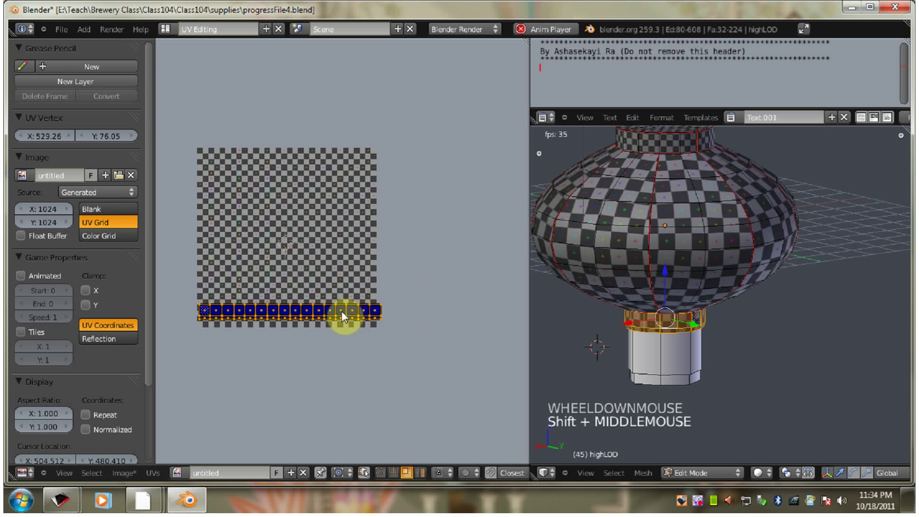
key(g)
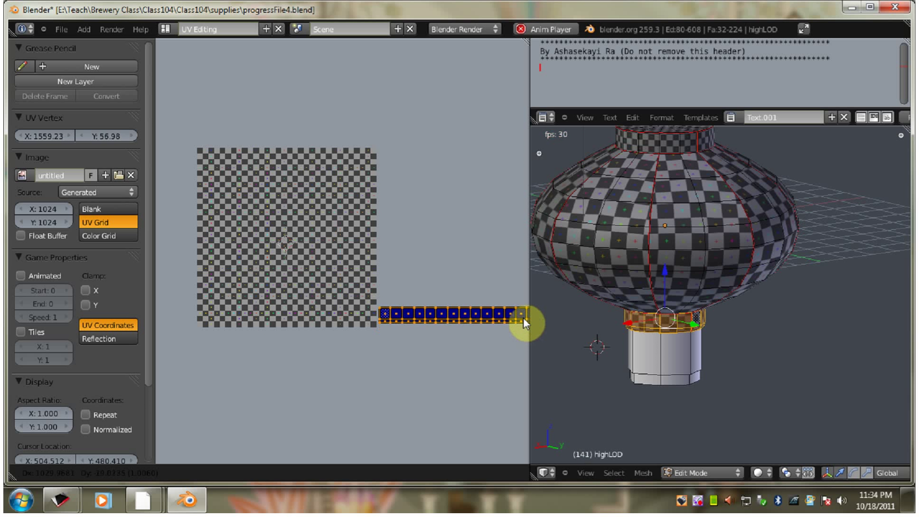
Step: Drop the strip beside the grid, isolate the lantern piece and view it from the back, deselected
click(525, 326)
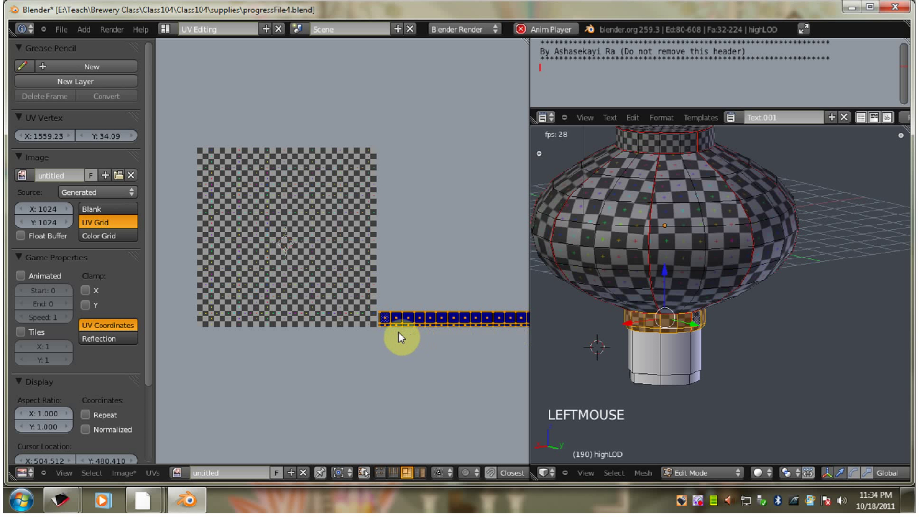
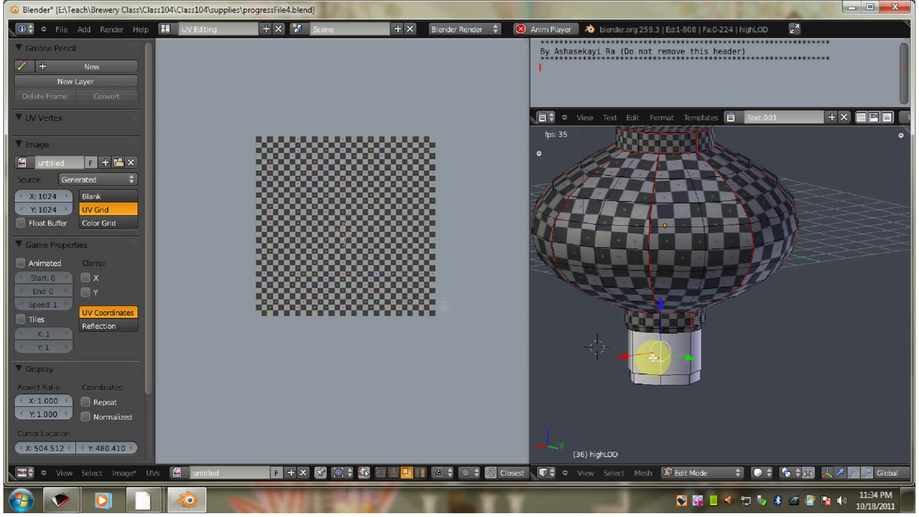
key(ctrl+l)
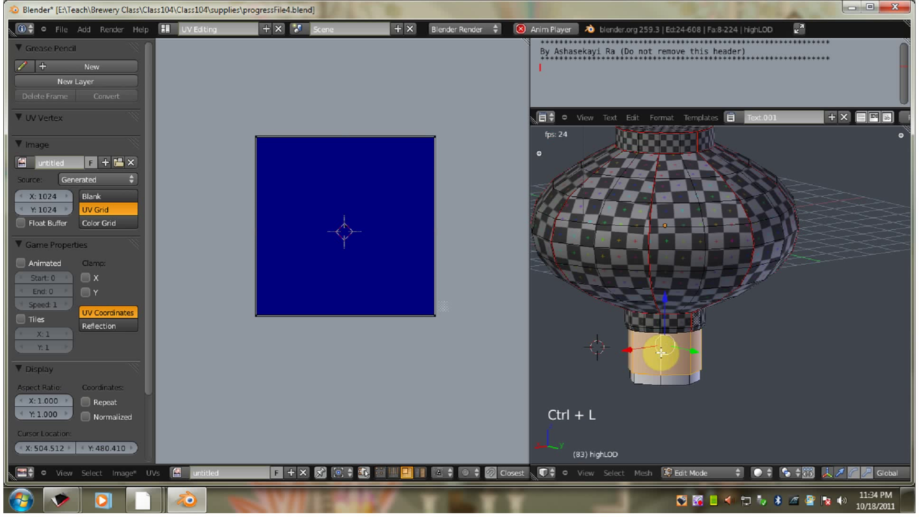
key(shift+h)
key(KP_1)
key(ctrl+KP_1)
key(Escape)
key(KP_Decimal)
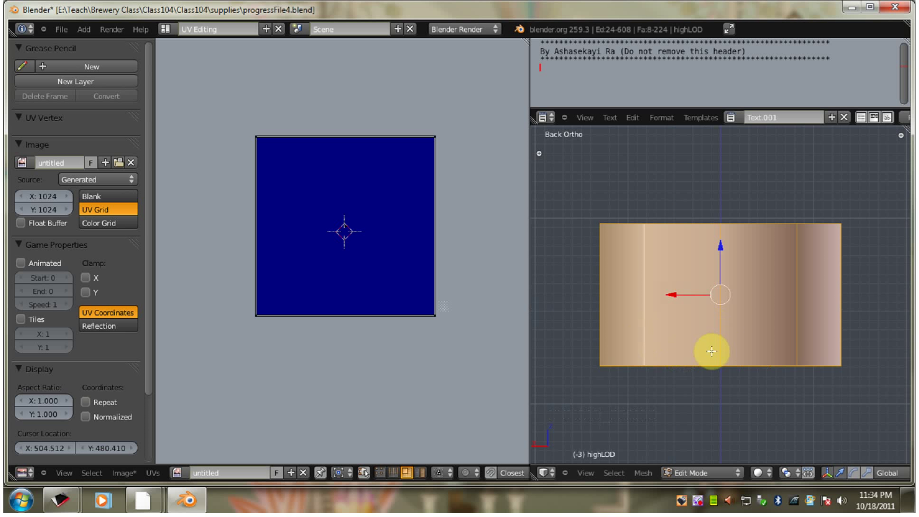
key(a)
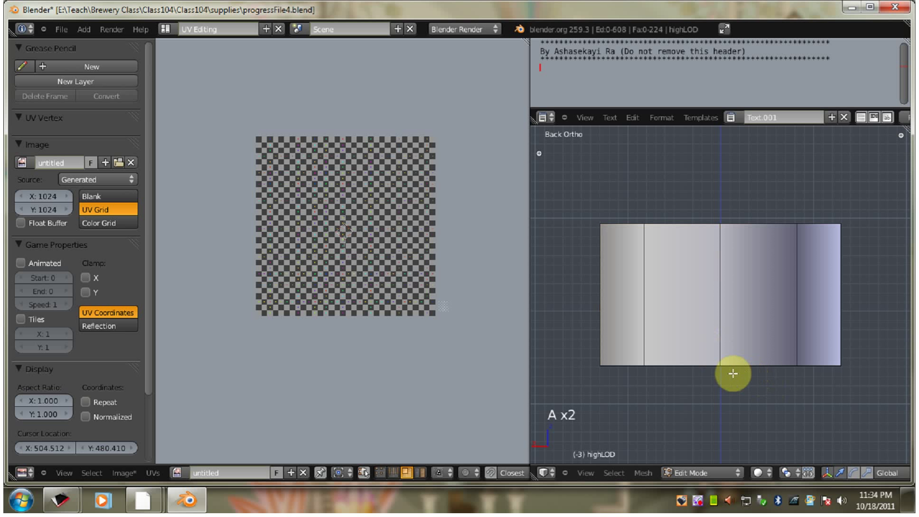
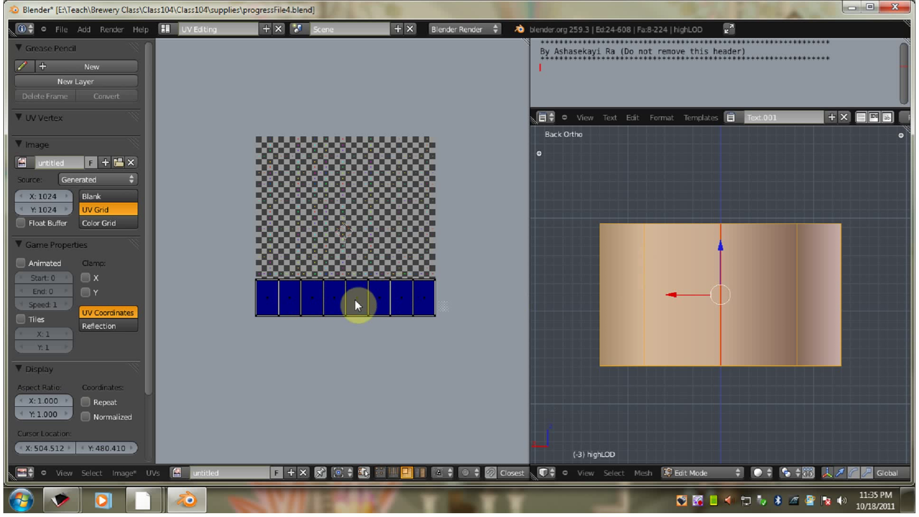
Step: Move the row of eight square islands to just below and right of the UV grid
key(a)
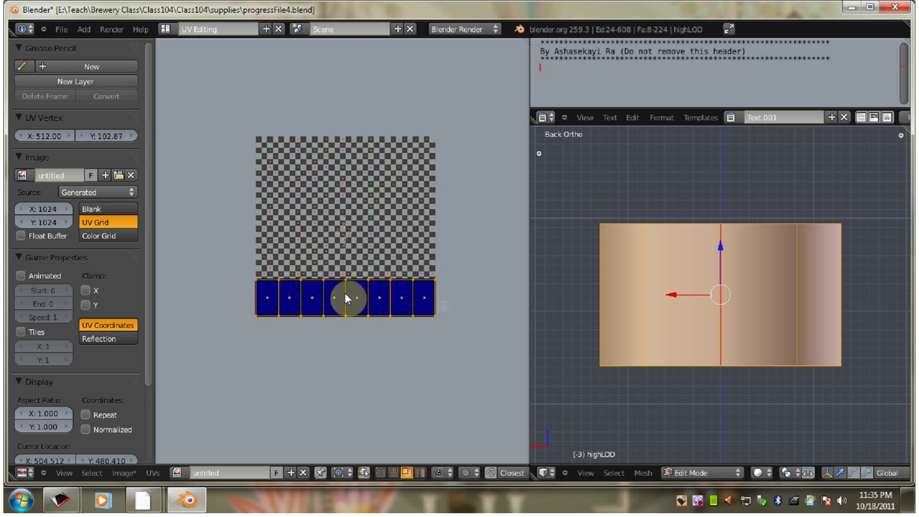
key(g)
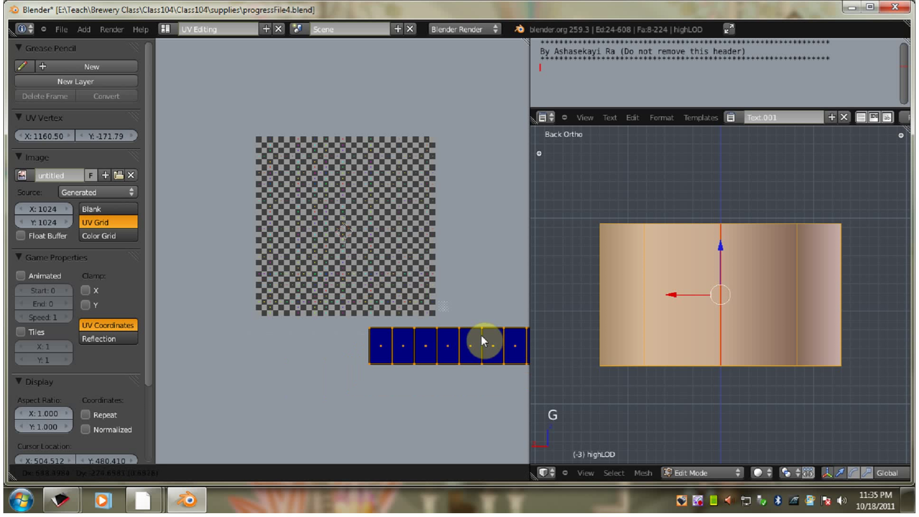
click(481, 355)
middle_click(494, 307)
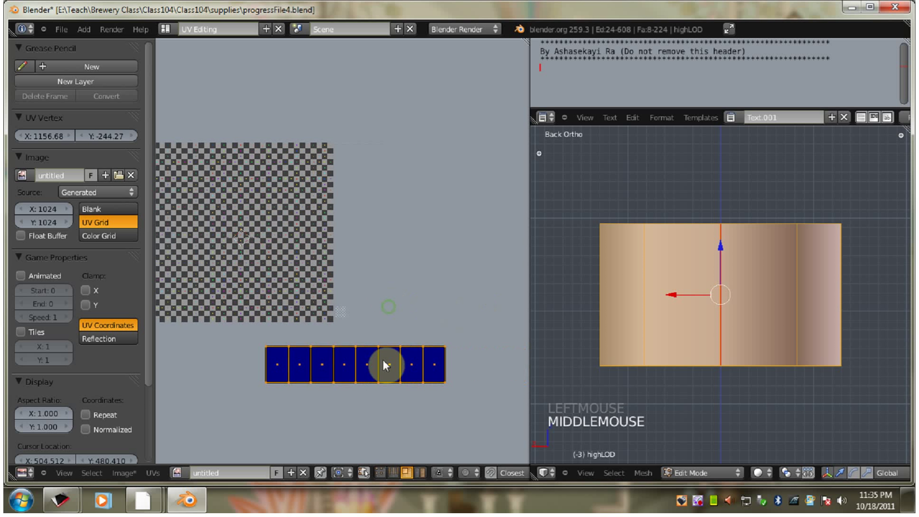
key(g)
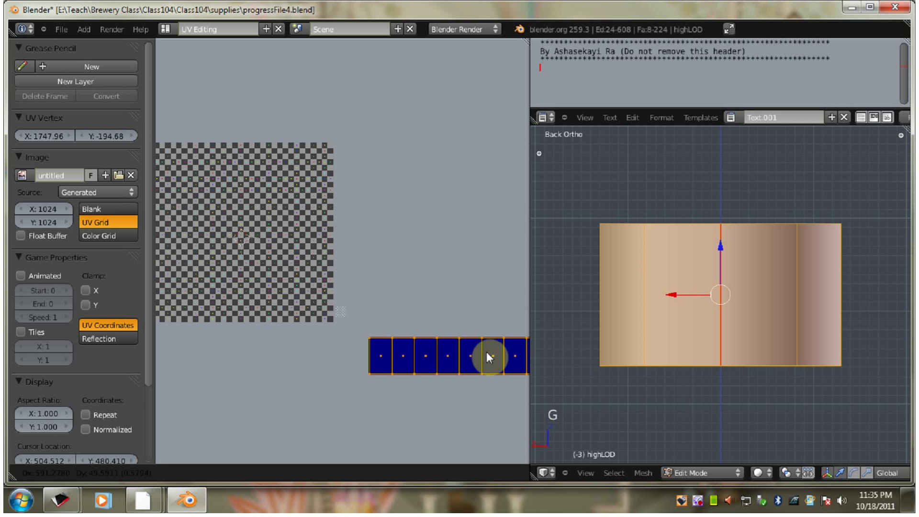
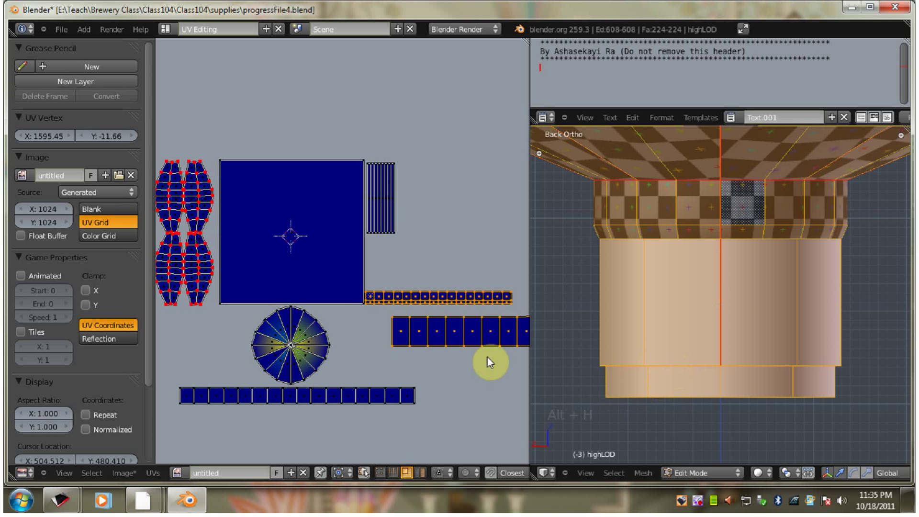
Step: Deselect the islands, box-select the square row and browse the image list
middle_click(486, 332)
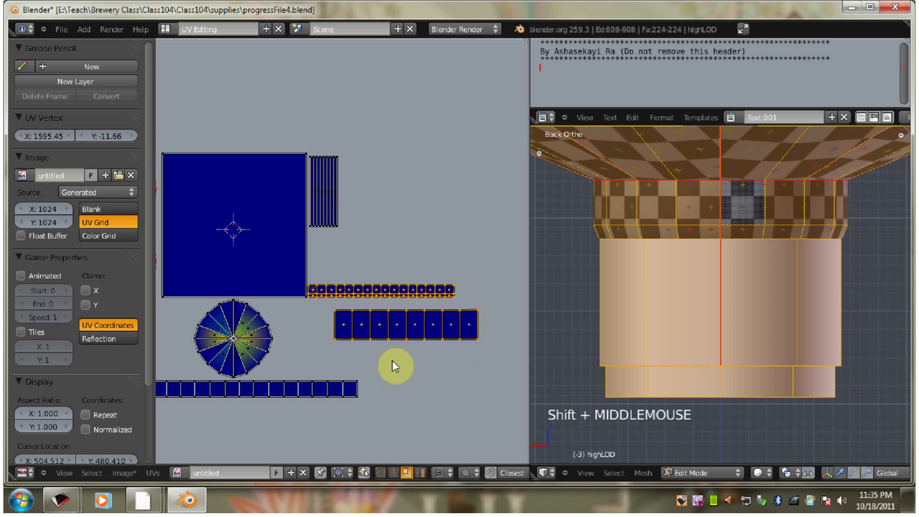
key(a)
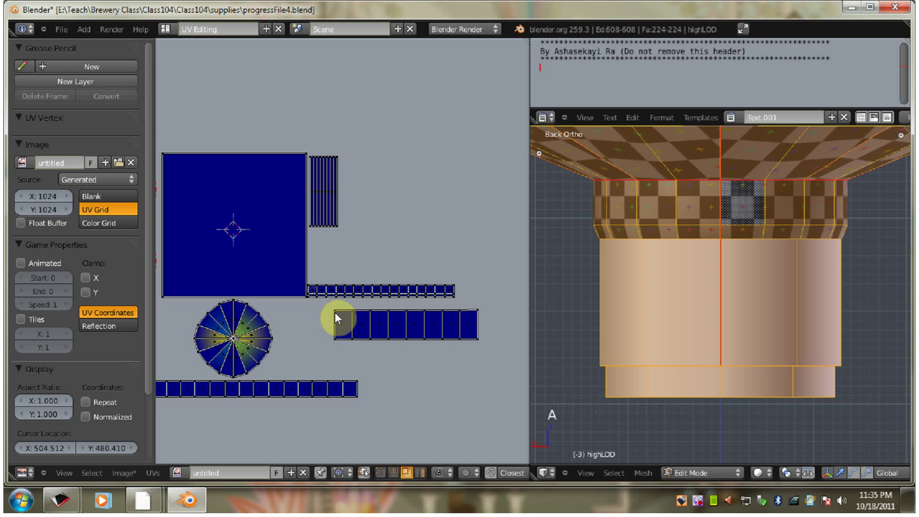
key(b)
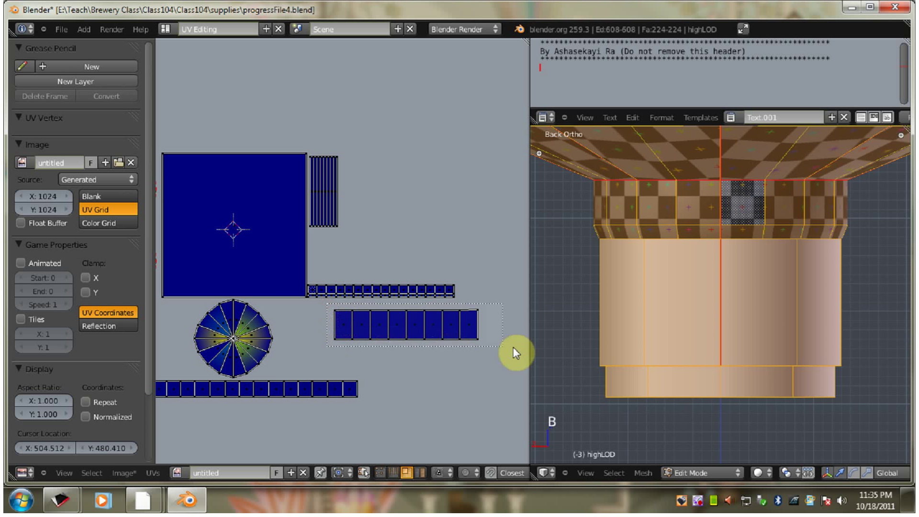
click(180, 480)
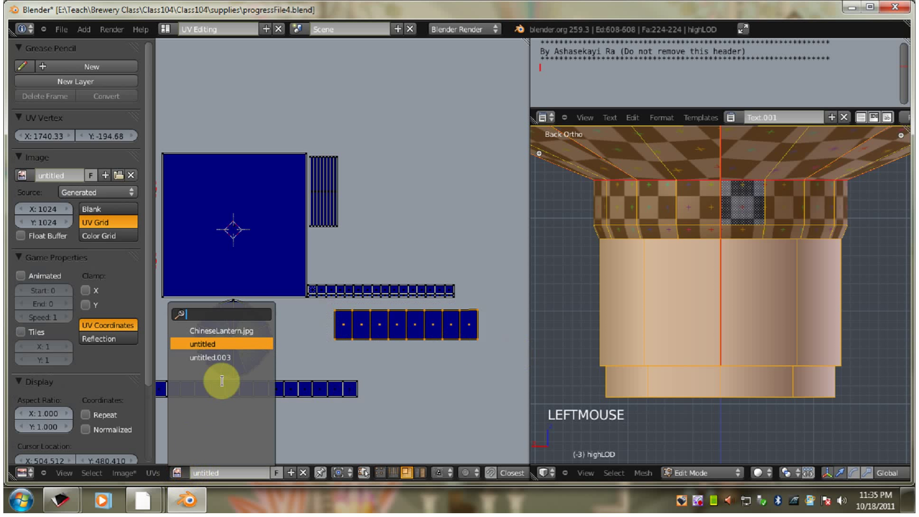
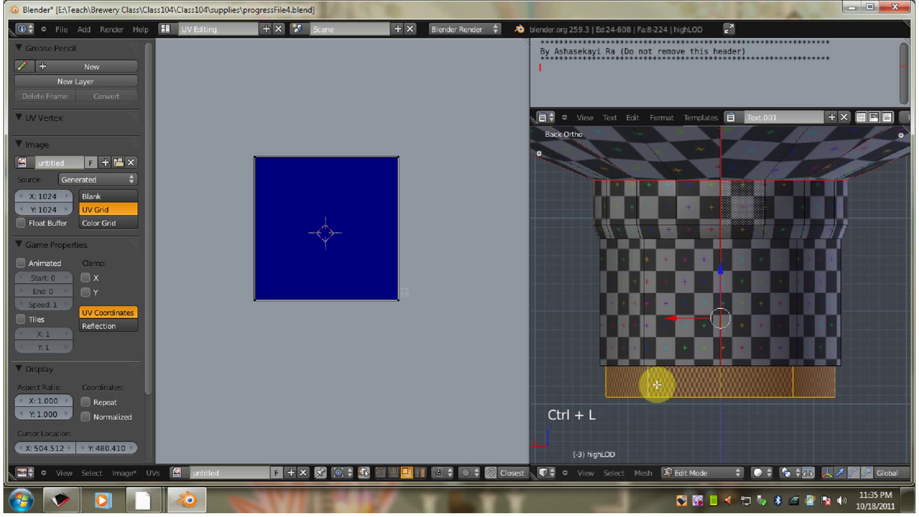
Step: Isolate the lower band, unwrap its faces into a row of eight squares, then reveal the lantern
key(shift+h)
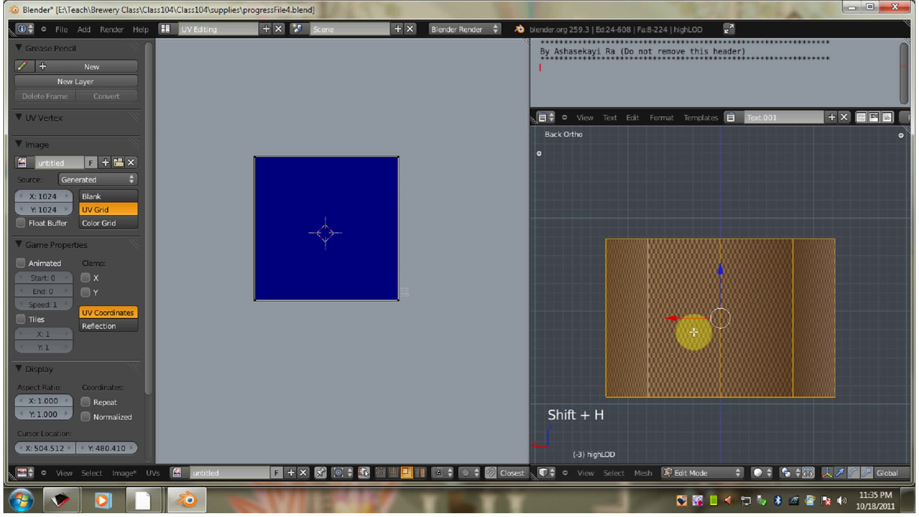
key(a)
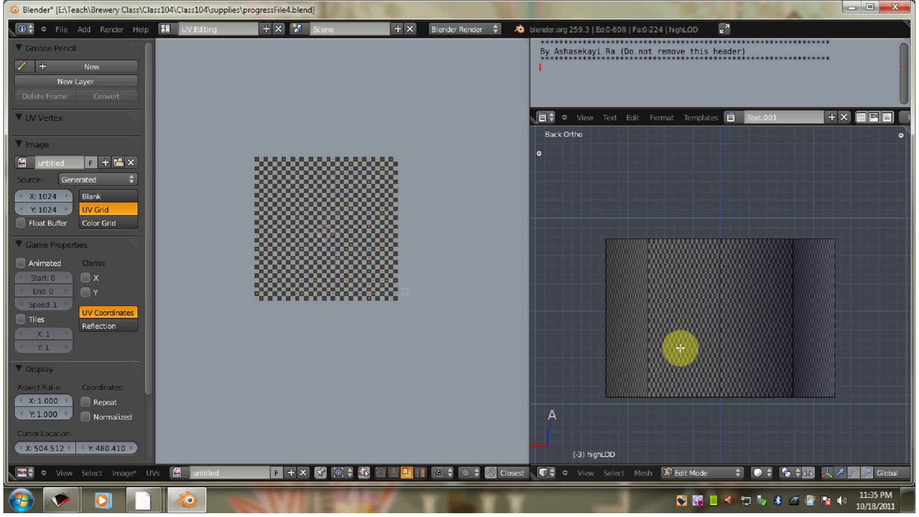
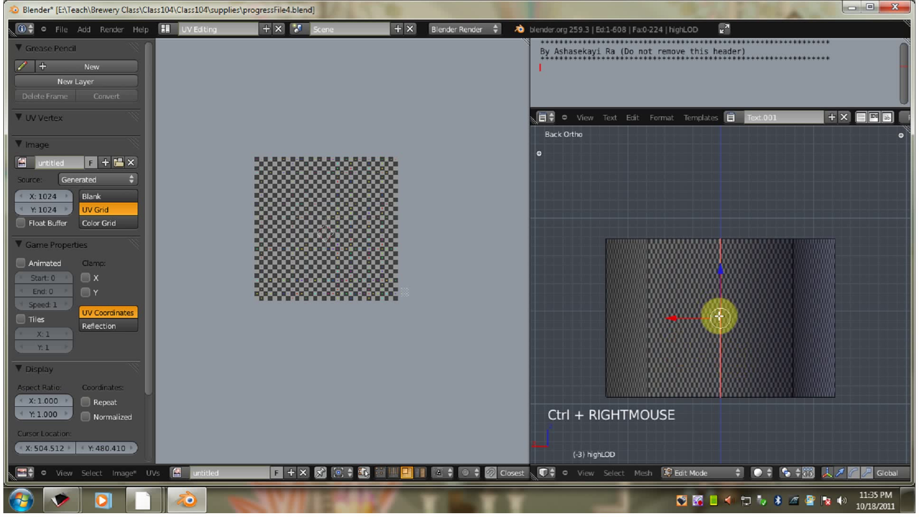
key(a)
key(a)
key(u)
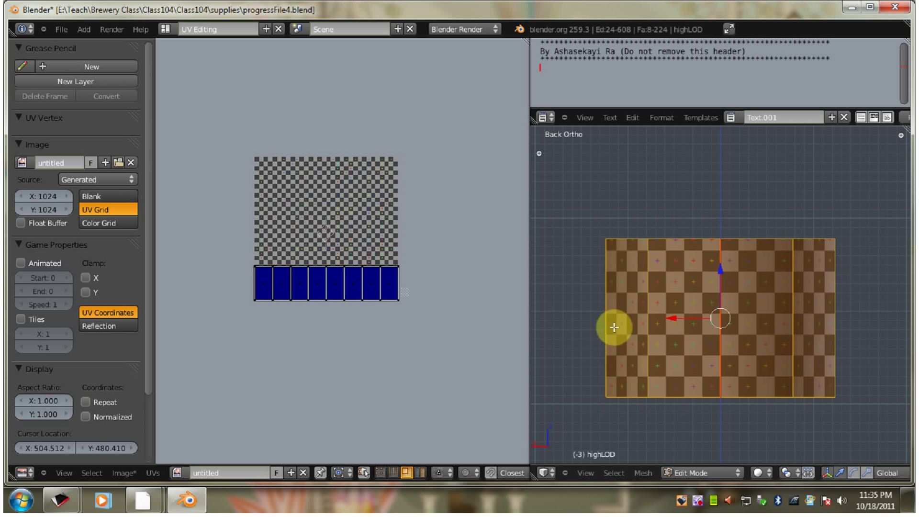
key(alt+h)
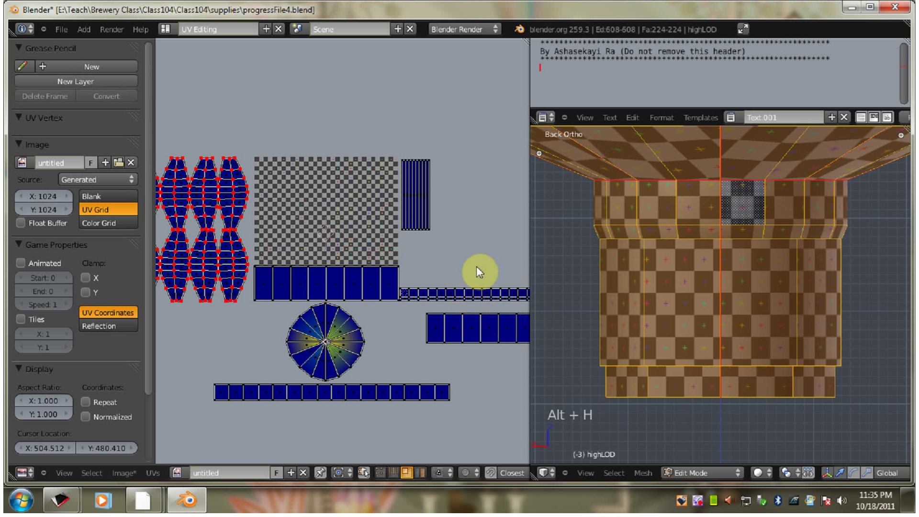
middle_click(487, 261)
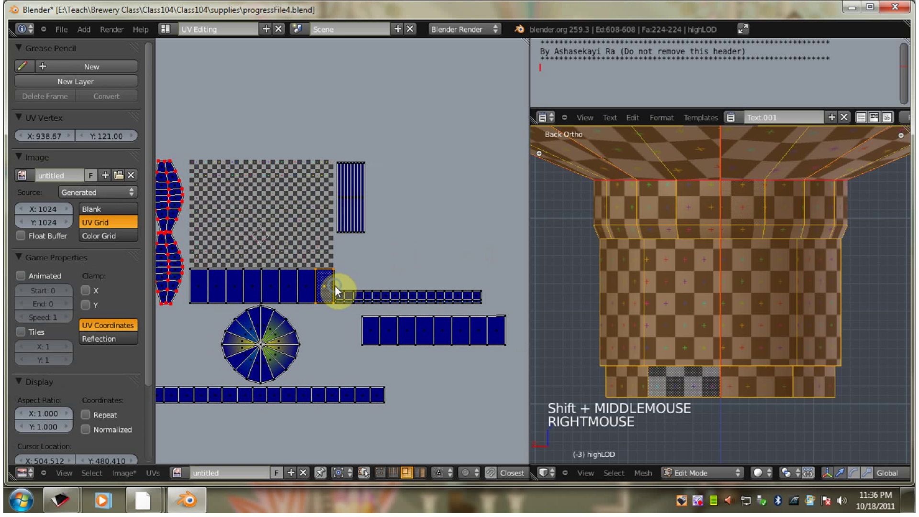
Step: Select the new linked row of squares and move it below the grid under the other row
right_click(285, 294)
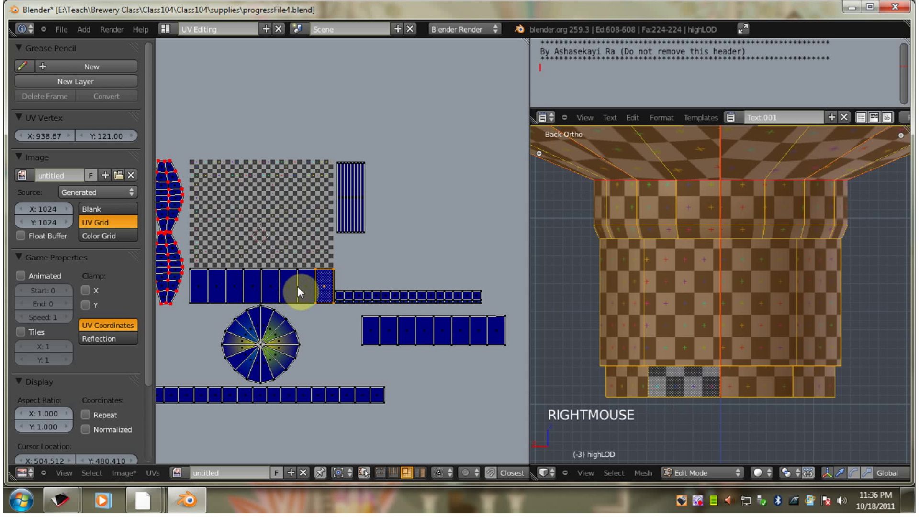
key(ctrl+l)
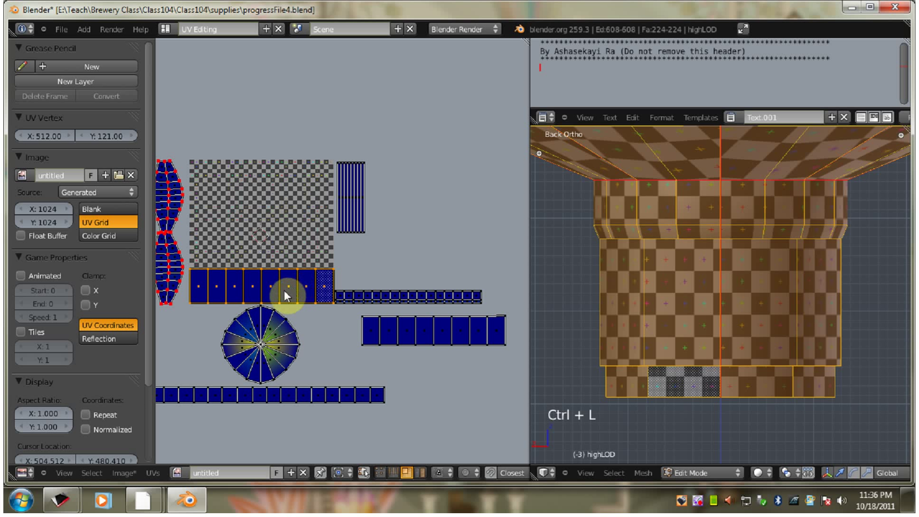
key(g)
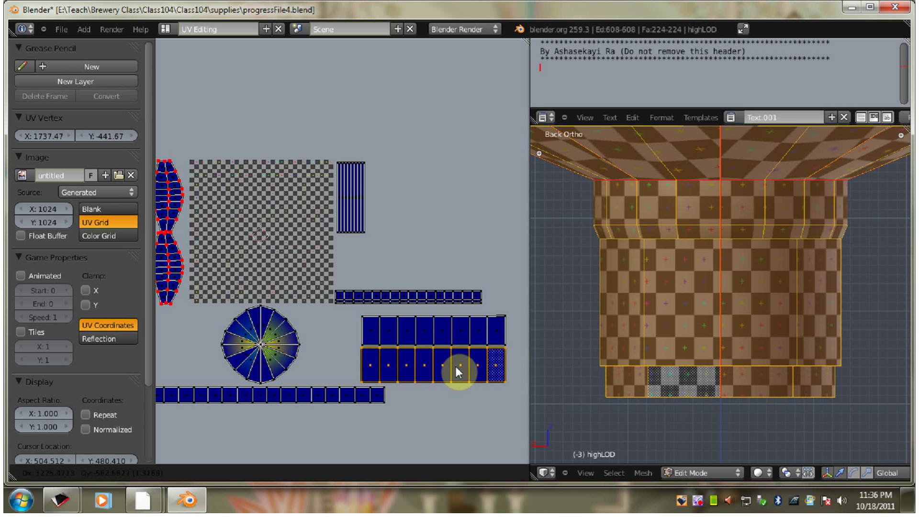
click(459, 370)
scroll(down, 3)
scroll(up, 3)
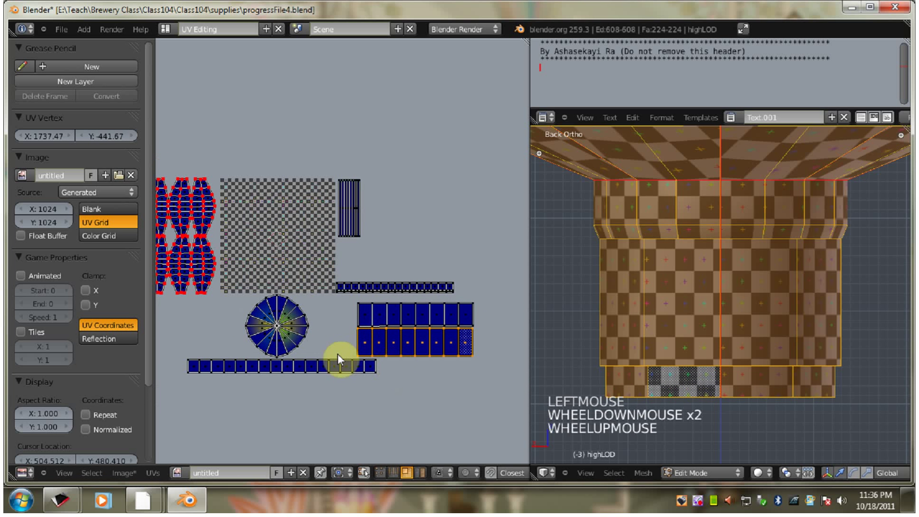
middle_click(271, 350)
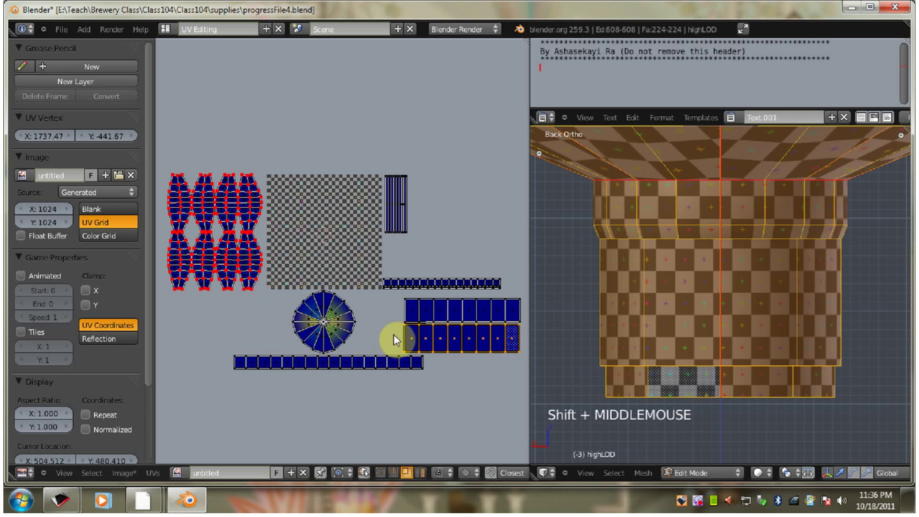
Step: Box-select the connected body panel pieces, apply Alt+P to them, then deselect
click(212, 321)
key(b)
click(164, 155)
key(b)
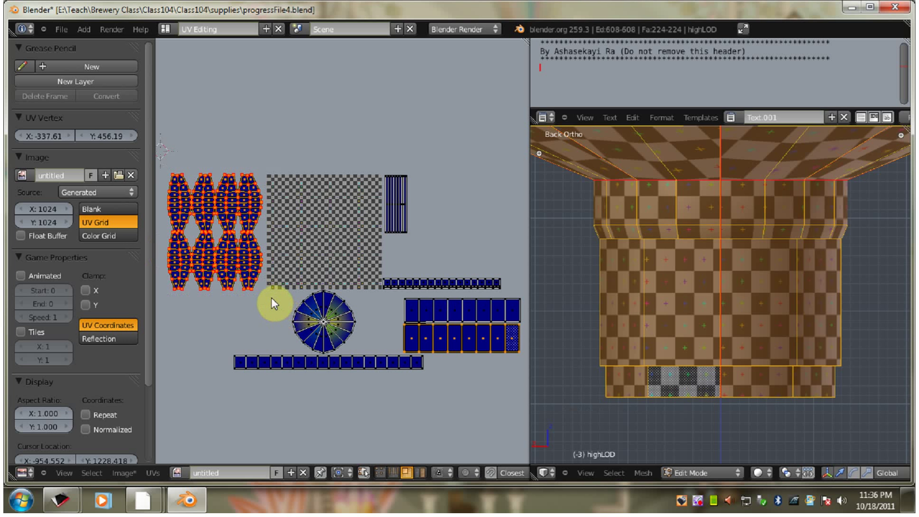
key(alt+p)
key(a)
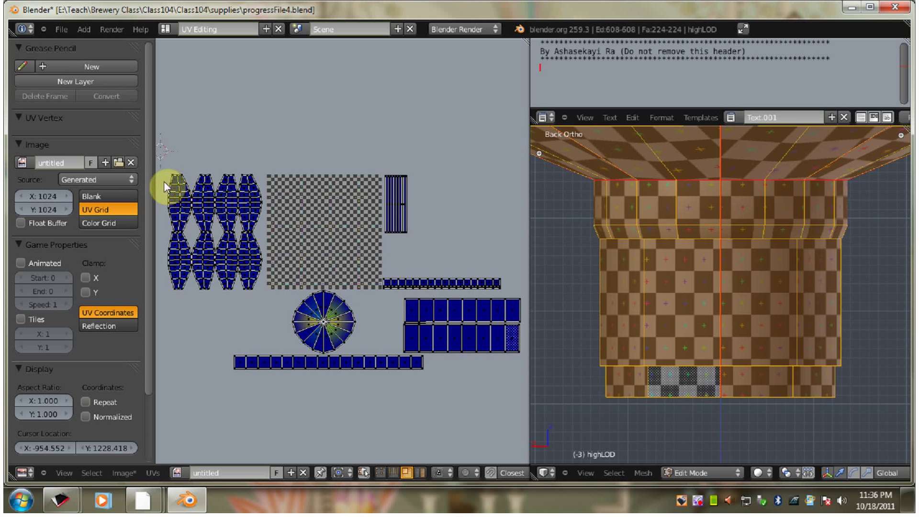
Step: Select every UV island and scale them all down together
key(b)
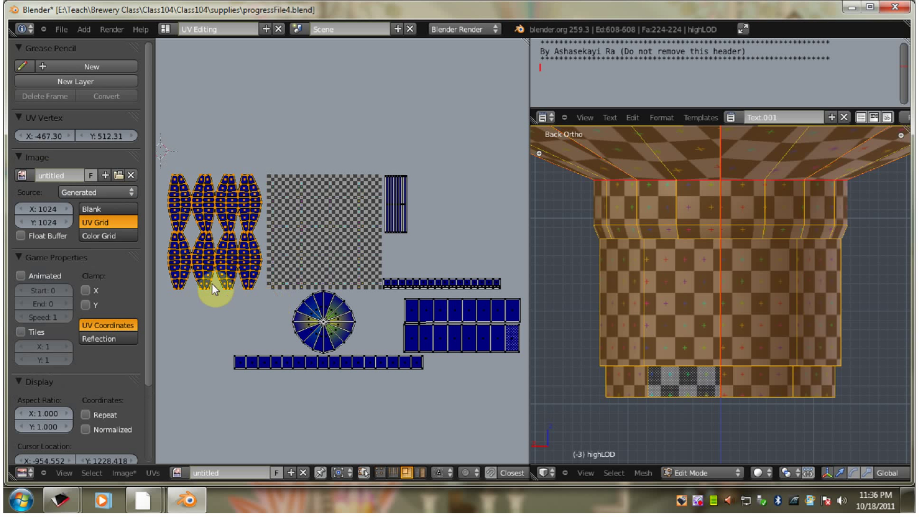
key(p)
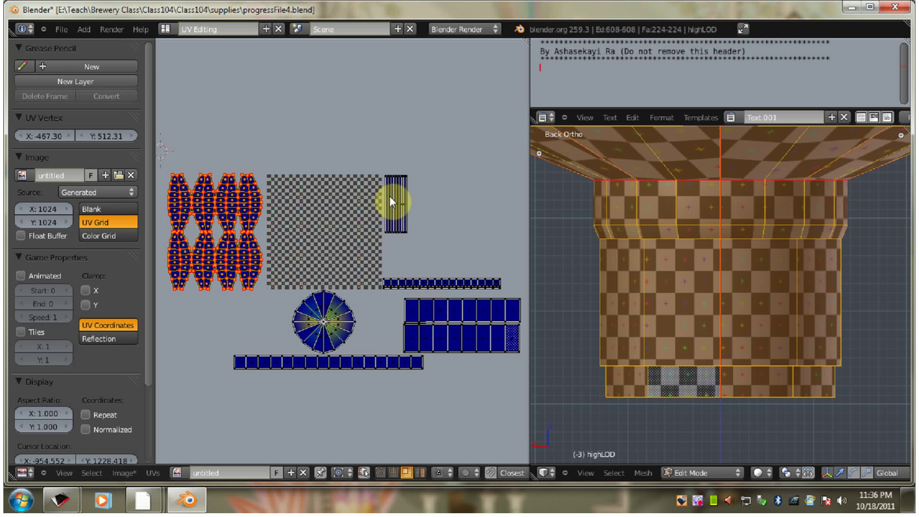
key(a)
key(a)
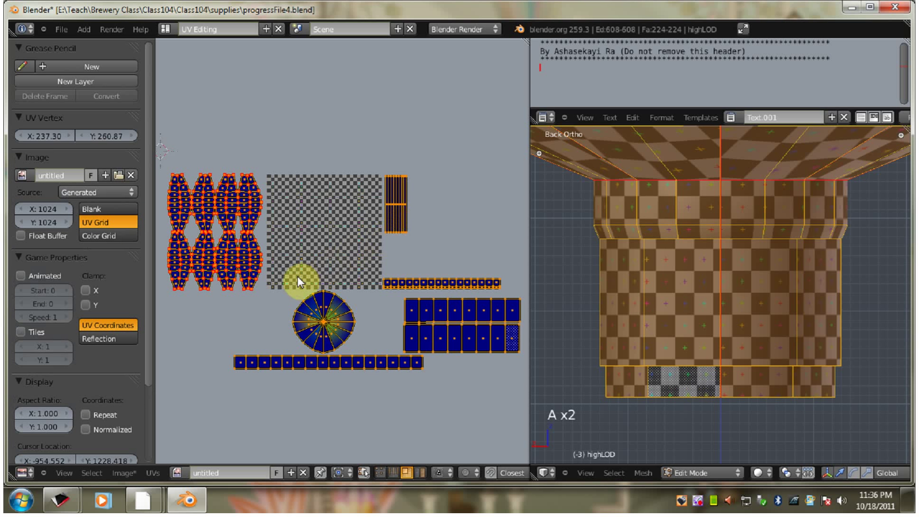
key(ctrl+a)
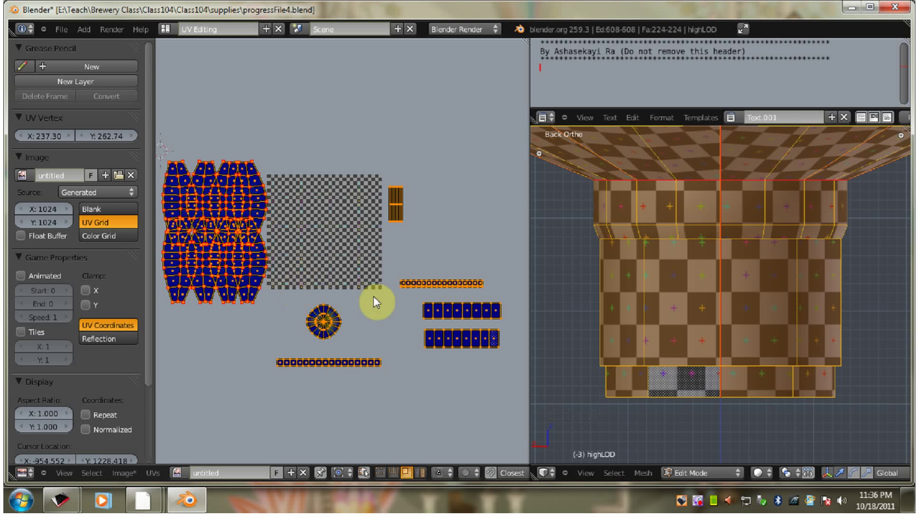
scroll(down, 3)
scroll(down, 3)
scroll(down, 3)
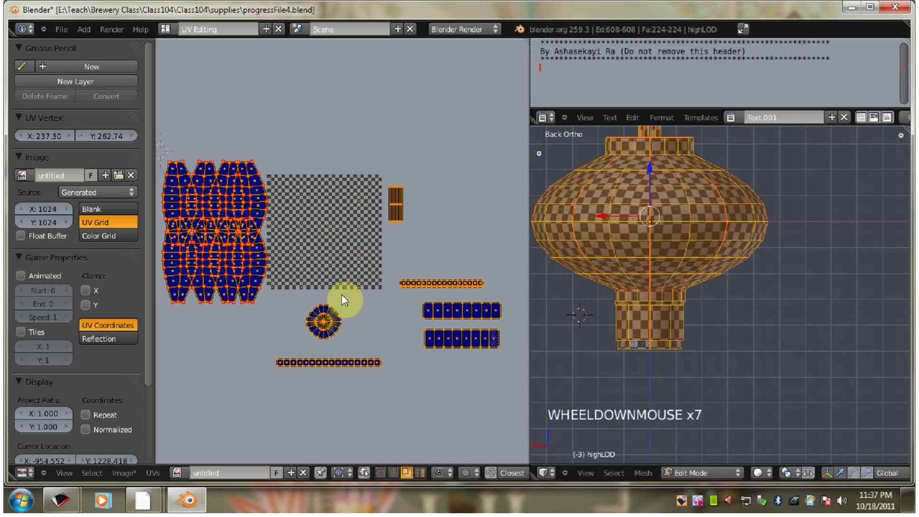
Step: Undo the last change, box-select islands and settle their placement while reframing the layout
key(ctrl+z)
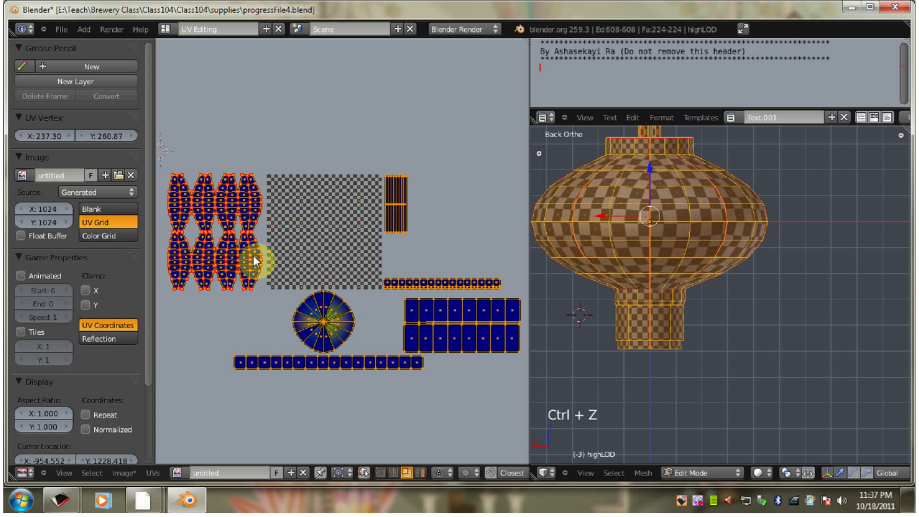
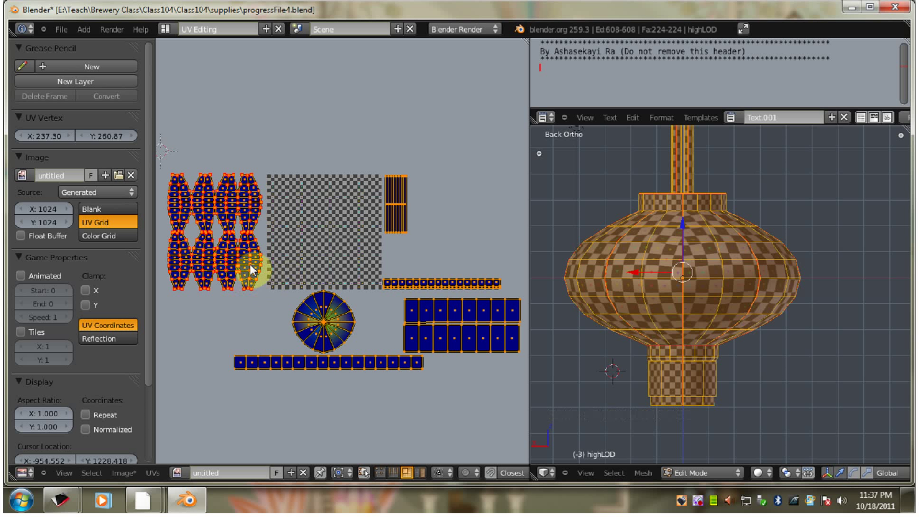
key(b)
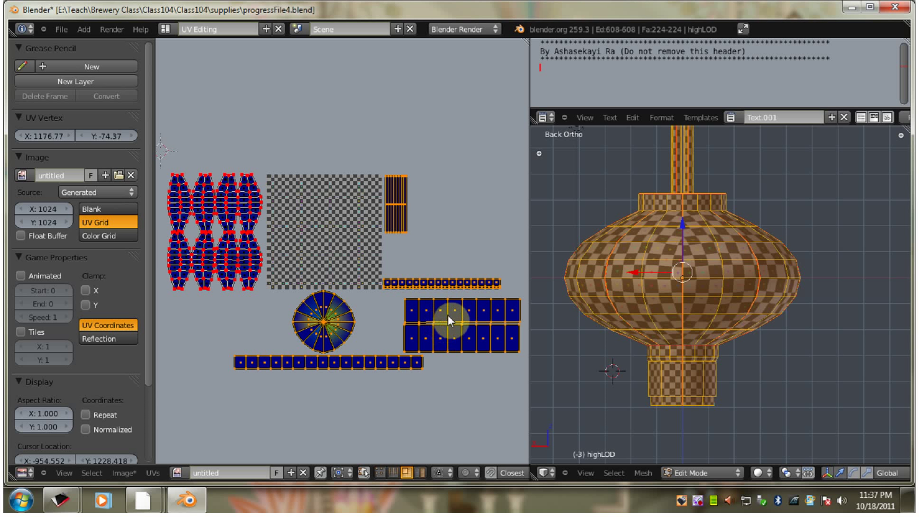
middle_click(450, 319)
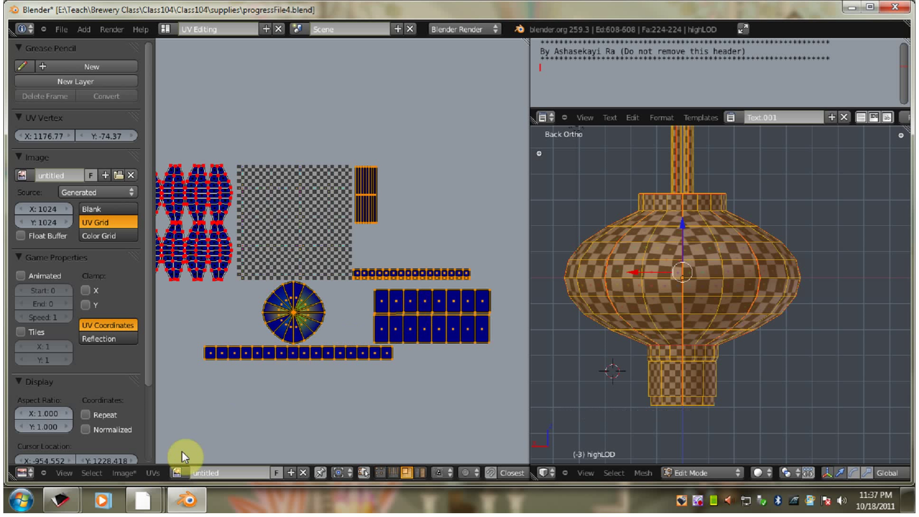
click(162, 477)
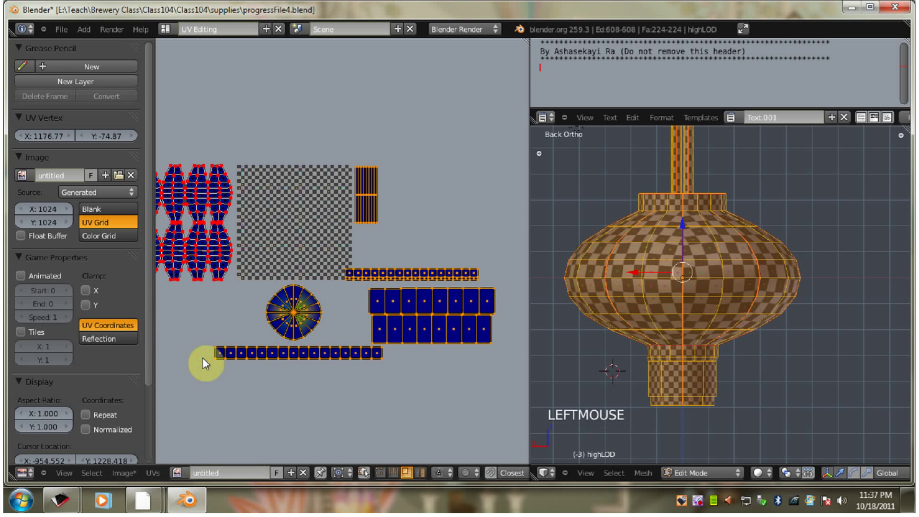
middle_click(291, 312)
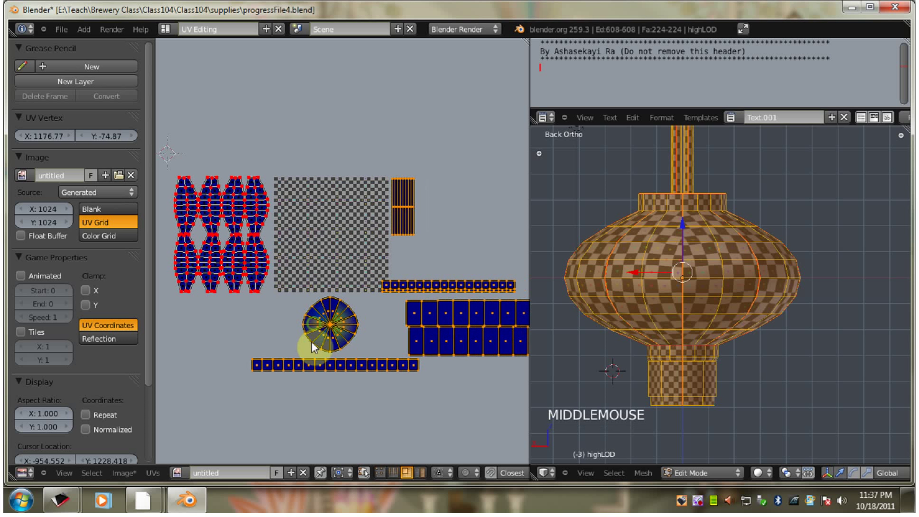
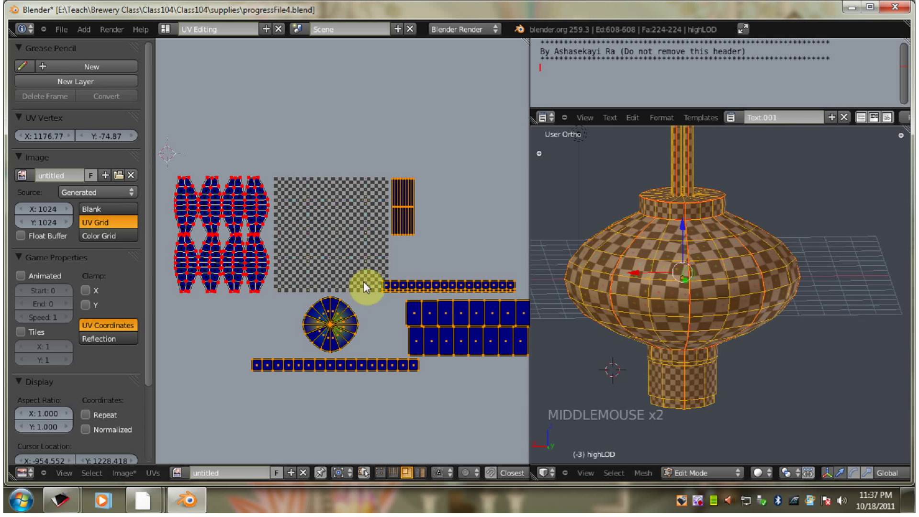
middle_click(357, 286)
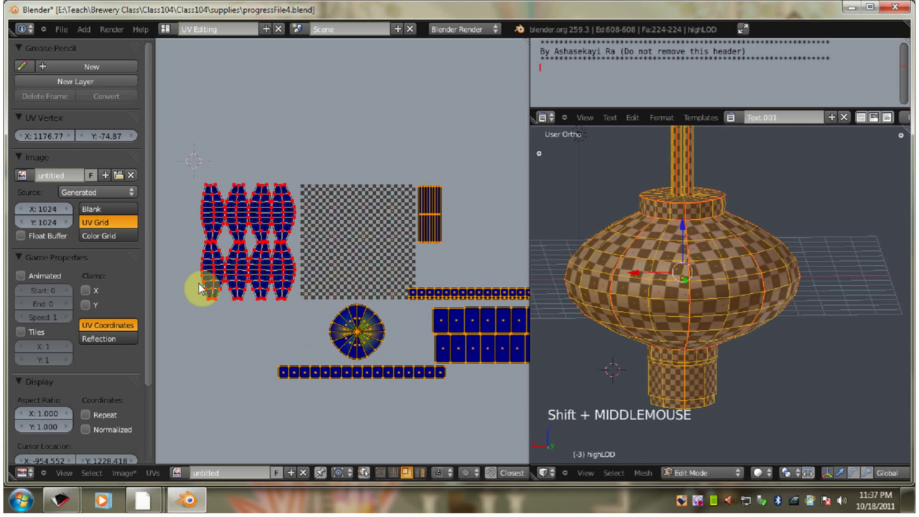
Step: Shrink the body panel islands and move them inside the UV grid square
key(b)
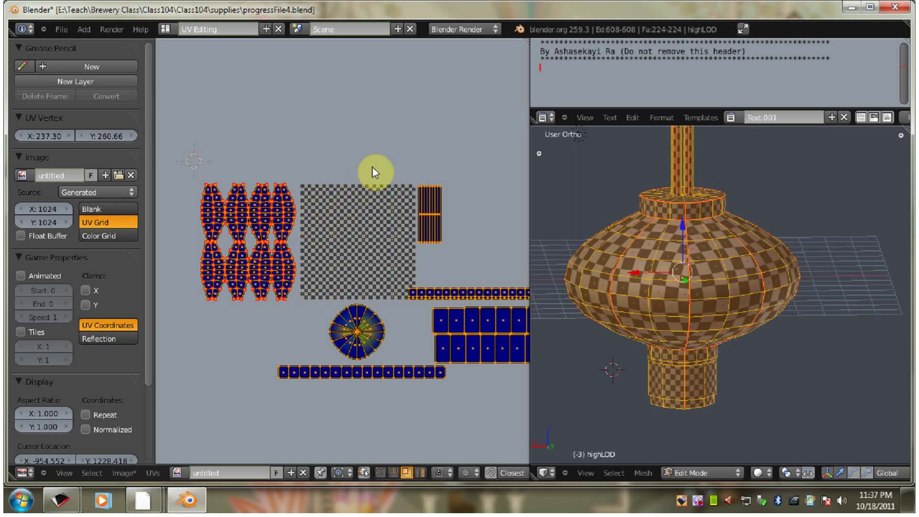
key(s)
click(363, 186)
key(a)
key(b)
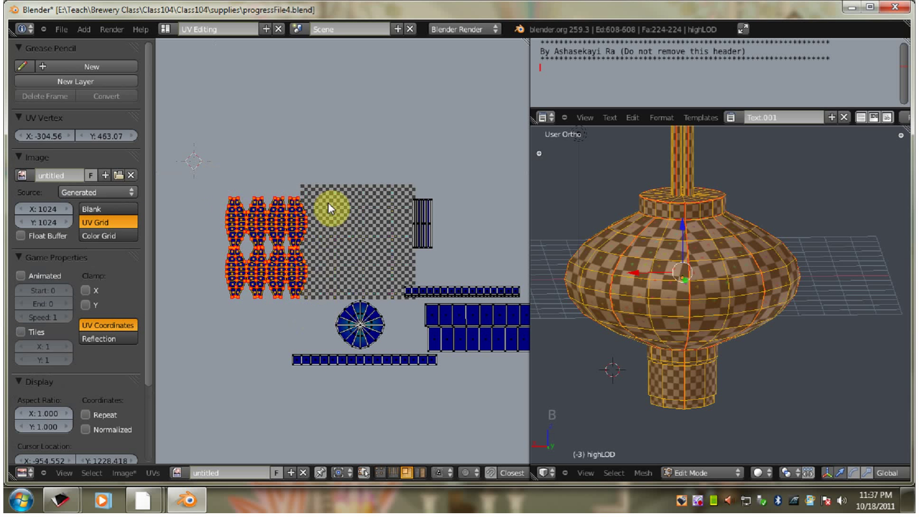
key(s)
click(326, 212)
key(g)
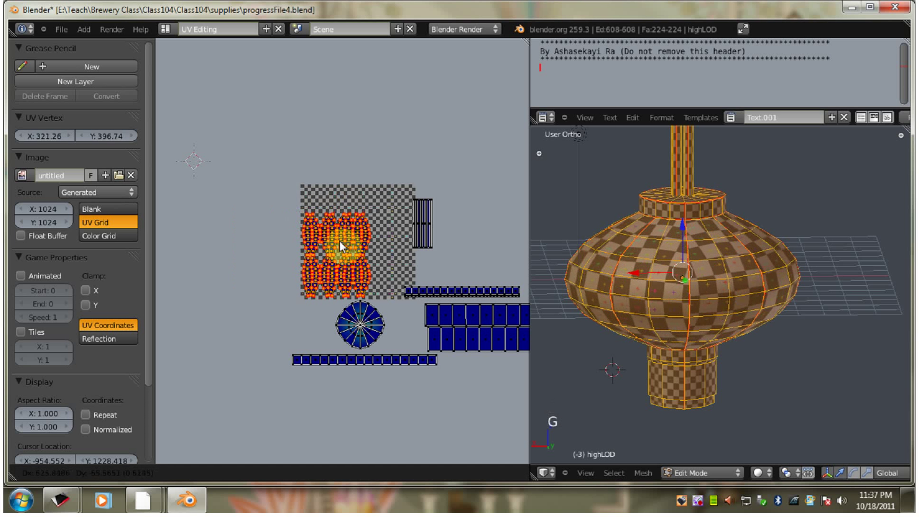
click(342, 246)
middle_click(416, 260)
scroll(up, 3)
middle_click(276, 298)
Step: Shrink the narrow strip island and place it in the grid's top right
key(a)
key(b)
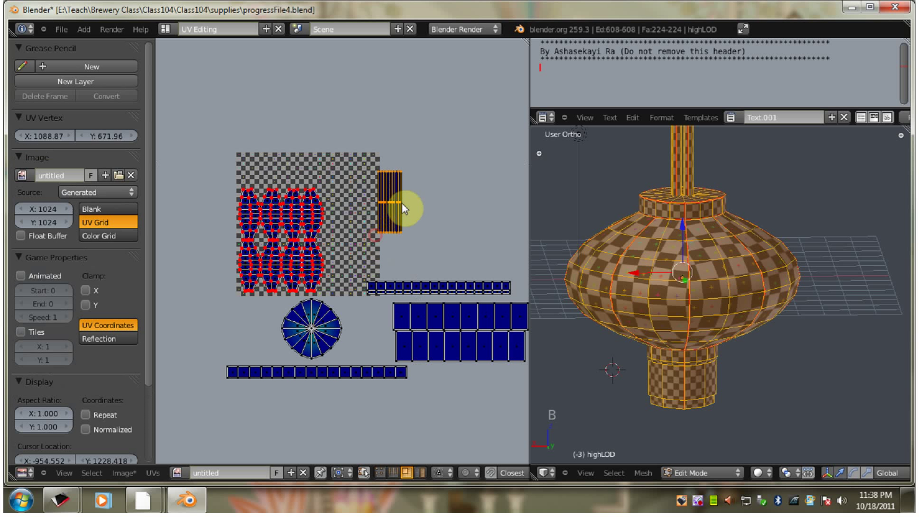
key(s)
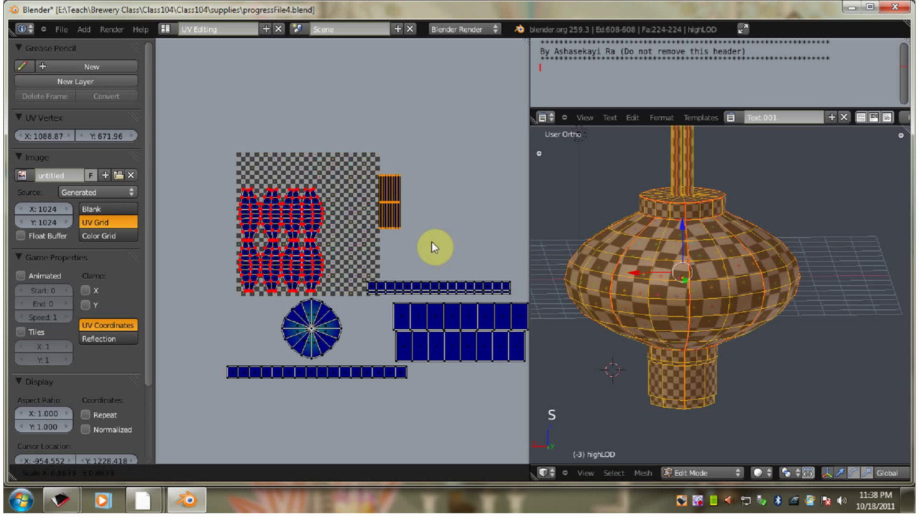
click(433, 246)
key(g)
click(362, 253)
right_click(319, 325)
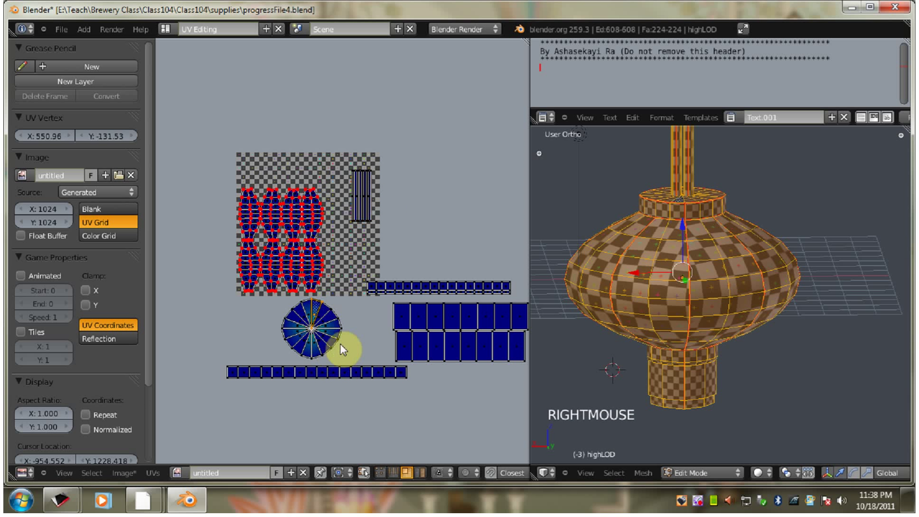
key(a)
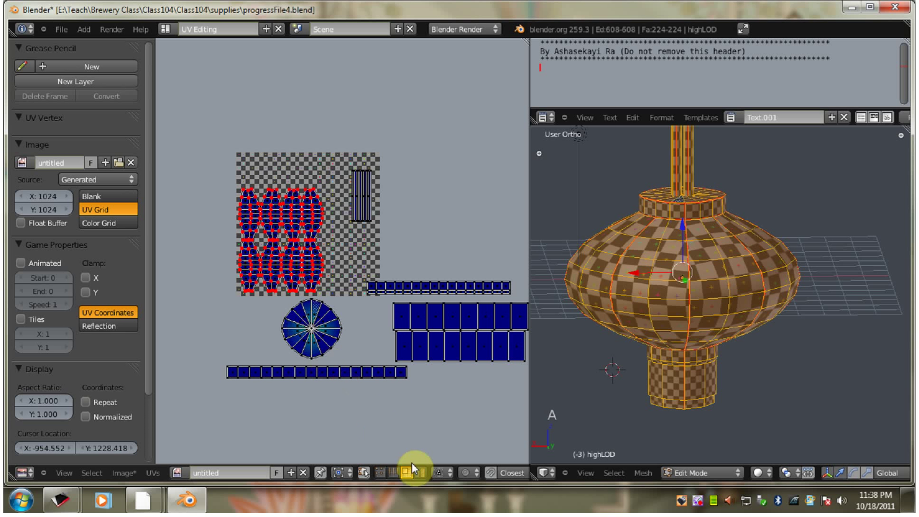
click(418, 474)
right_click(311, 334)
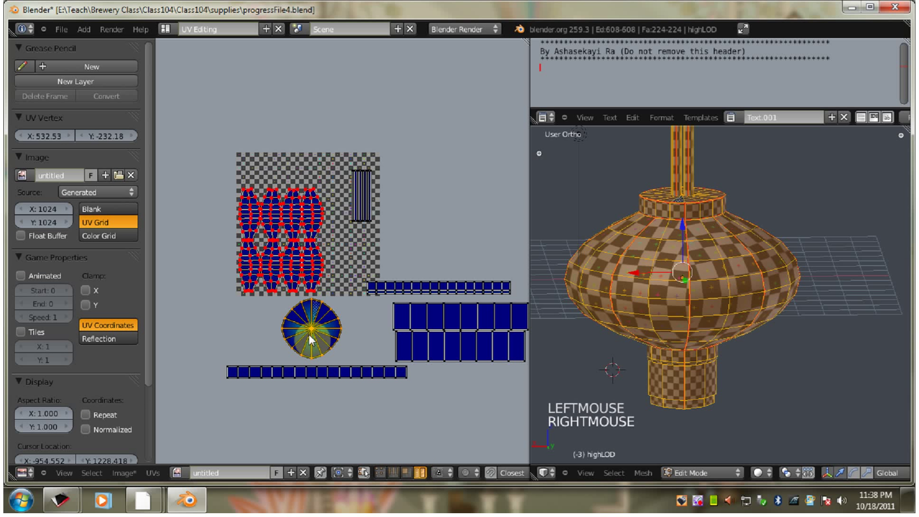
Step: Move the top disc into the grid, shrink it, then set it below the grid
key(g)
click(380, 262)
scroll(up, 3)
scroll(up, 3)
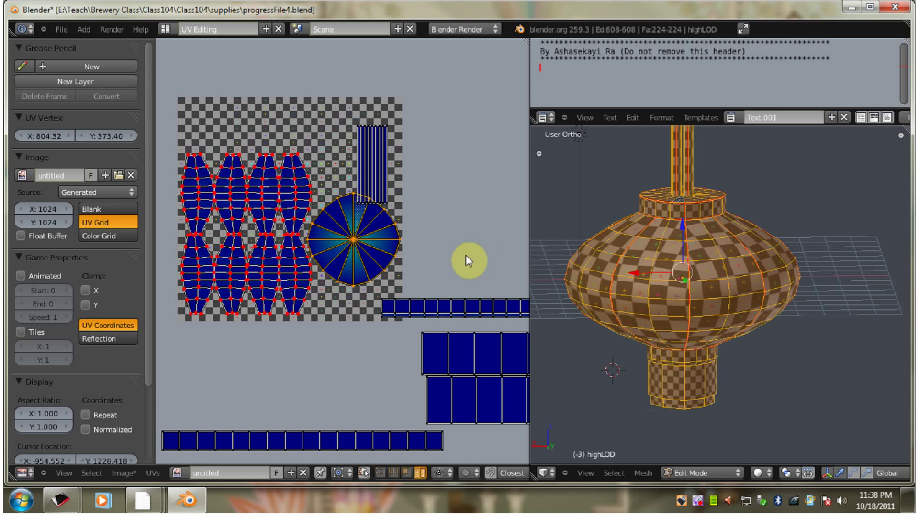
key(Return)
middle_click(454, 251)
key(Return)
key(Return)
scroll(down, 3)
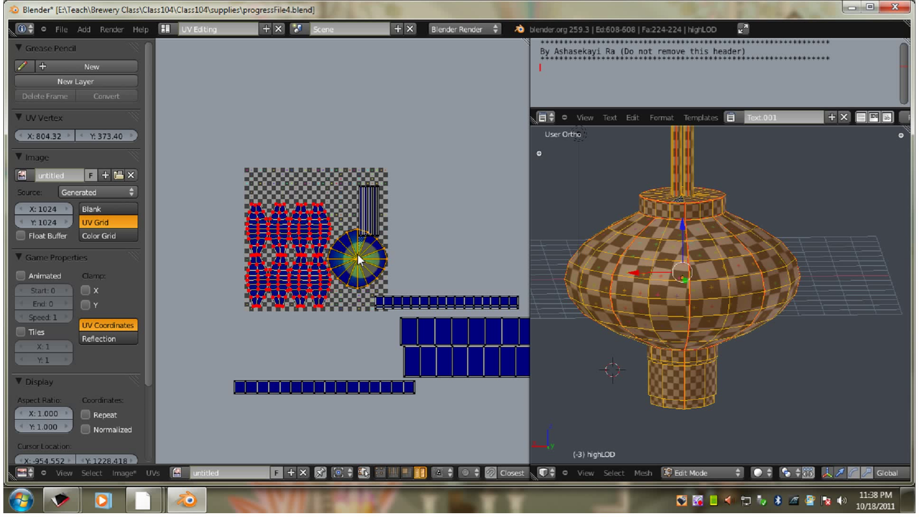
key(g)
click(315, 374)
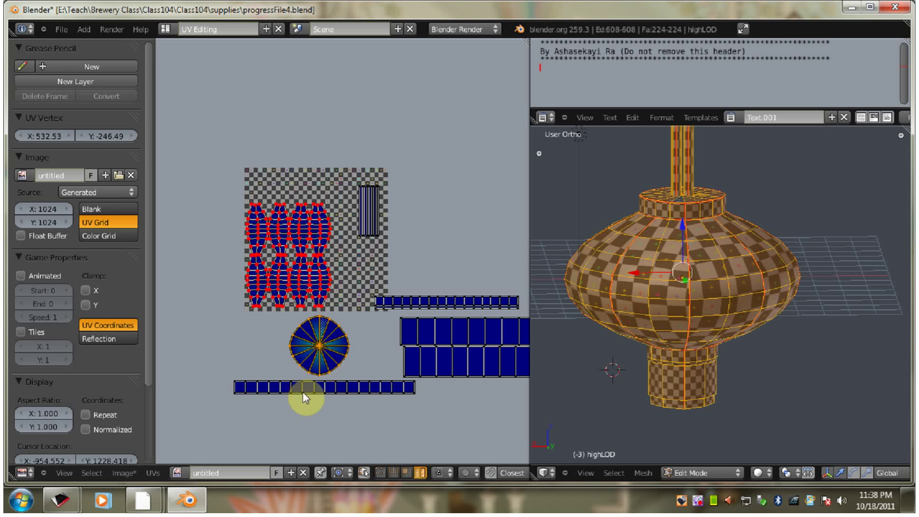
Step: Shrink the disc and long strip row together, then place the disc inside beside the panels
right_click(328, 391)
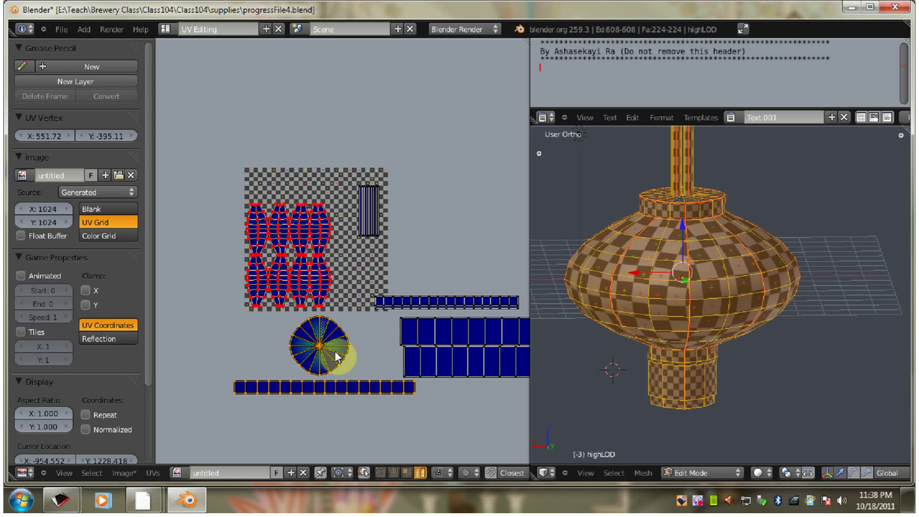
key(s)
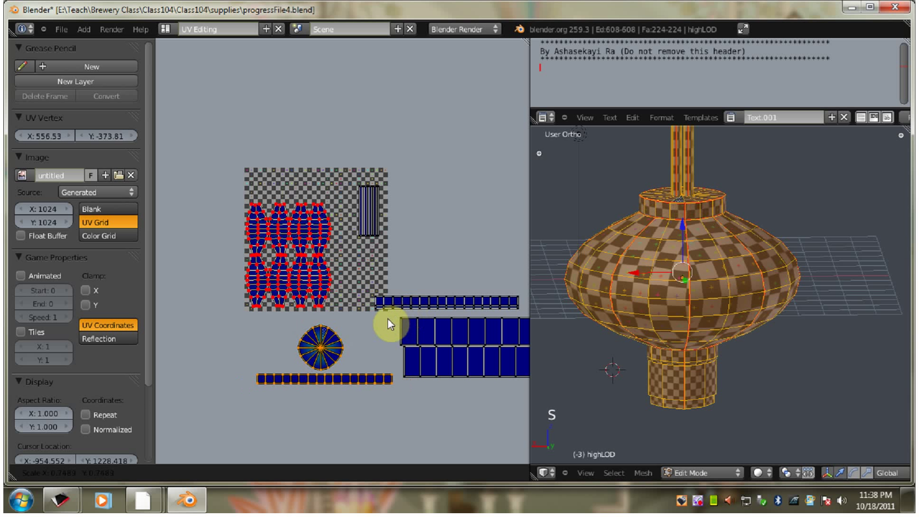
click(347, 337)
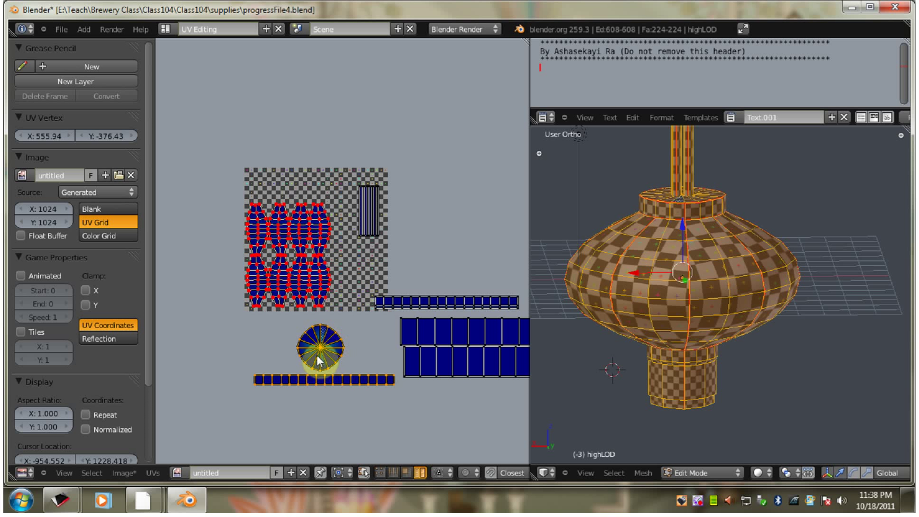
right_click(262, 347)
right_click(339, 349)
key(g)
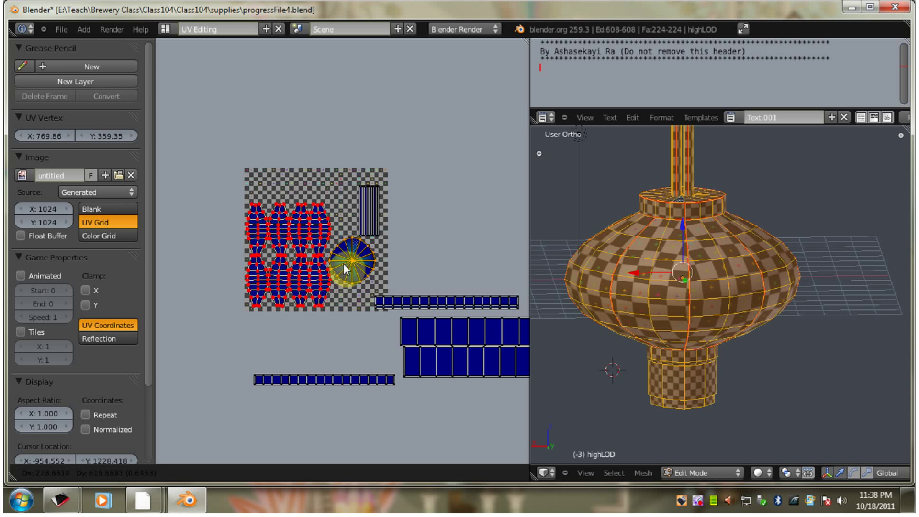
click(347, 268)
Step: Box-select the body panel islands and reposition them to fill the grid's left side
key(a)
key(b)
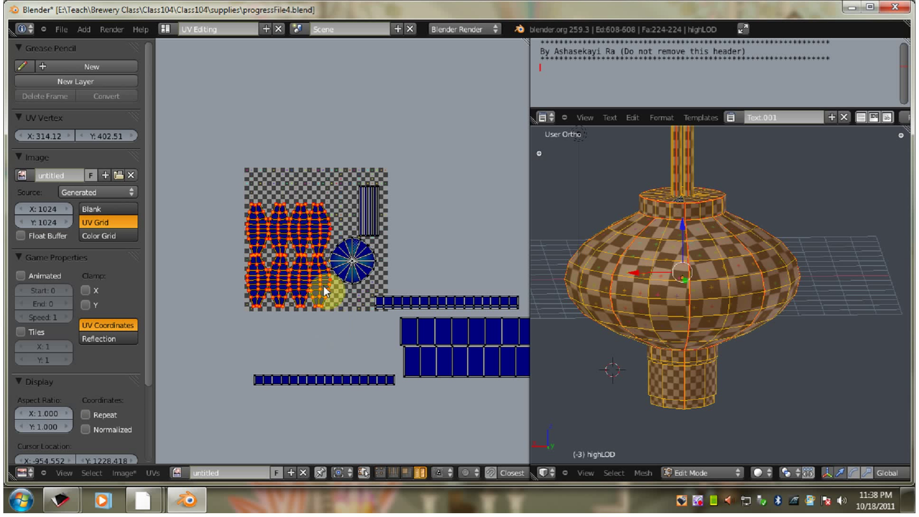
scroll(up, 3)
scroll(up, 3)
key(b)
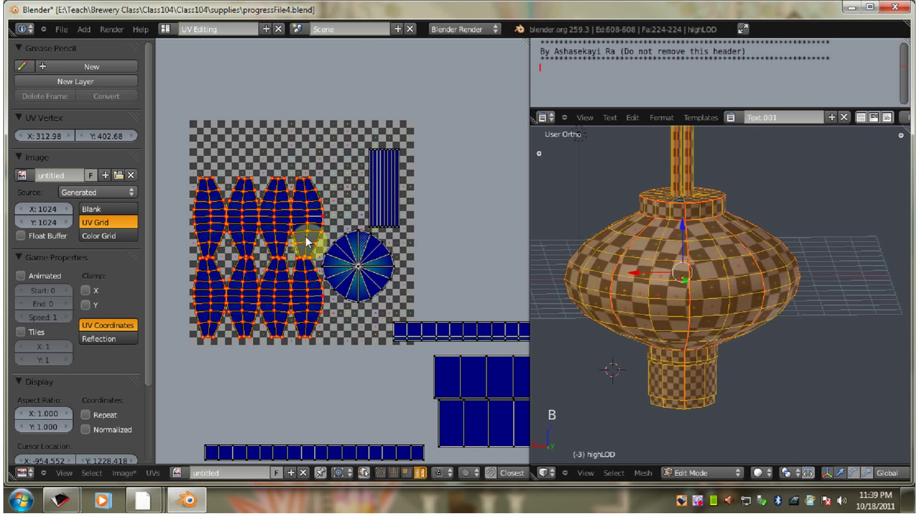
key(g)
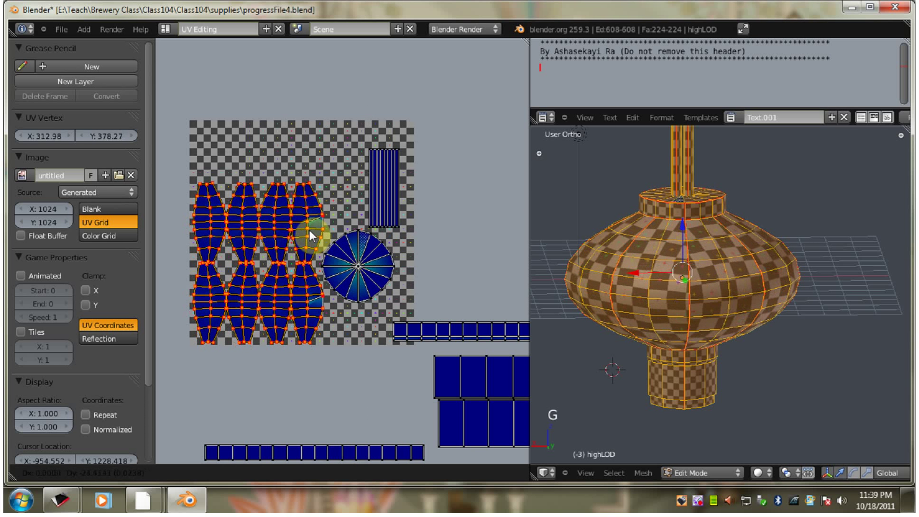
click(311, 235)
right_click(312, 453)
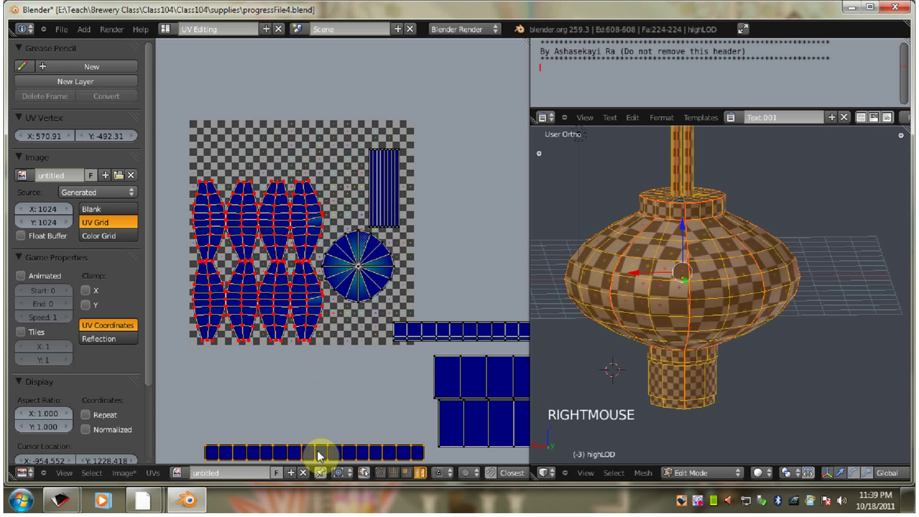
Step: Place the tassel strip row along the grid's top edge and the second row under it
key(g)
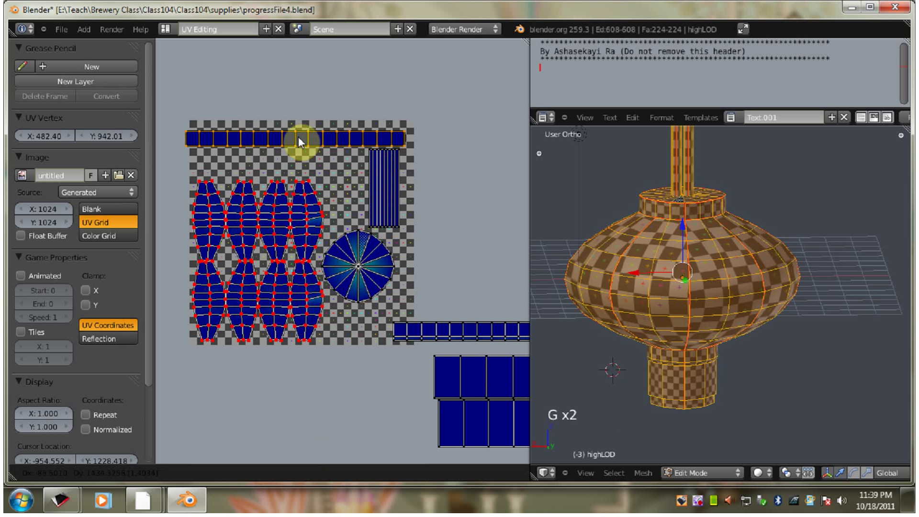
click(308, 134)
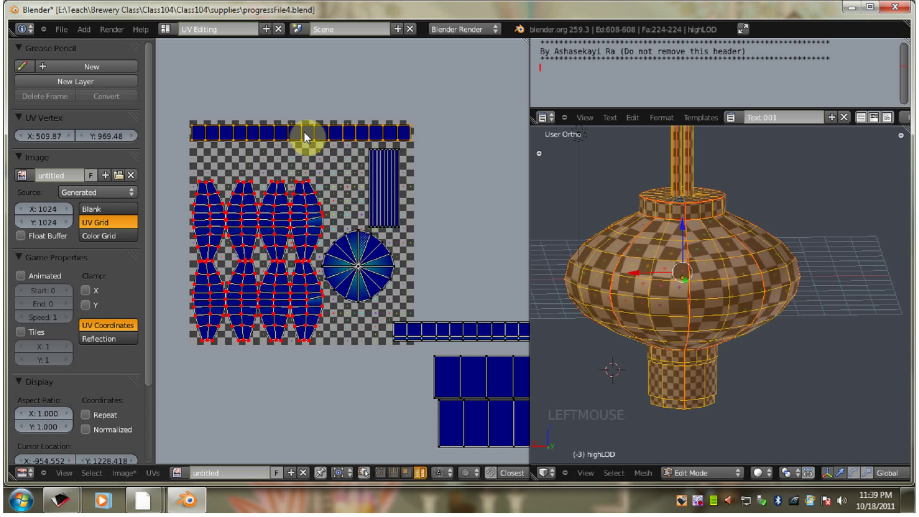
right_click(441, 334)
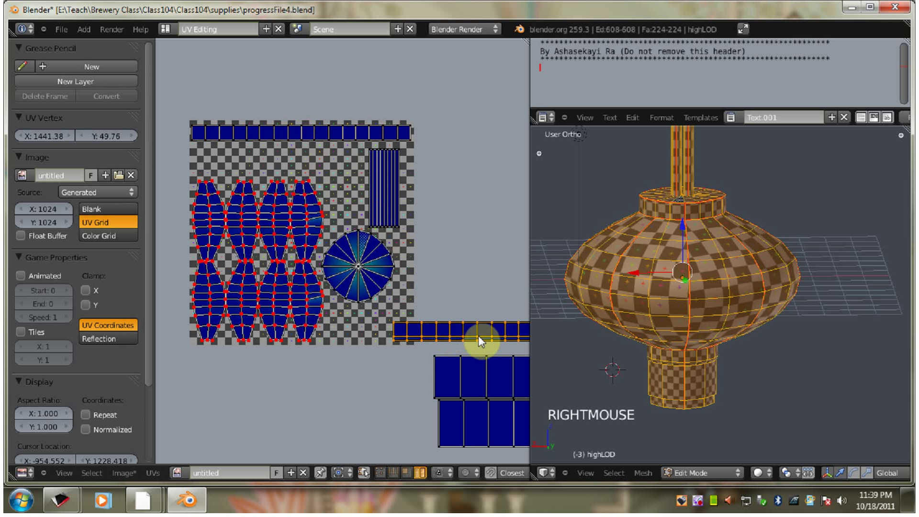
key(g)
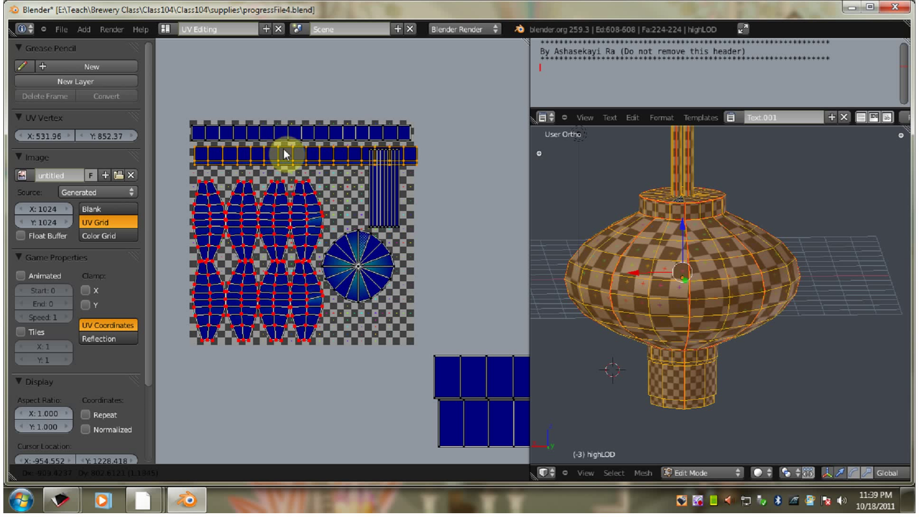
click(284, 153)
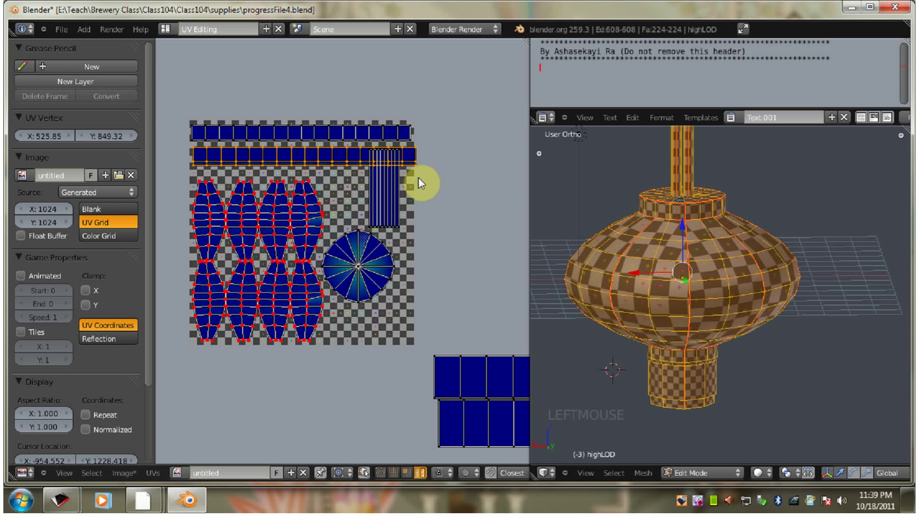
Step: Resize and nudge the top disc and both strip rows toward their spots
right_click(364, 143)
right_click(359, 273)
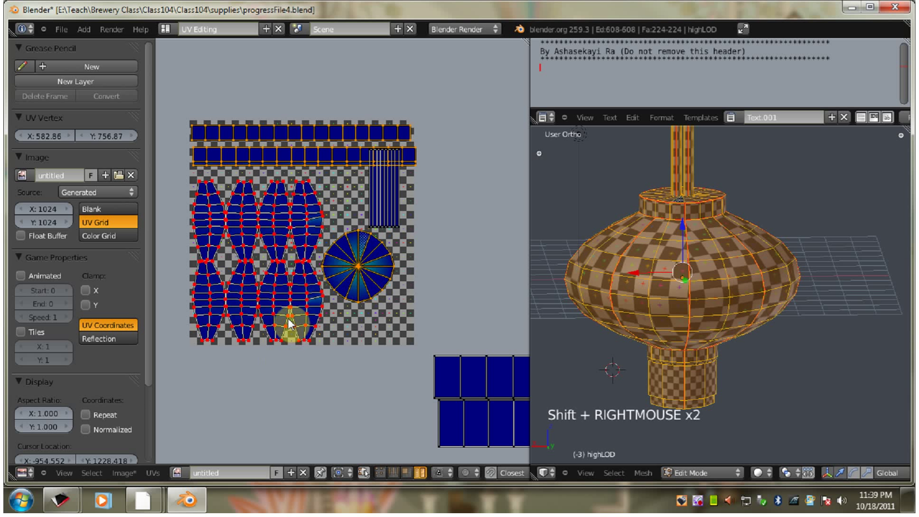
key(ctrl+a)
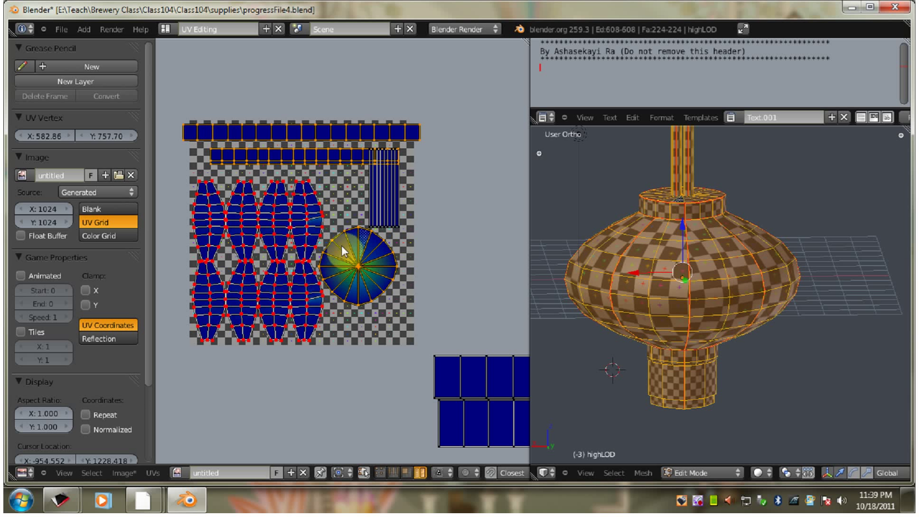
right_click(441, 205)
right_click(300, 157)
key(g)
click(287, 167)
right_click(356, 133)
key(g)
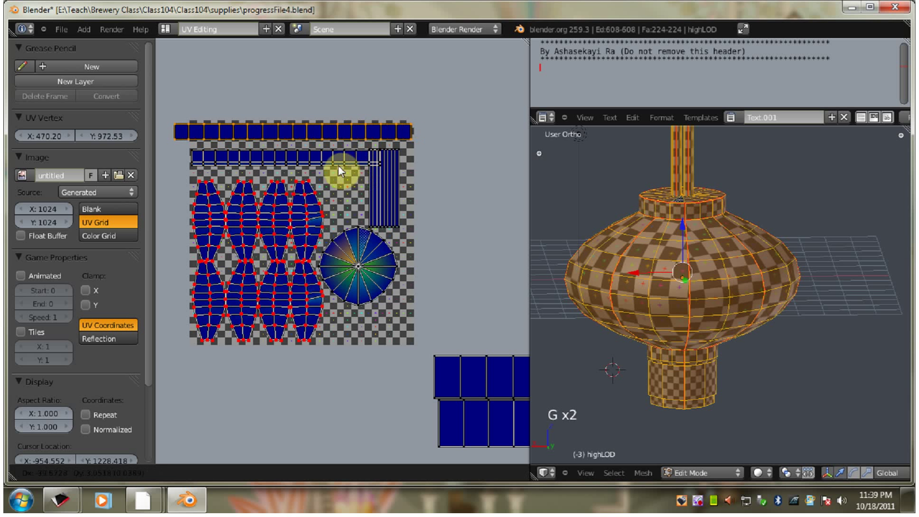
click(357, 170)
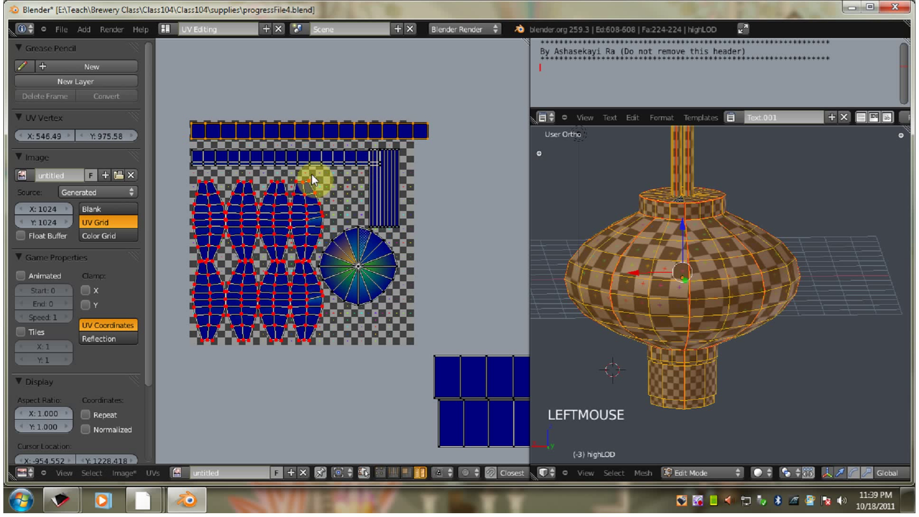
Step: Shorten both horizontal strips and shift them left to fit inside the grid's top
right_click(303, 170)
right_click(359, 257)
key(s)
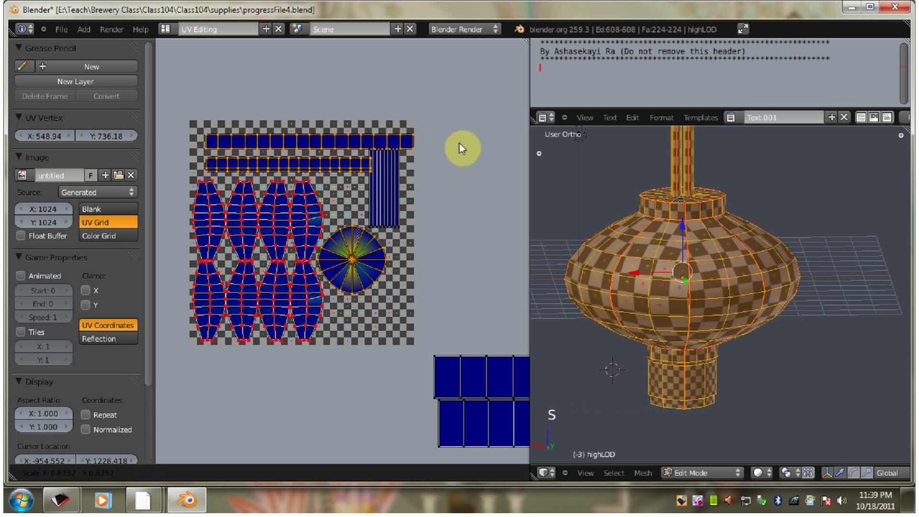
click(462, 147)
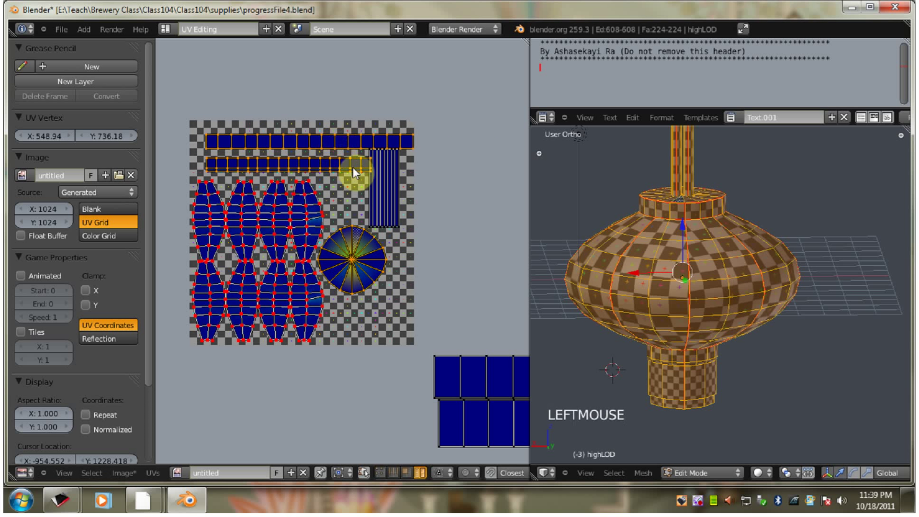
right_click(414, 241)
right_click(329, 147)
right_click(313, 166)
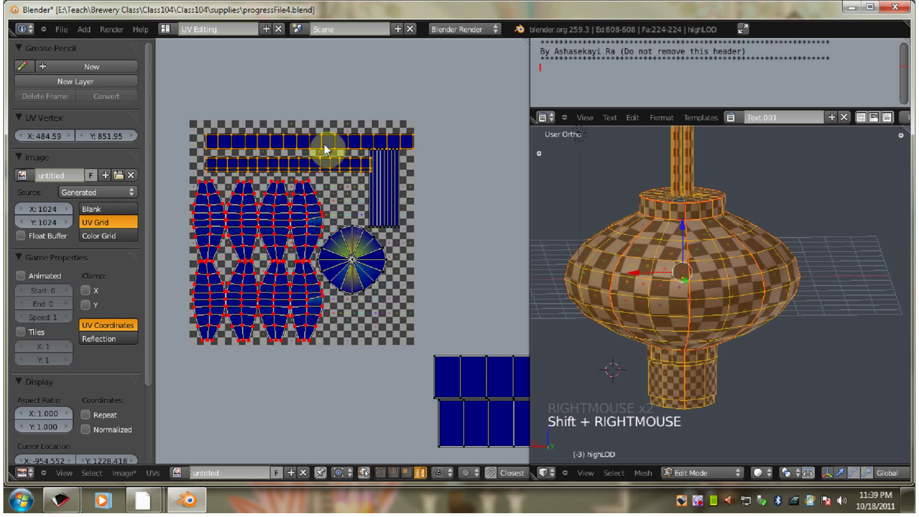
key(g)
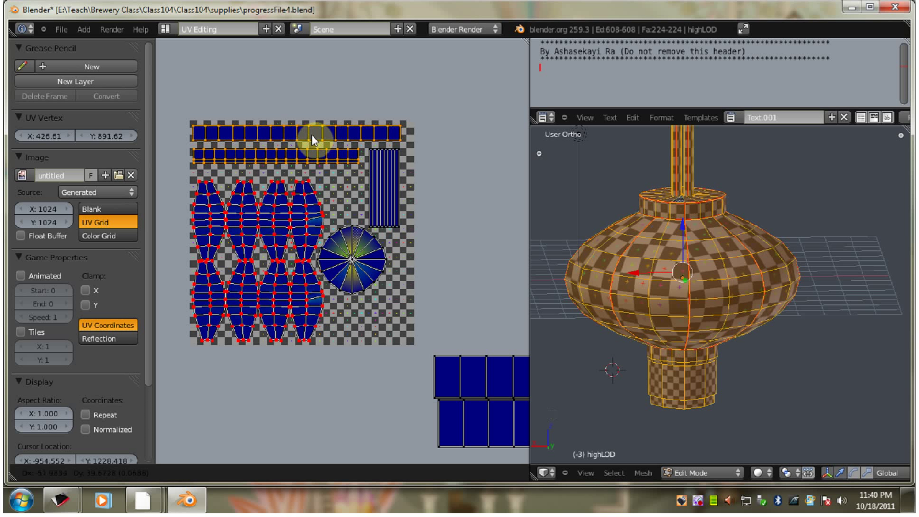
click(333, 181)
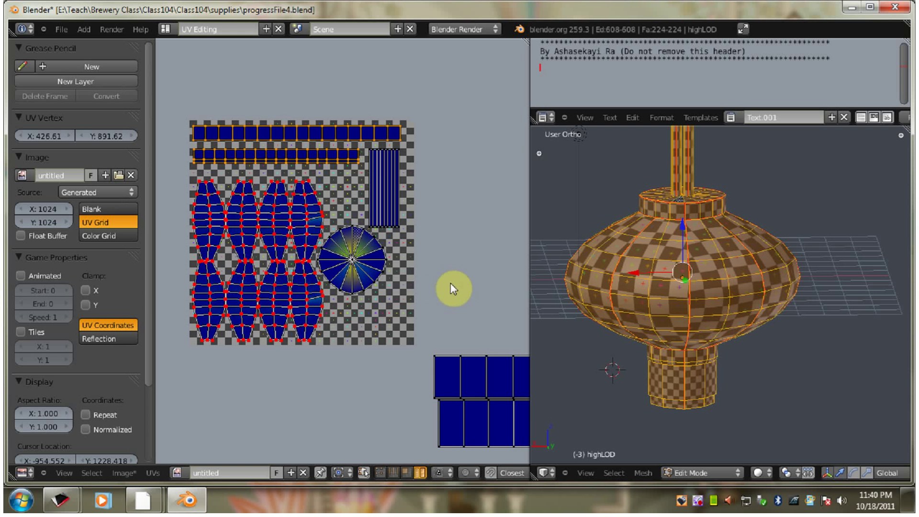
Step: Box-select only the tassel rectangles outside the grid and shrink them, cancelling a first mis-scaled attempt
middle_click(453, 275)
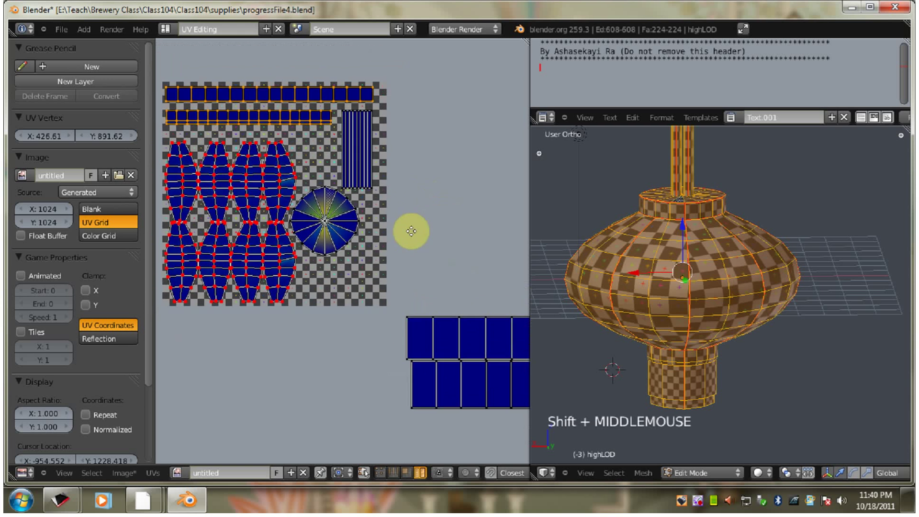
scroll(down, 3)
click(329, 315)
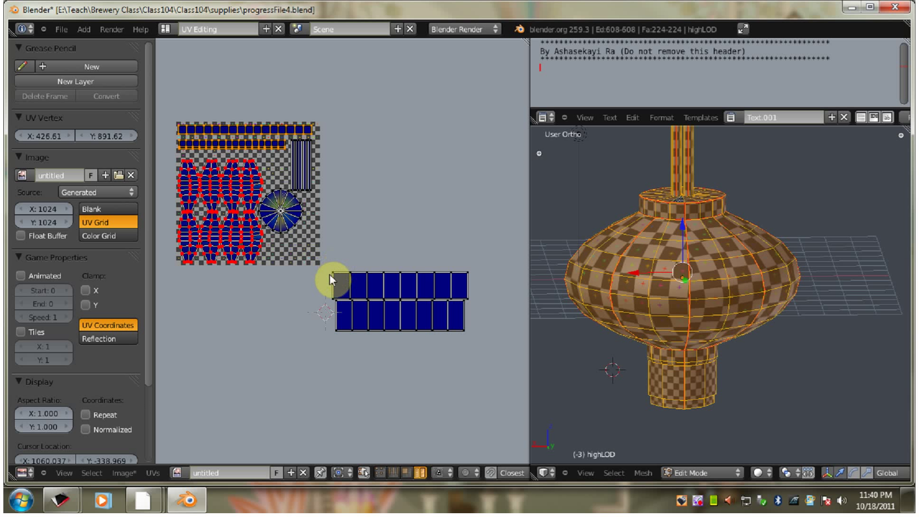
key(b)
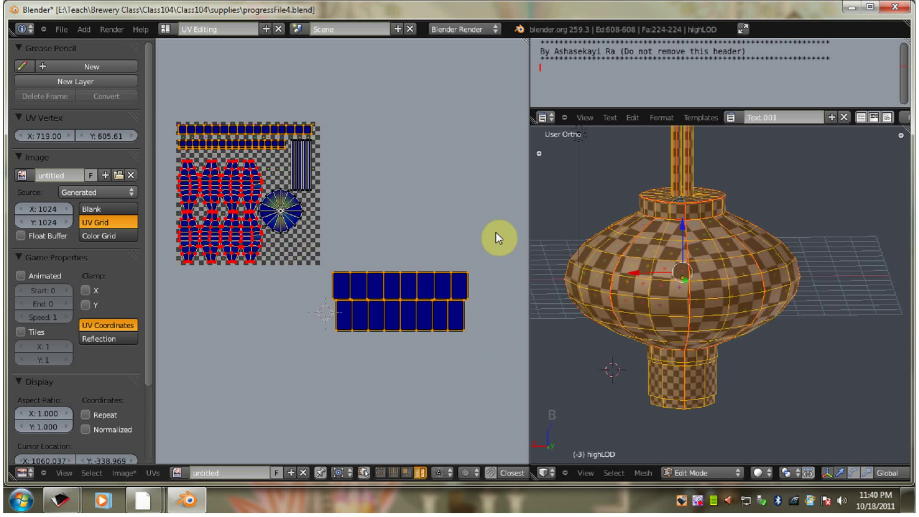
key(s)
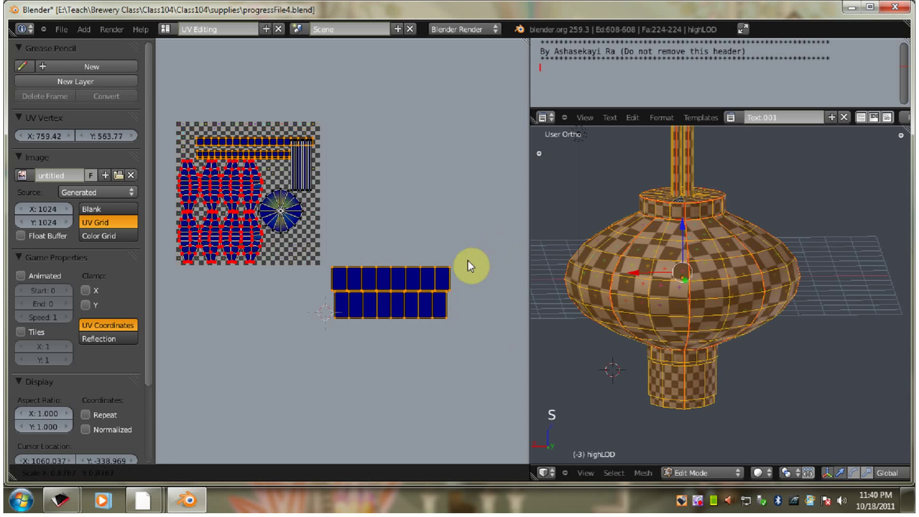
right_click(470, 264)
key(a)
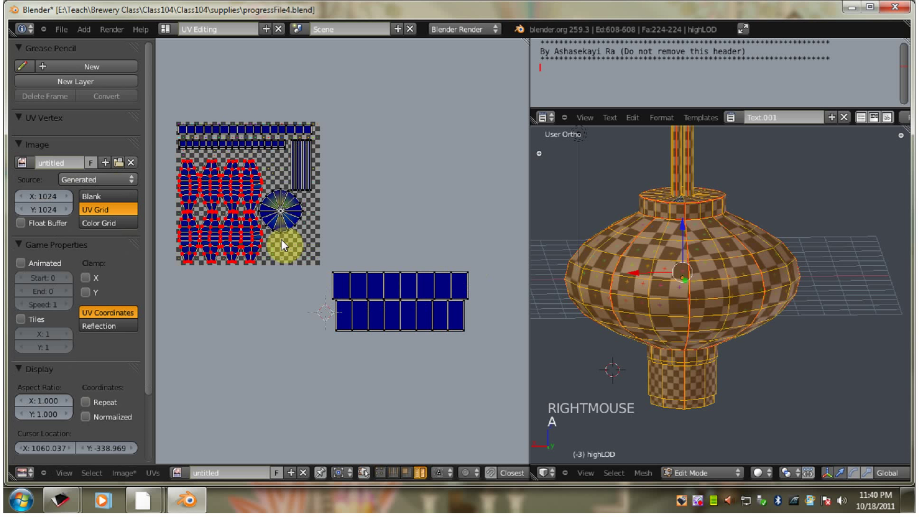
key(b)
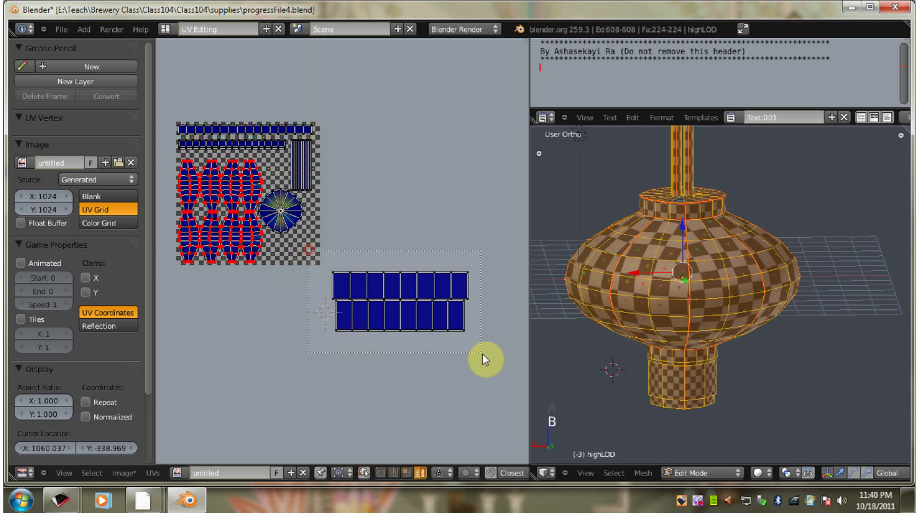
key(s)
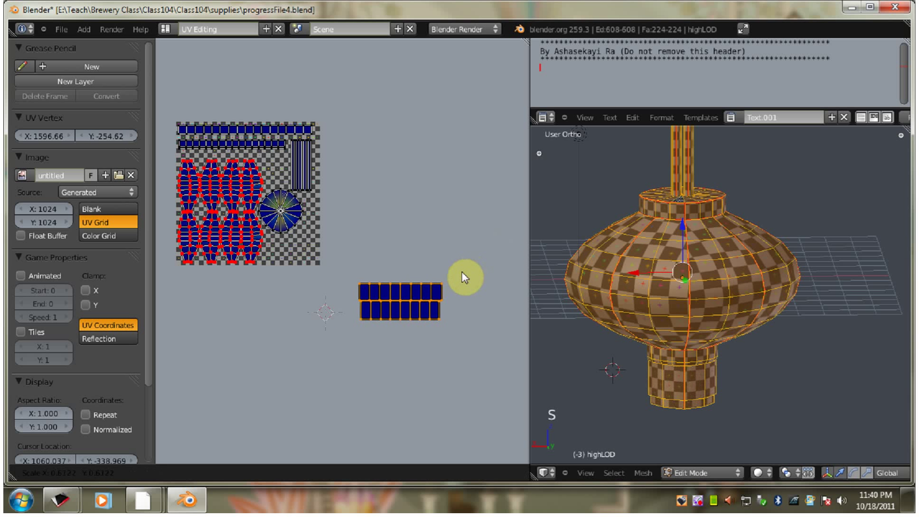
click(467, 277)
key(g)
click(345, 278)
Step: Shrink the tassel block further and drag it toward the grid's lower-right corner
middle_click(344, 307)
key(KP_Subtract)
key(KP_Add)
key(KP_Add)
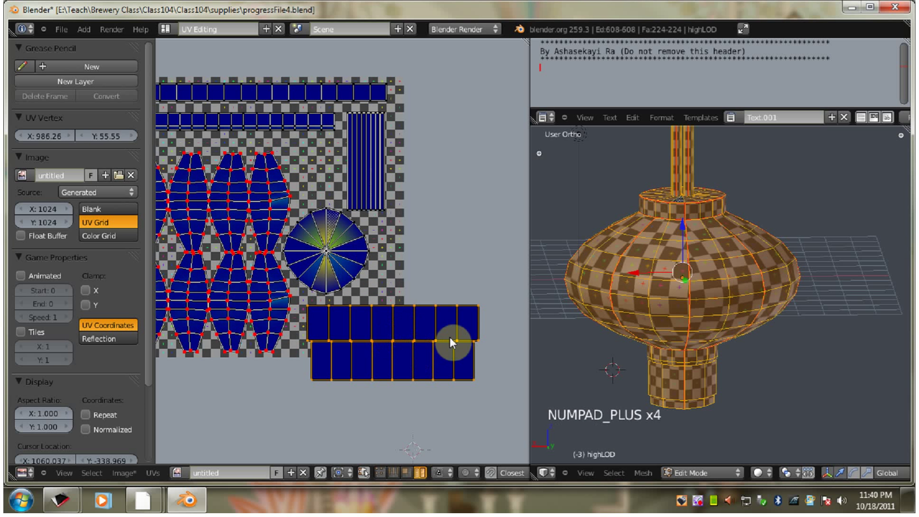
key(s)
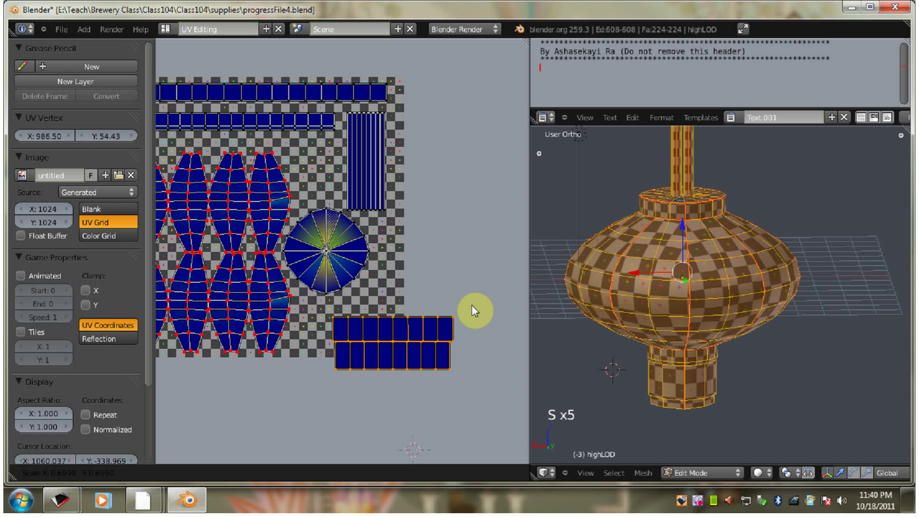
click(475, 307)
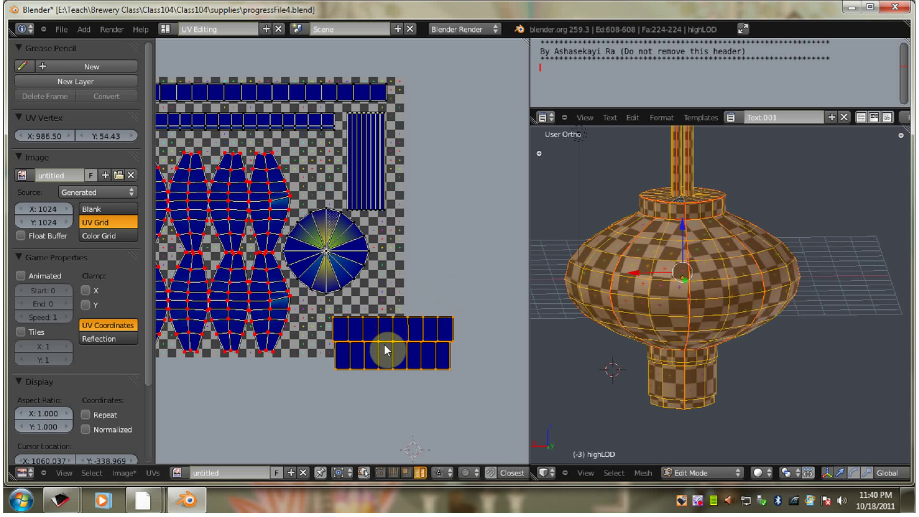
key(g)
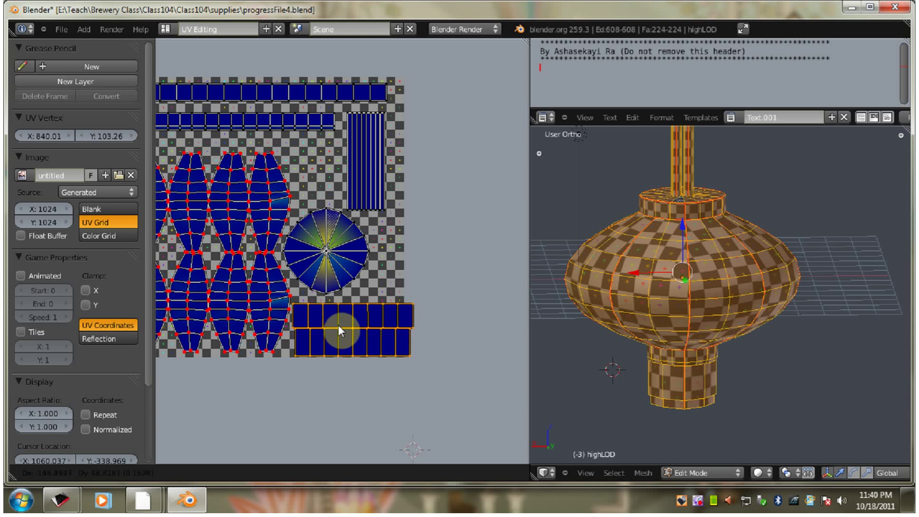
click(344, 327)
Step: Shift the tall vertical strip to the right and adjust the round top disc's placement
middle_click(296, 336)
right_click(439, 199)
key(g)
right_click(443, 202)
key(a)
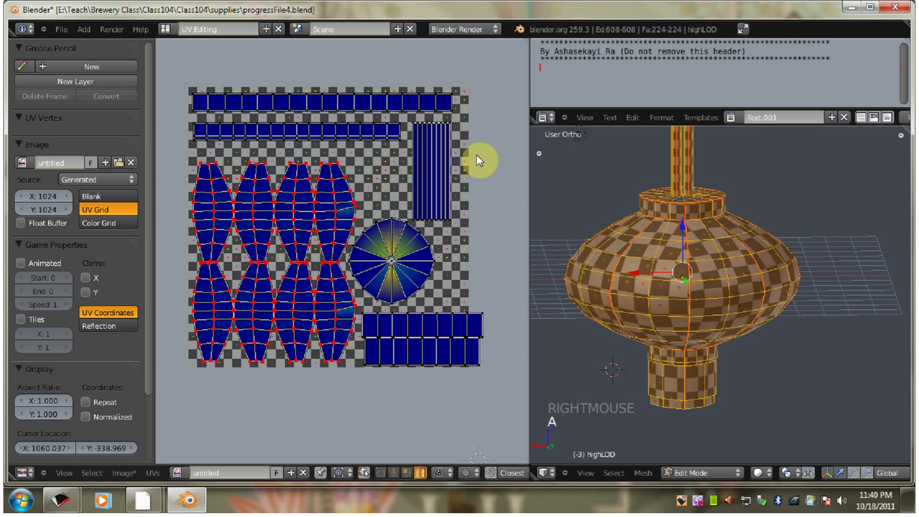
key(b)
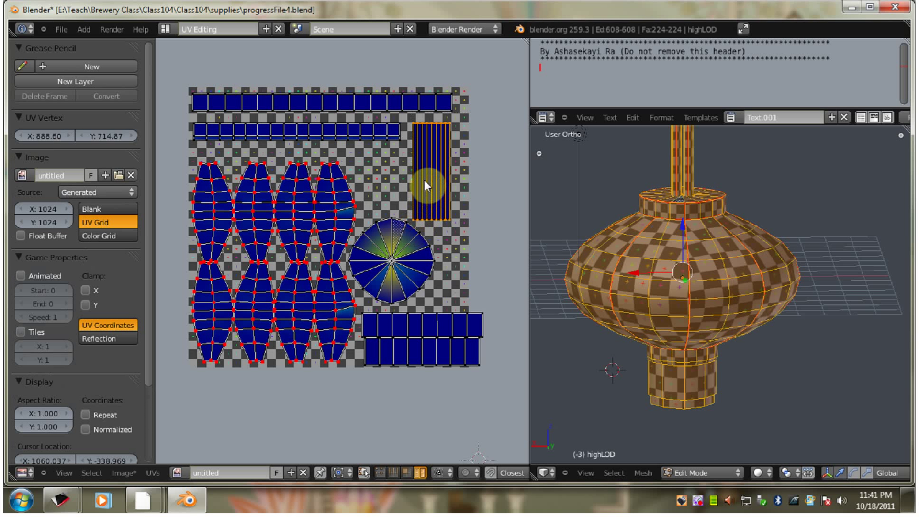
key(g)
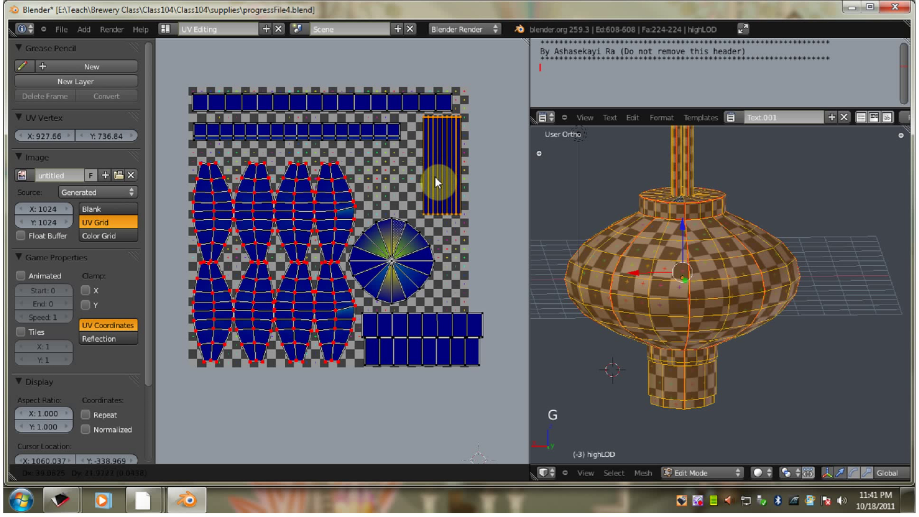
click(434, 185)
right_click(389, 245)
key(g)
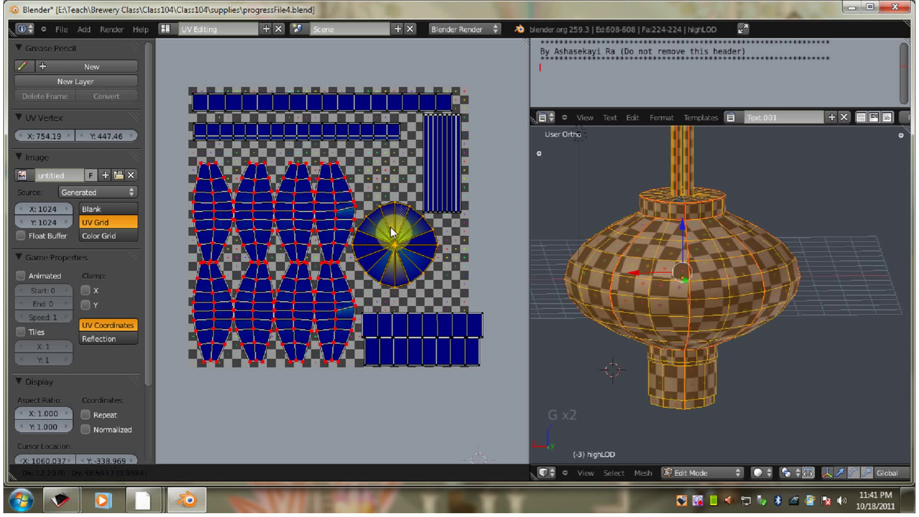
click(393, 231)
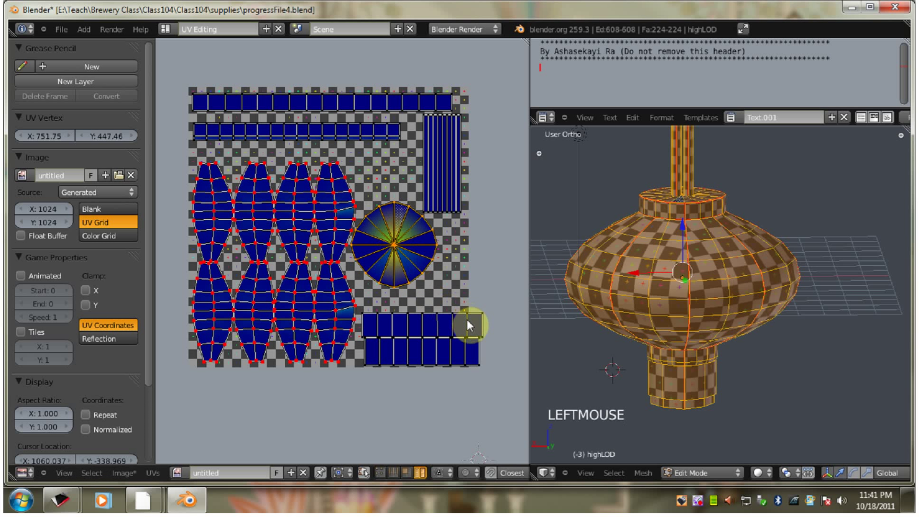
Step: Select all eight body panel islands and nudge them left, then reselect the tassel rectangles
key(a)
right_click(341, 206)
right_click(320, 285)
right_click(294, 292)
right_click(297, 241)
right_click(263, 235)
right_click(250, 290)
right_click(219, 300)
right_click(229, 240)
key(g)
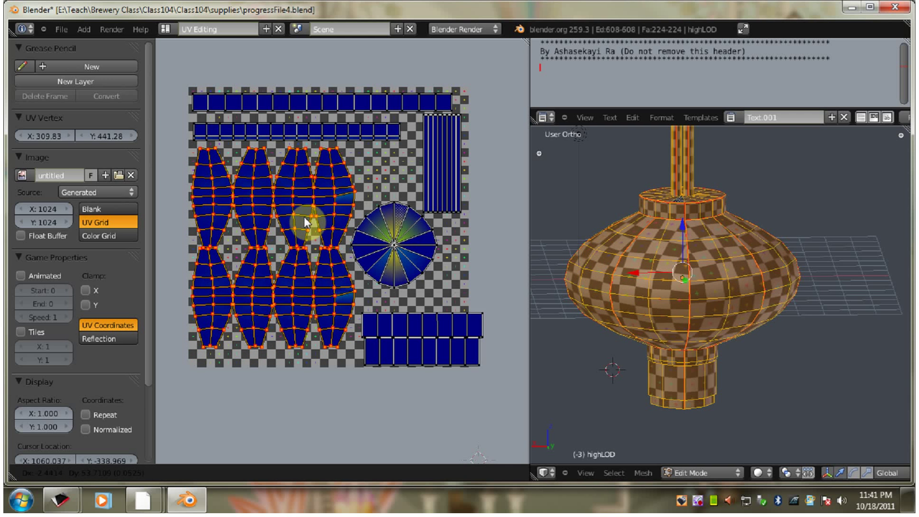
click(307, 218)
key(a)
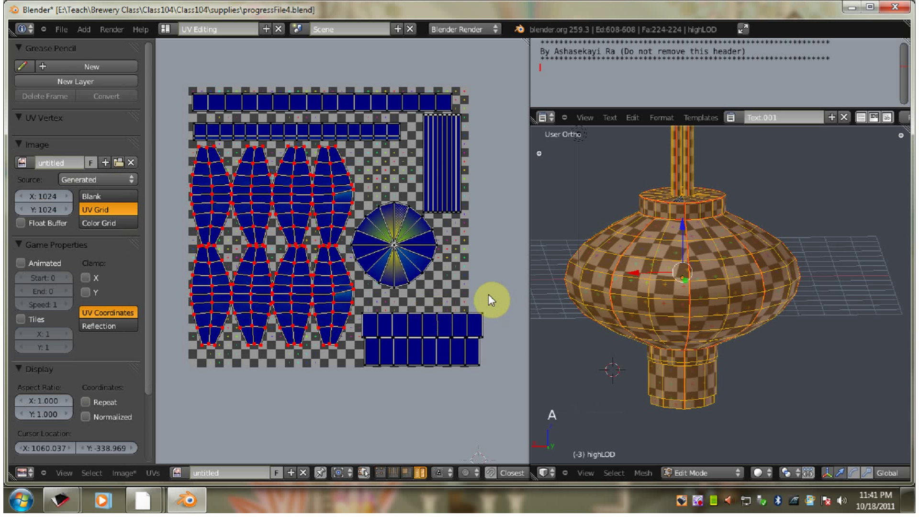
key(b)
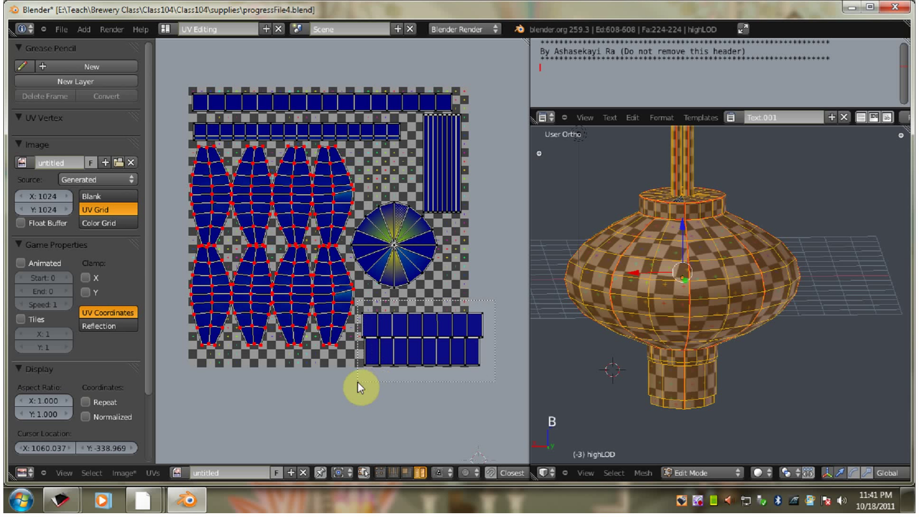
Step: Move the tassel block, rotate it upright and set it against the grid's right edge
key(g)
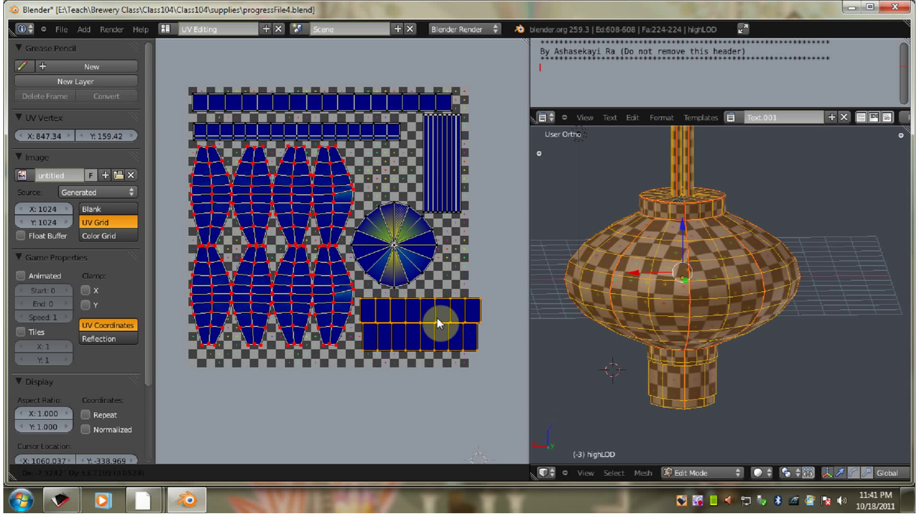
click(440, 323)
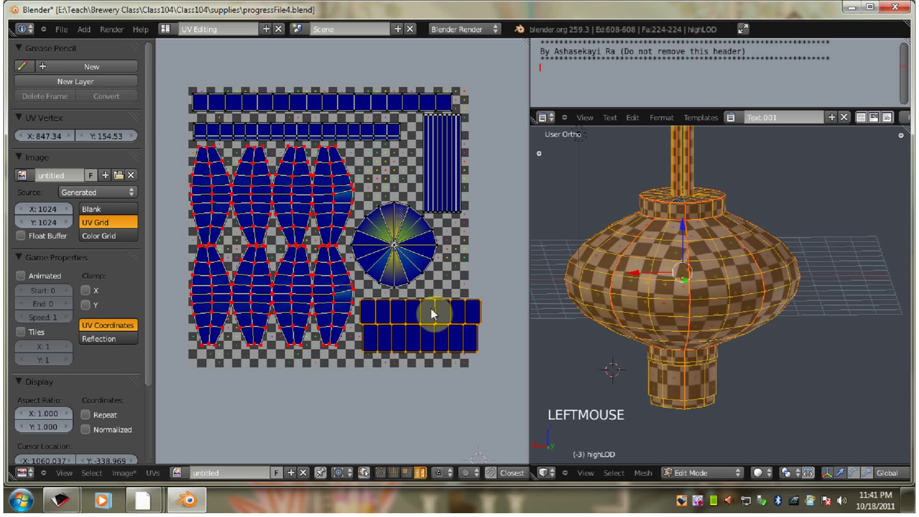
key(r)
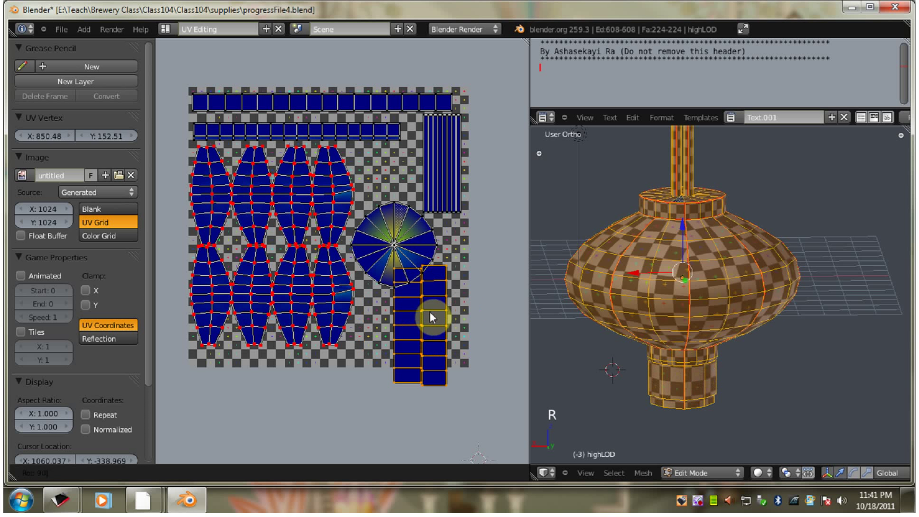
click(441, 316)
key(g)
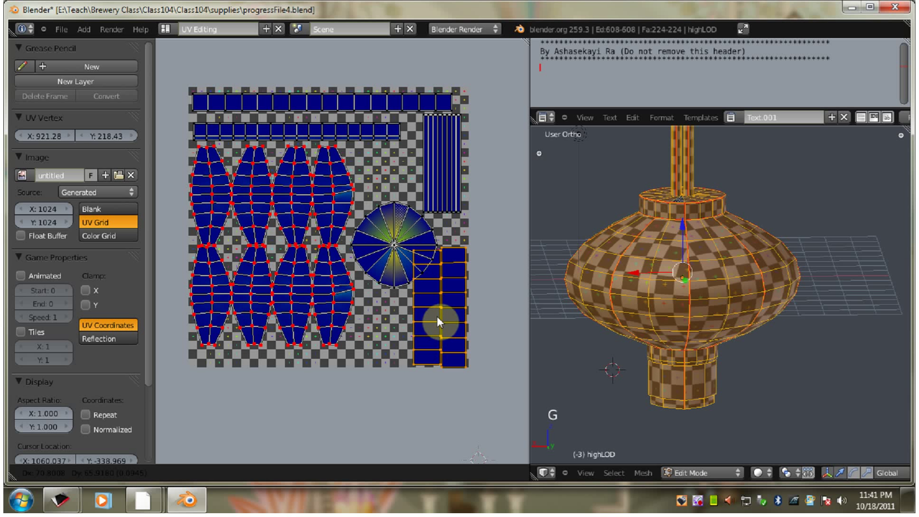
click(440, 320)
Step: Move the top disc up beside the strip and shift the two top strip islands into place
right_click(398, 255)
key(g)
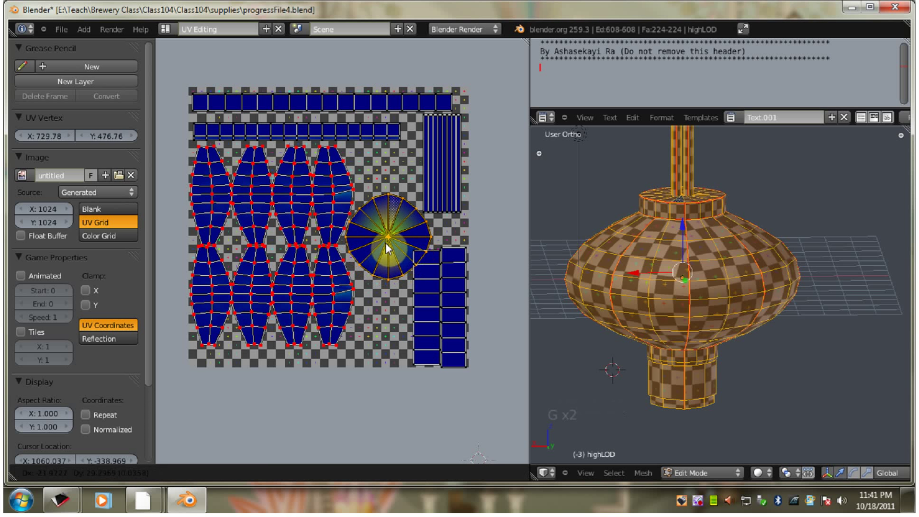
click(389, 246)
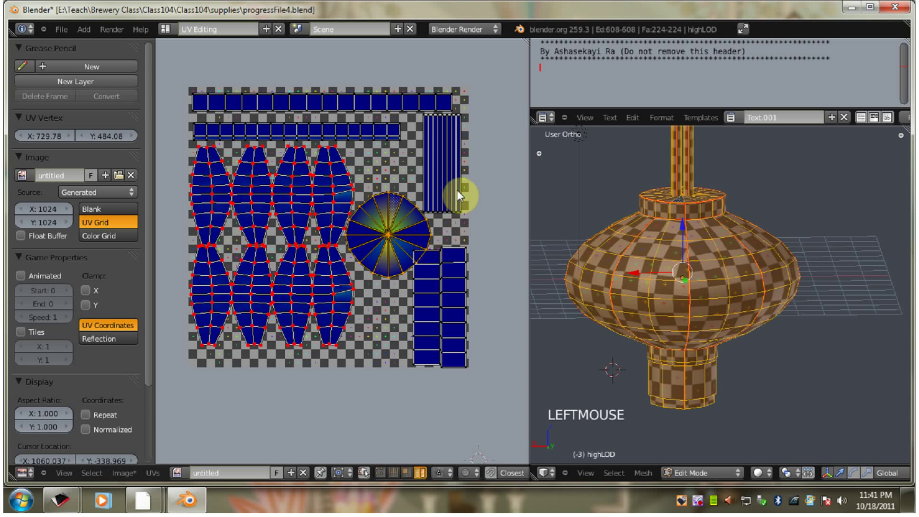
key(a)
right_click(403, 104)
key(g)
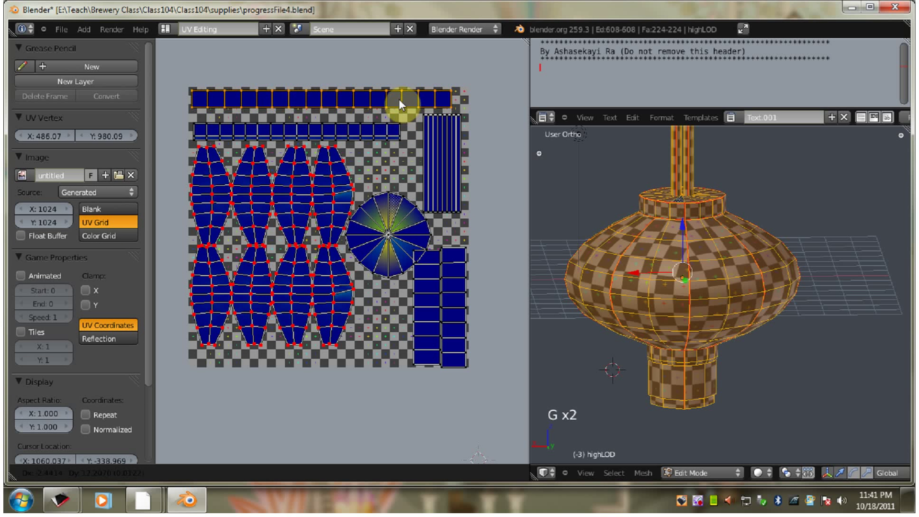
click(388, 124)
right_click(385, 132)
key(g)
click(461, 142)
Step: Box-select the vertical strips and move them closer to the grid edge in two nudges
key(a)
key(b)
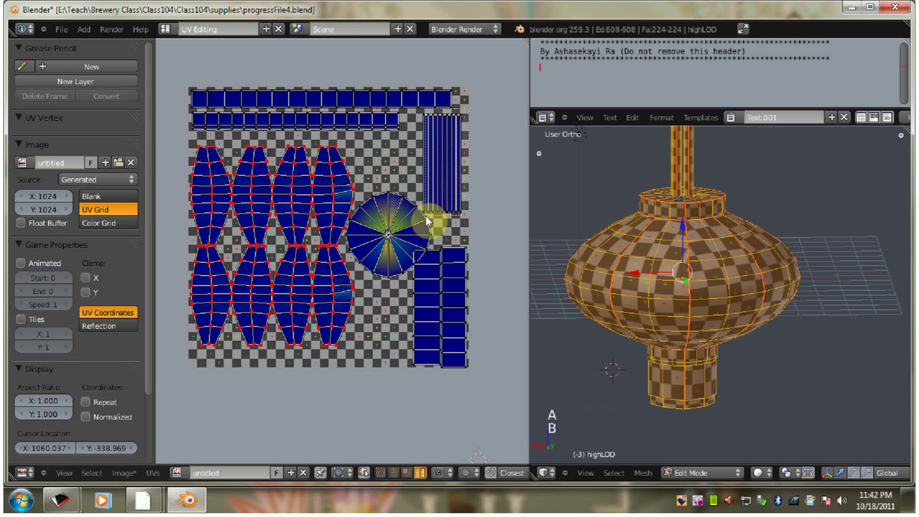
key(g)
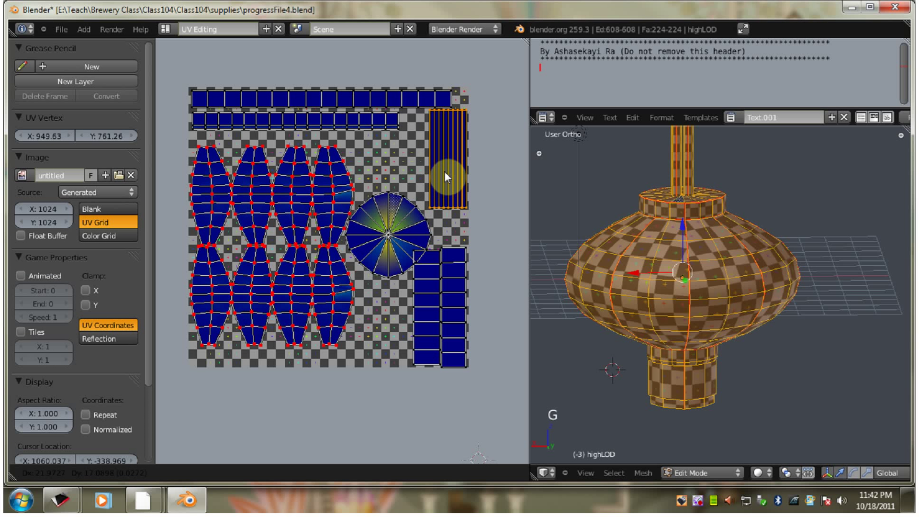
click(396, 224)
key(g)
click(334, 228)
Step: Select the body panel islands and place them higher in the square
right_click(228, 205)
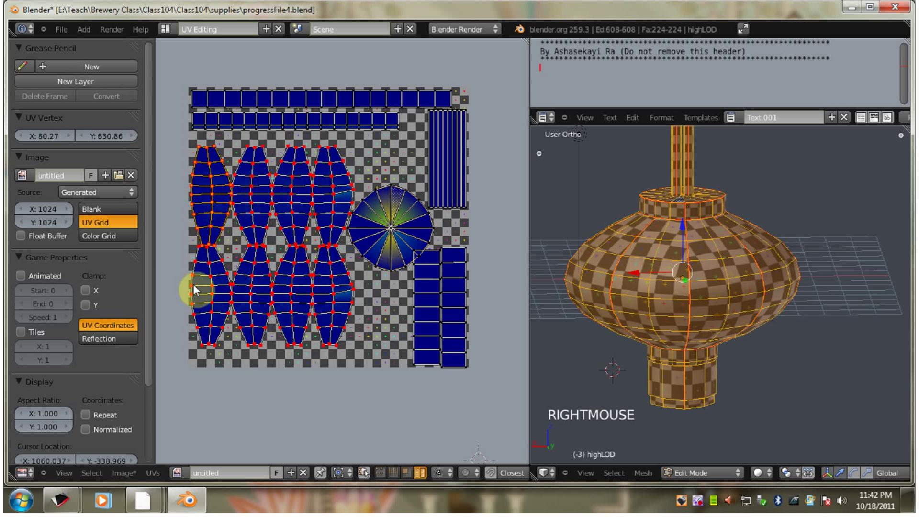
right_click(214, 291)
right_click(267, 232)
right_click(290, 292)
right_click(293, 230)
right_click(319, 279)
right_click(325, 223)
key(g)
click(342, 281)
Step: Nudge the top disc island into a tighter spot with two small moves
right_click(412, 282)
right_click(391, 248)
key(g)
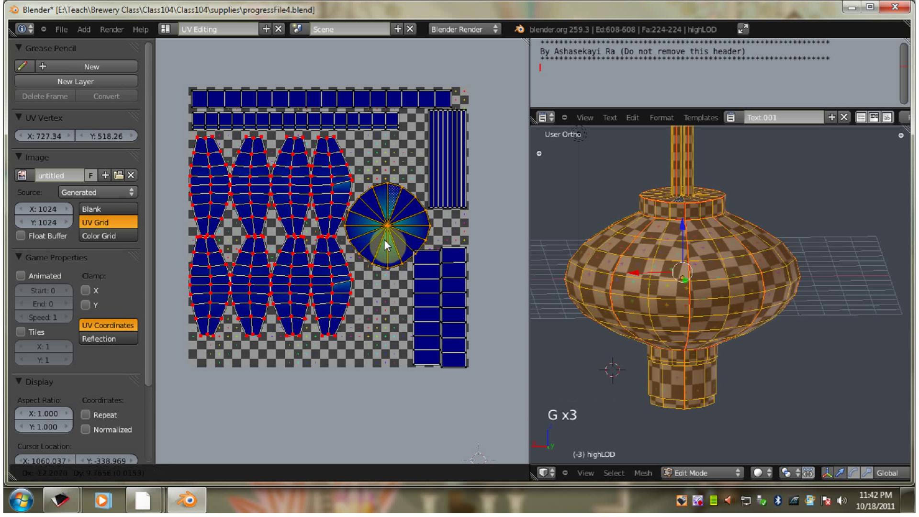
click(386, 246)
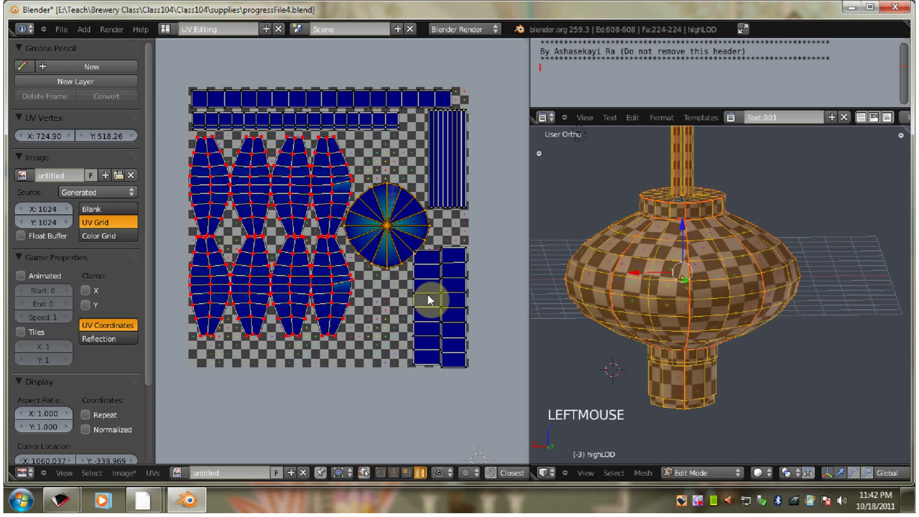
right_click(430, 297)
key(g)
click(418, 309)
Step: Scale the two top strip rows out to the right and adjust the top disc beneath them
right_click(386, 234)
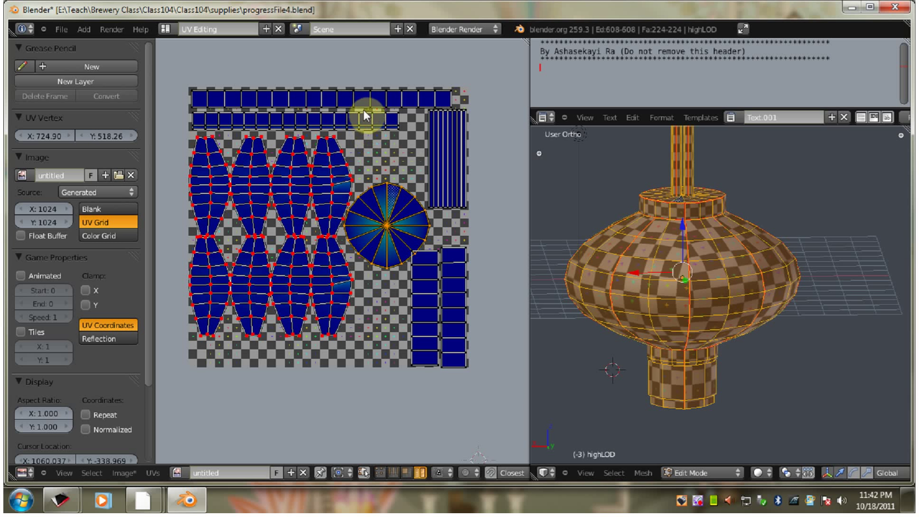
right_click(359, 119)
right_click(369, 110)
key(s)
click(454, 171)
key(g)
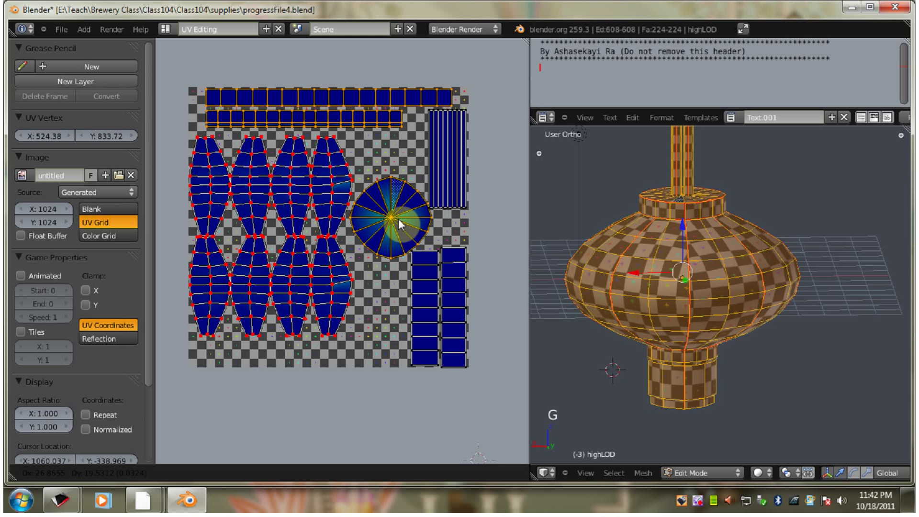
click(399, 224)
Step: Resize the tassel piece islands and place them beside the disc
key(a)
right_click(450, 341)
right_click(432, 340)
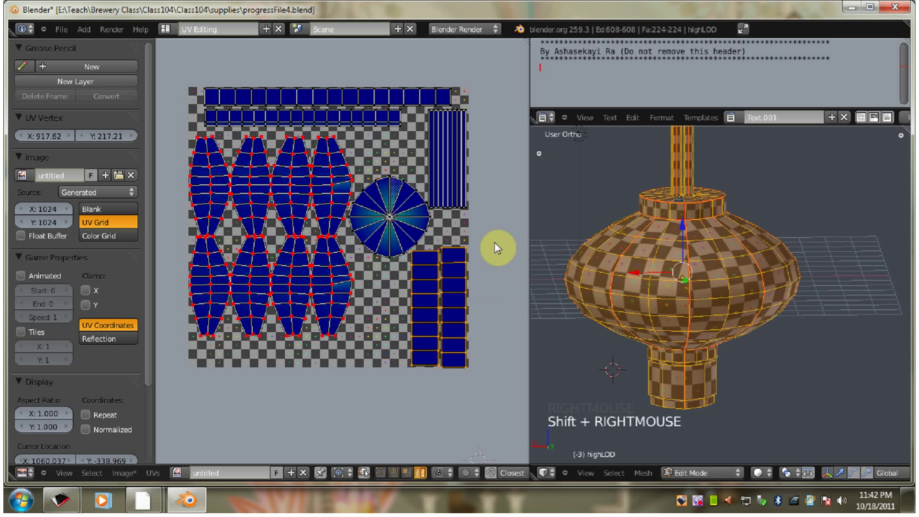
key(s)
click(499, 240)
key(g)
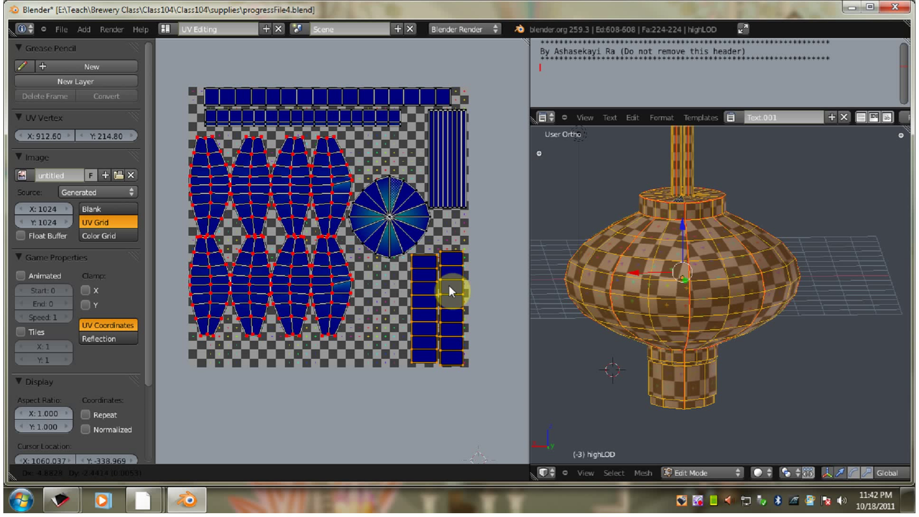
click(451, 291)
Step: Enlarge the body panel islands taller to fill more of the square and shift the disc left toward them
middle_click(345, 335)
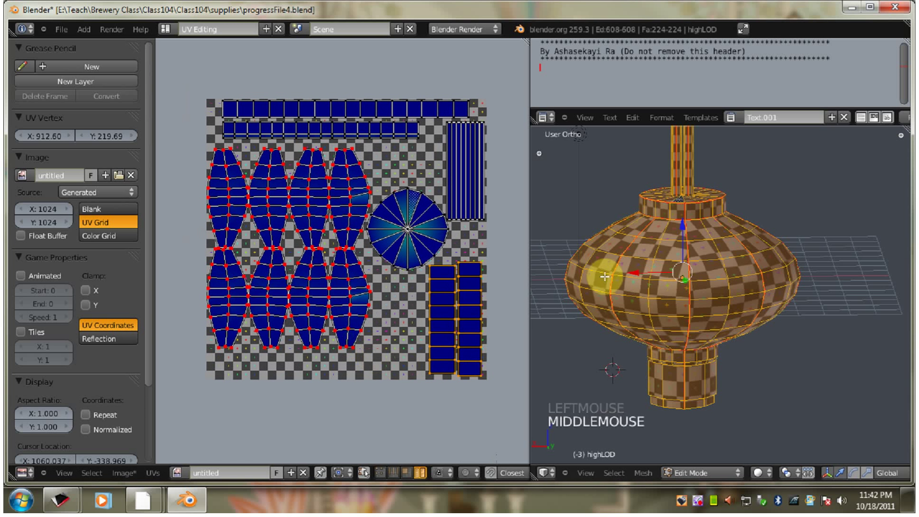
middle_click(425, 307)
middle_click(340, 418)
right_click(395, 438)
key(a)
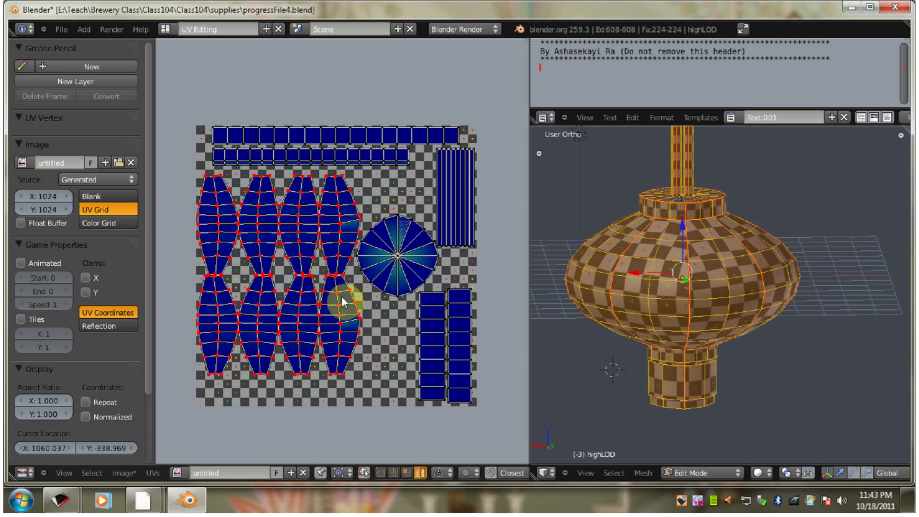
right_click(391, 252)
key(g)
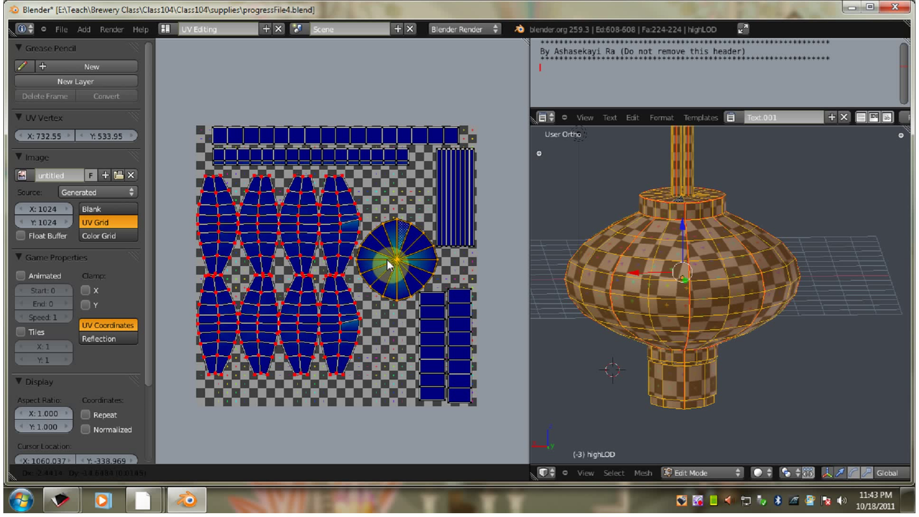
click(390, 262)
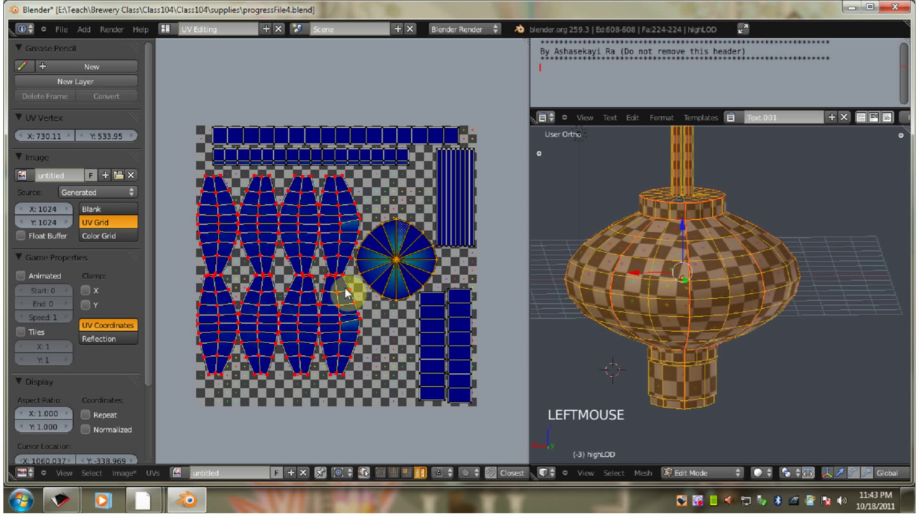
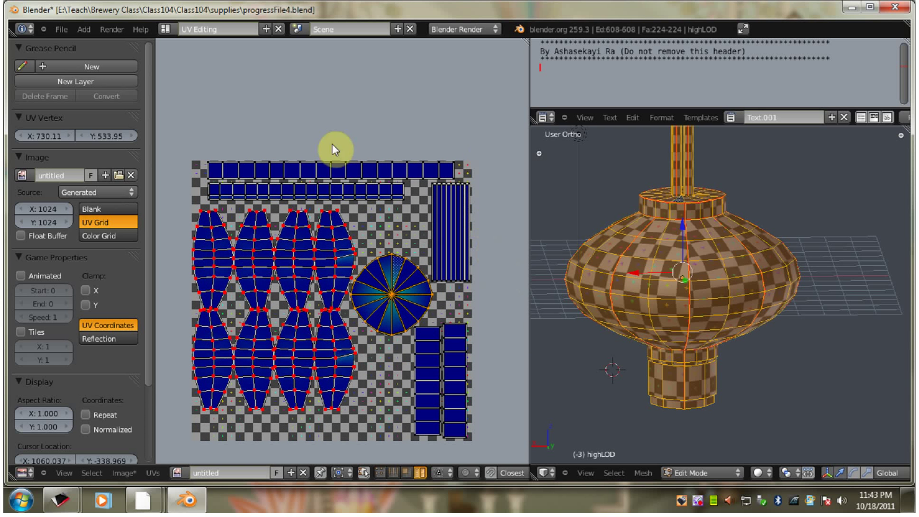
Step: Select the four lower body panels and push them down to the grid's bottom edge
scroll(down, 3)
scroll(up, 3)
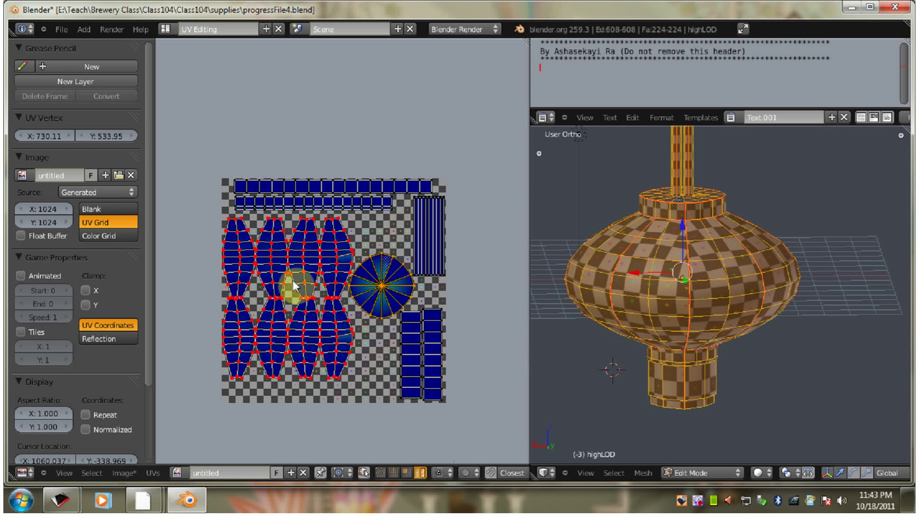
middle_click(305, 312)
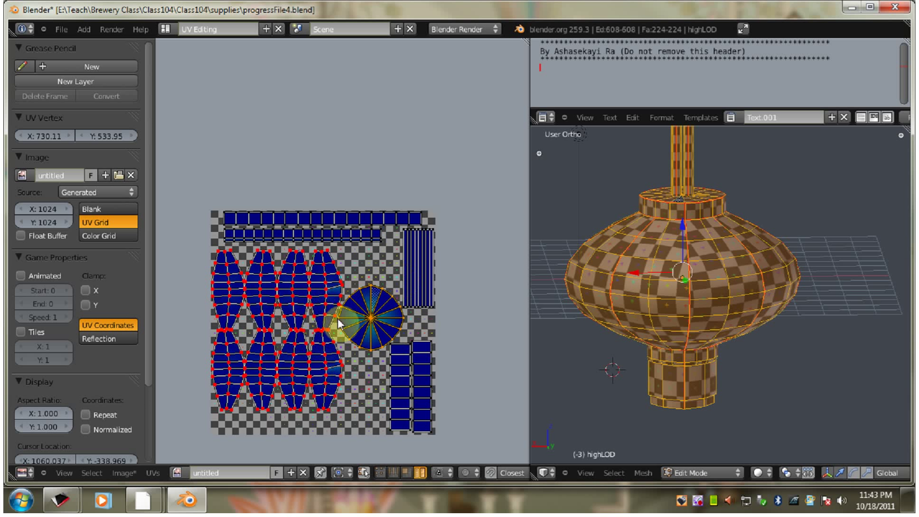
right_click(318, 362)
right_click(308, 363)
right_click(266, 366)
right_click(225, 371)
key(g)
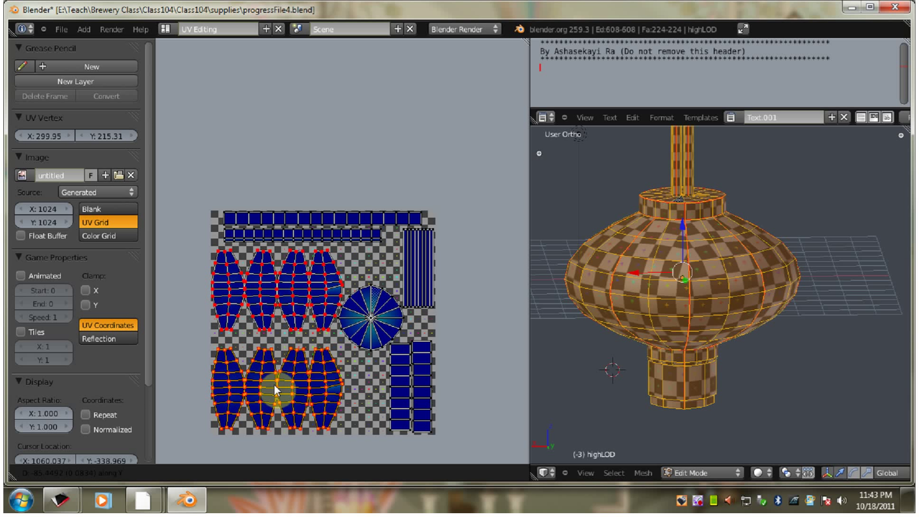
click(281, 385)
Step: Reposition the top disc and scale the top strip island out to the right
right_click(381, 329)
key(g)
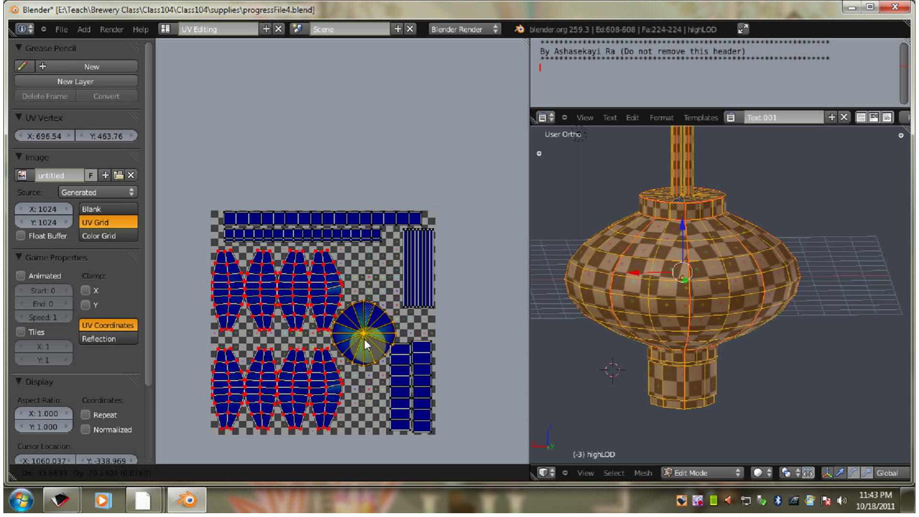
click(368, 341)
right_click(346, 229)
right_click(354, 216)
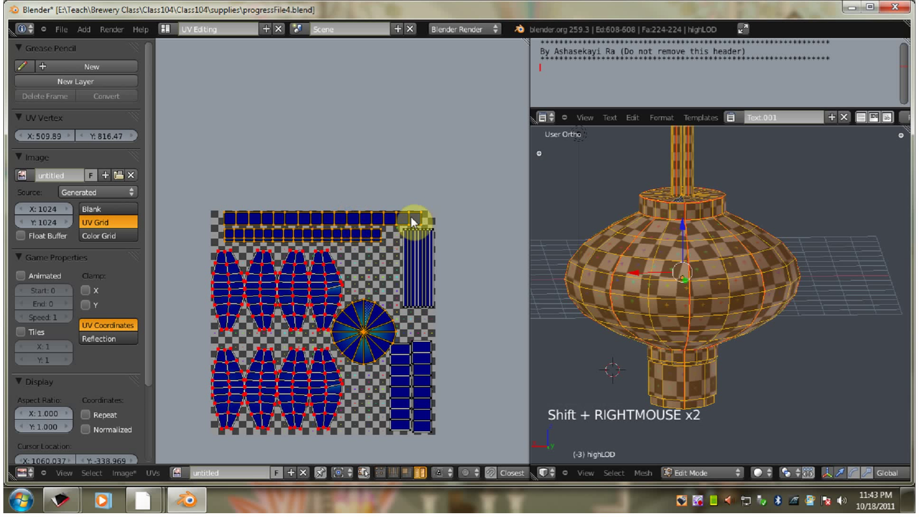
key(s)
click(455, 200)
Step: Drag the top disc slightly down-left, snug between the panel columns and tassel rectangles
key(a)
right_click(361, 317)
key(g)
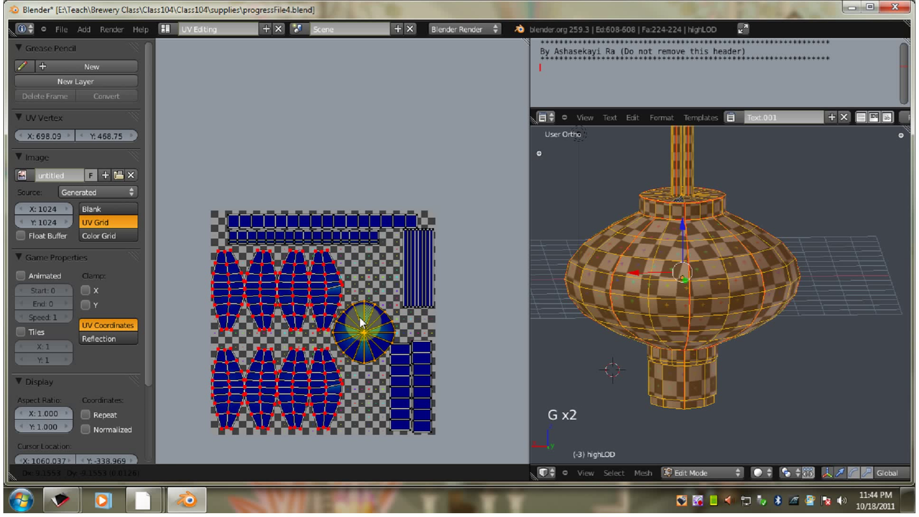
click(358, 327)
scroll(up, 3)
scroll(up, 3)
middle_click(410, 369)
Step: Resize the top disc and nudge the tassel pieces tight beside it
key(g)
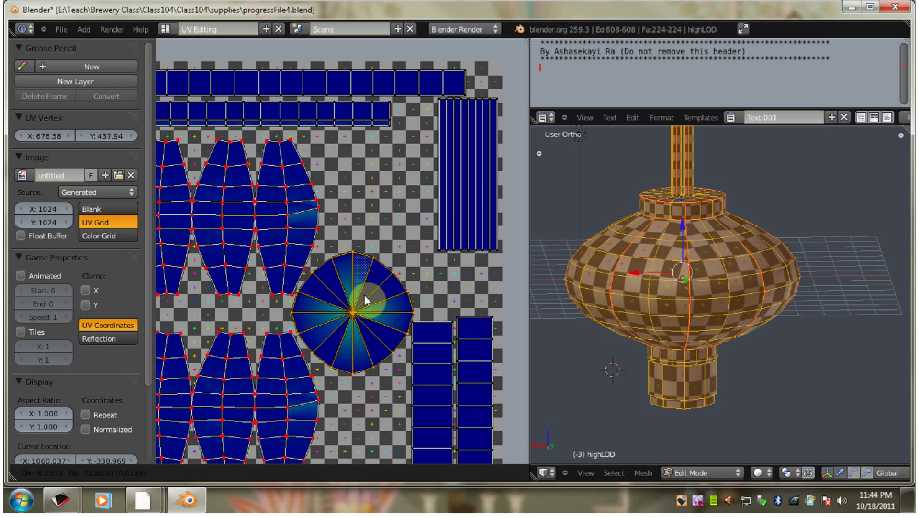
click(375, 303)
right_click(435, 351)
right_click(481, 358)
key(g)
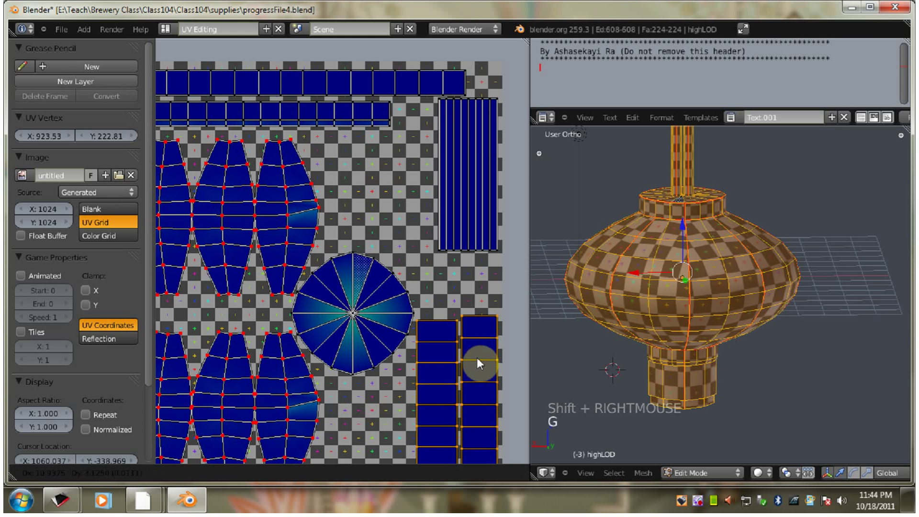
click(481, 361)
Step: Frame the whole packed UV square, deselect all faces and orbit the lantern to view it from above
scroll(down, 3)
middle_click(337, 336)
key(a)
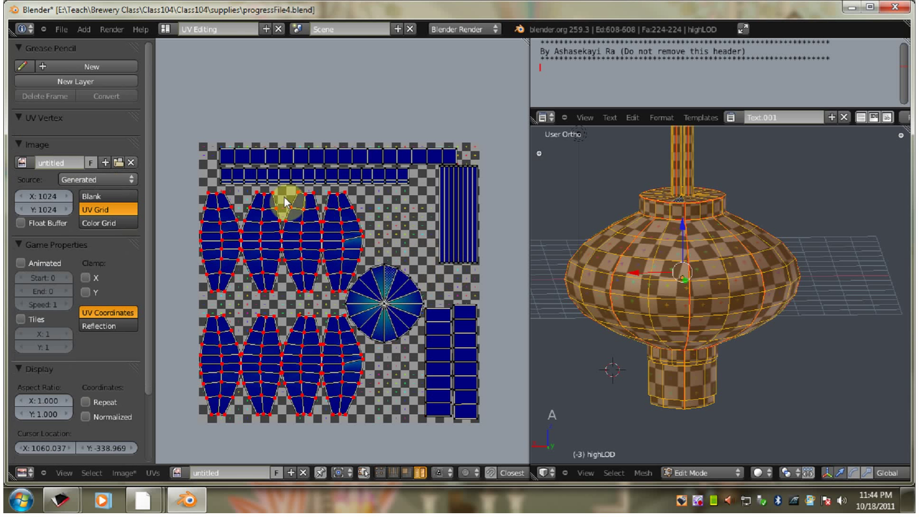
scroll(down, 3)
scroll(up, 3)
scroll(down, 3)
middle_click(400, 248)
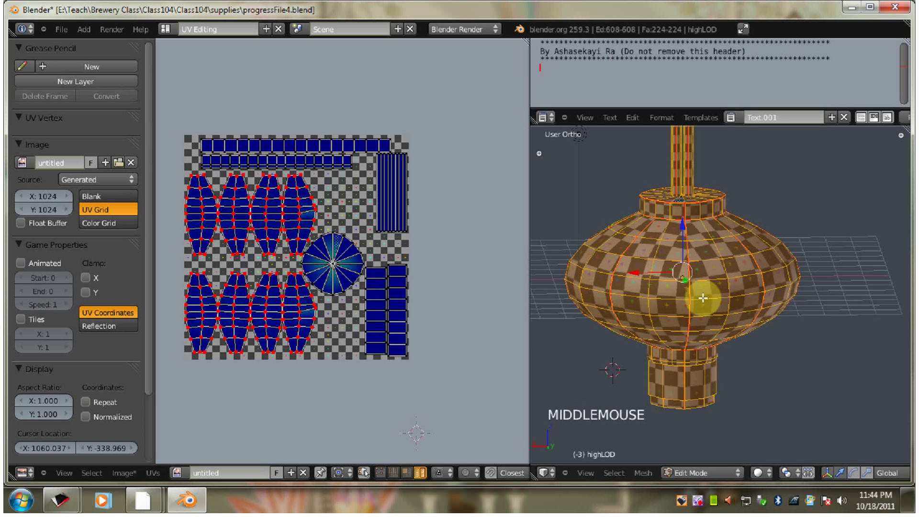